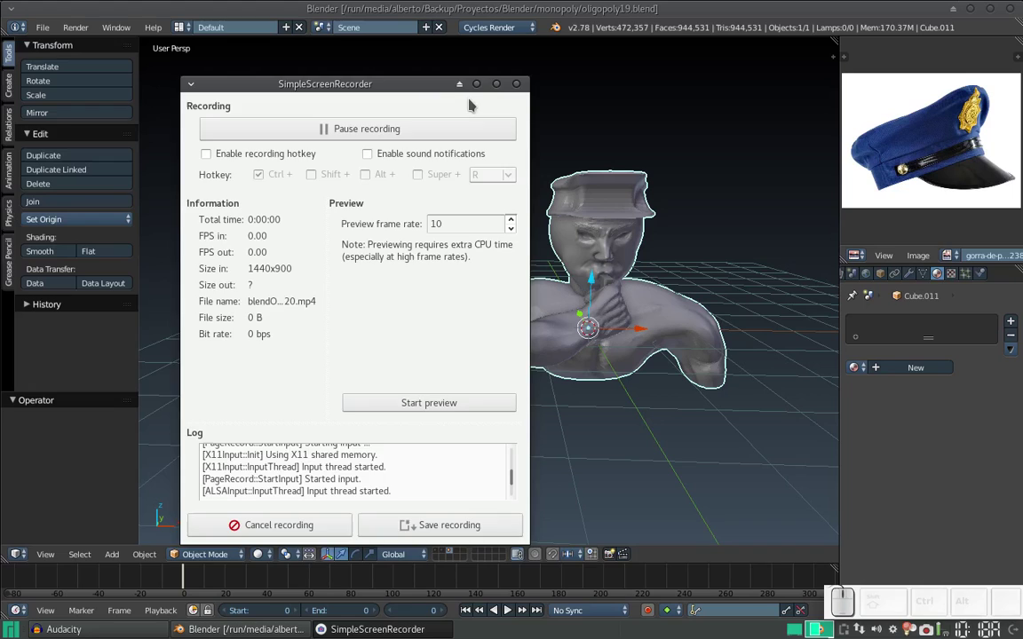
- Minimize the SimpleScreenRecorder window so the bust in Blender is unobstructed
click(476, 89)
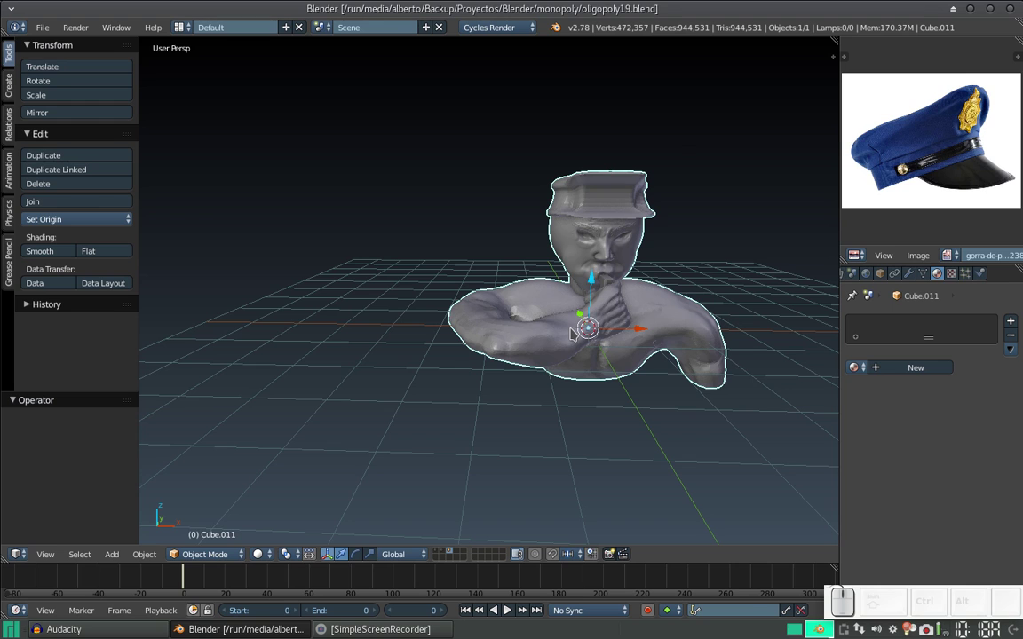
scroll(up, 3)
click(580, 325)
middle_click(463, 325)
scroll(down, 3)
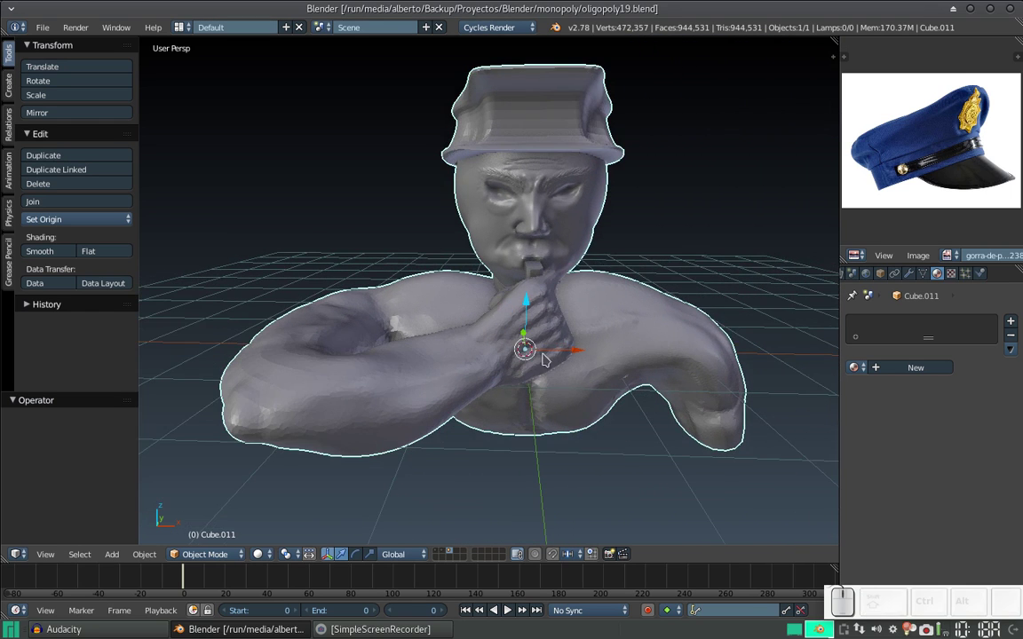
key(Tab)
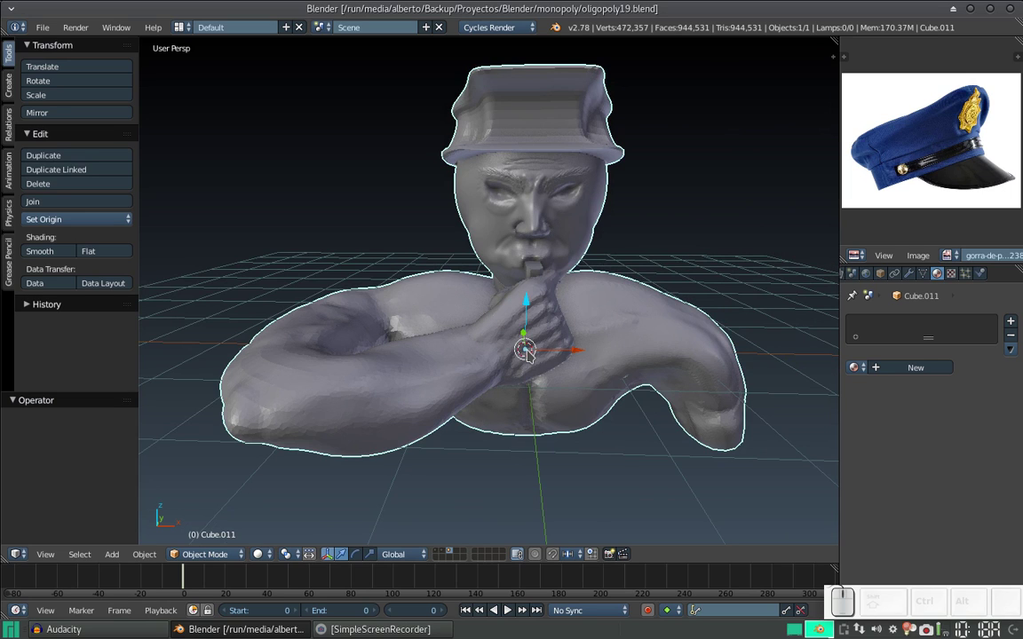
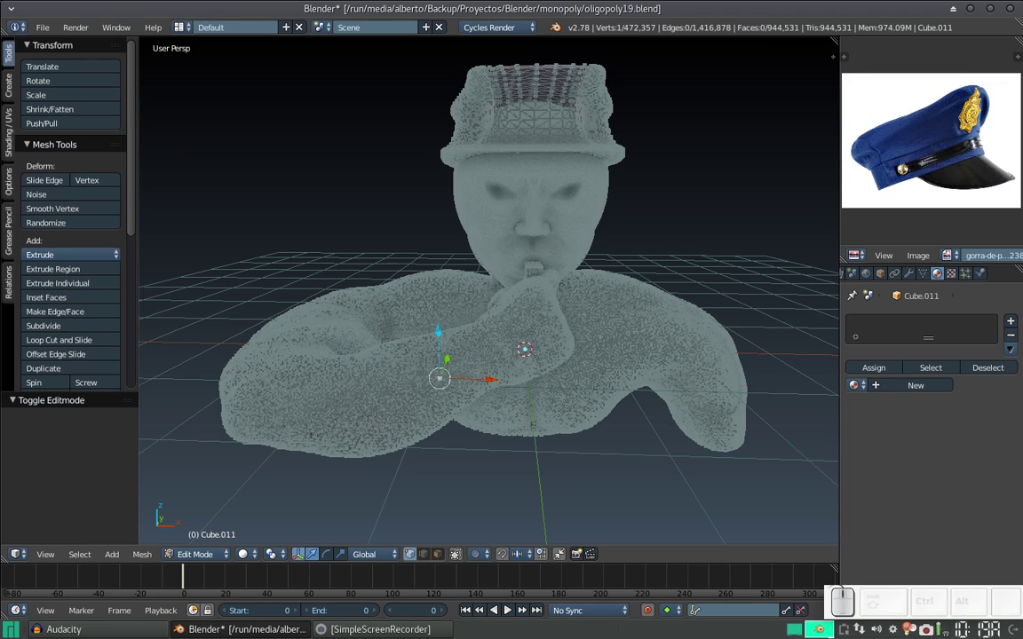
key(Tab)
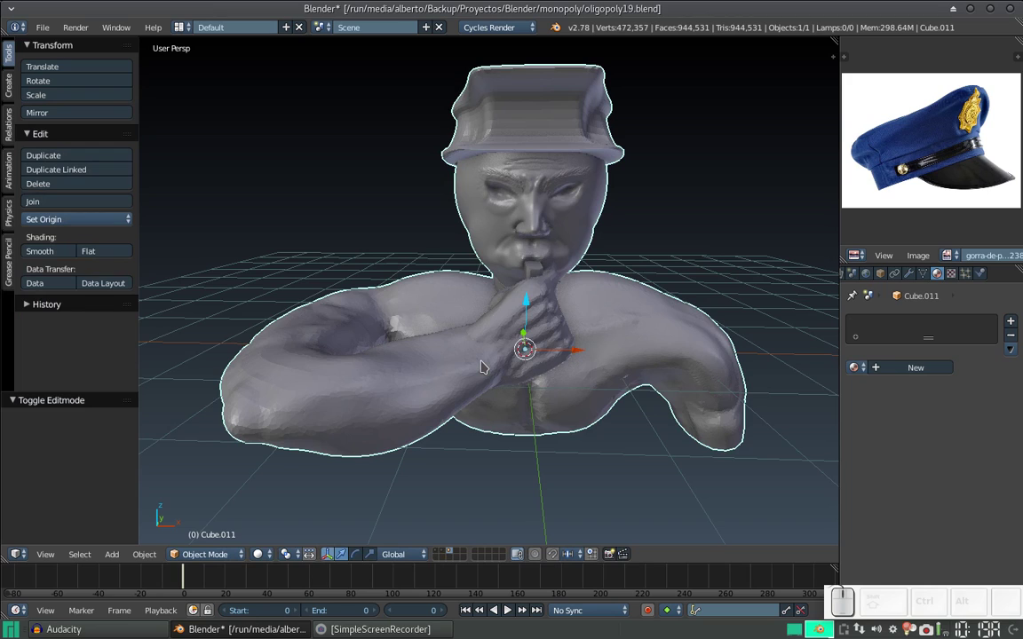
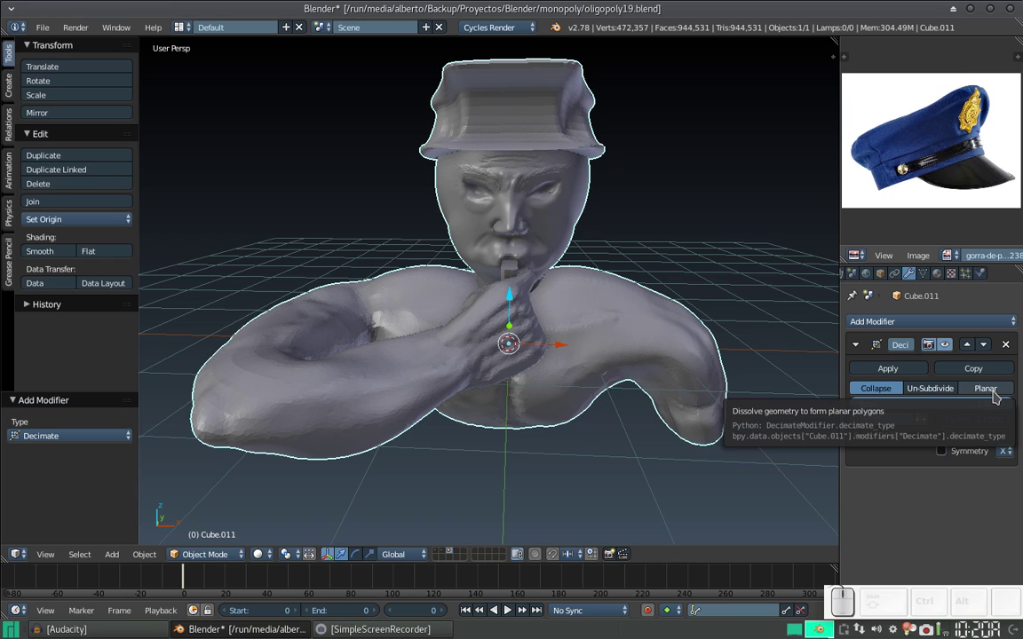
- Lower the Decimate ratio so the bust drops to about 53,000 vertices and check it
click(998, 392)
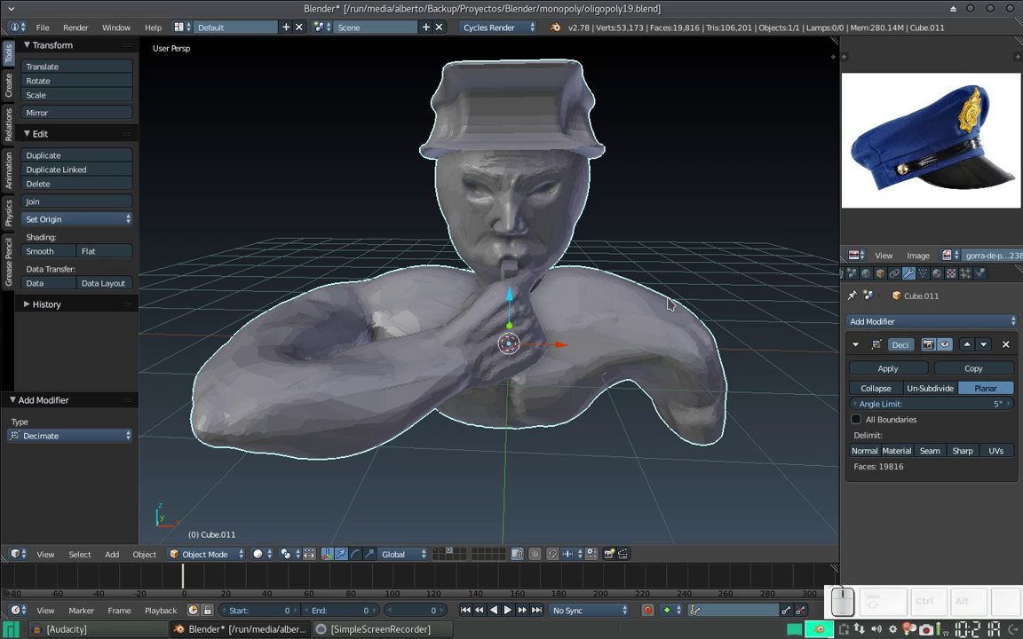
drag(595, 299, 645, 333)
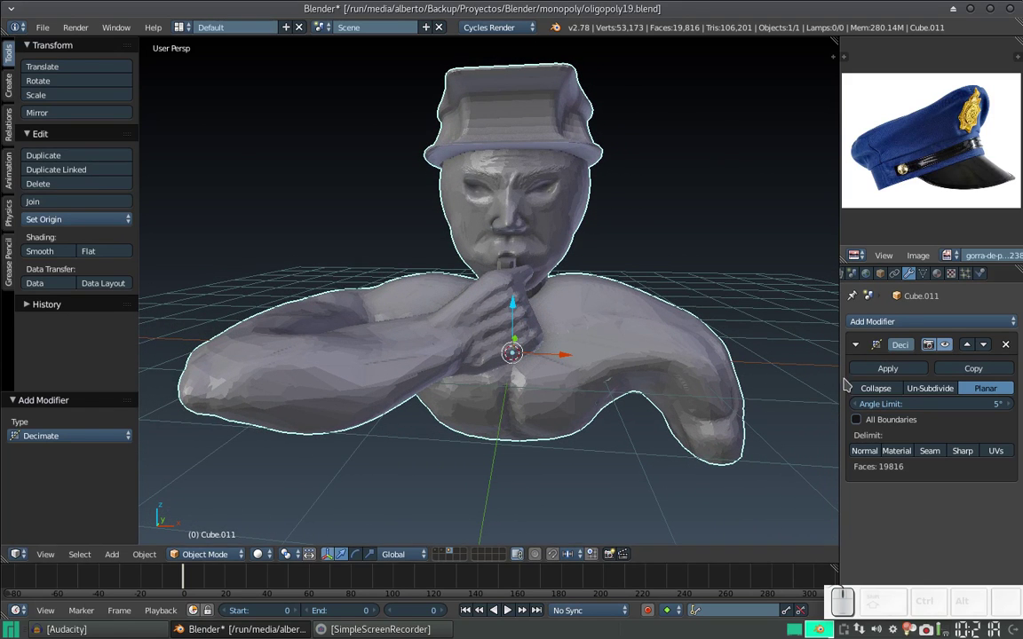
- Apply the Decimate modifier permanently to the bust mesh
click(879, 371)
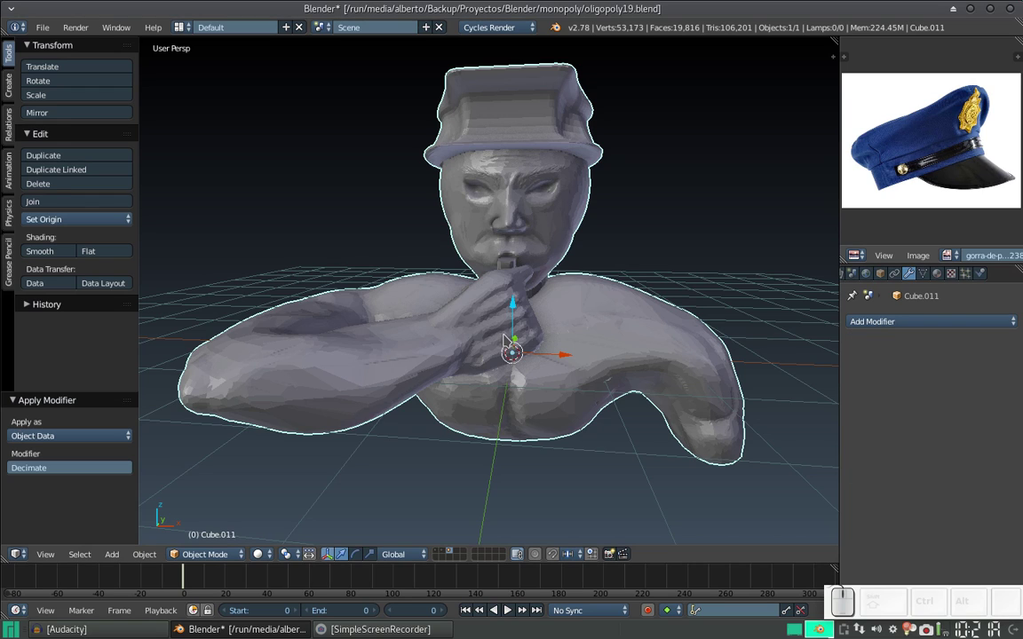
middle_click(396, 292)
click(410, 308)
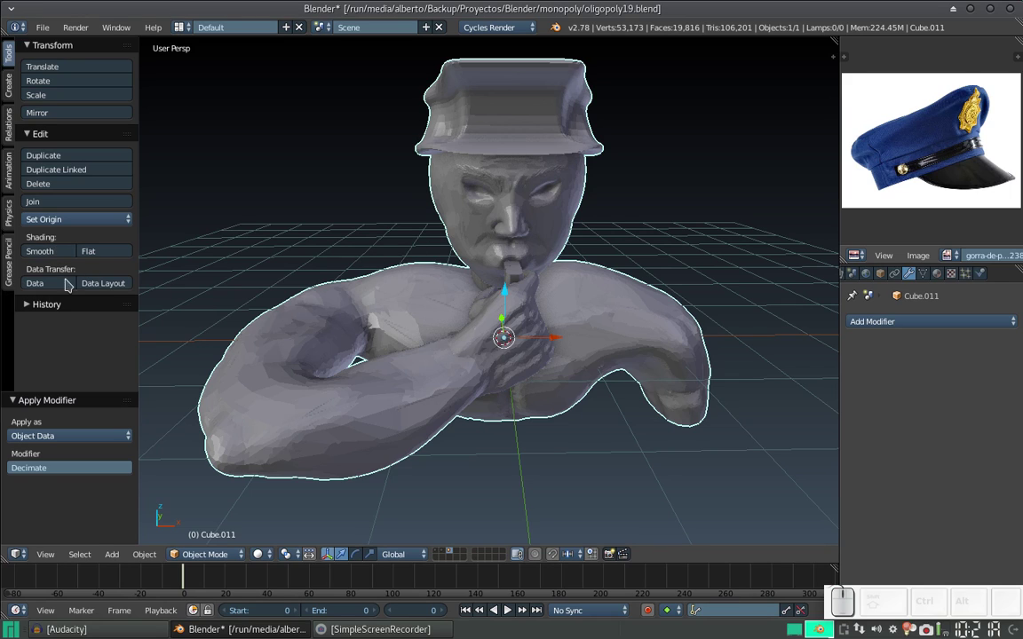
- Set the bust to smooth shading and inspect it from the arm, above and the front
click(50, 258)
middle_click(435, 345)
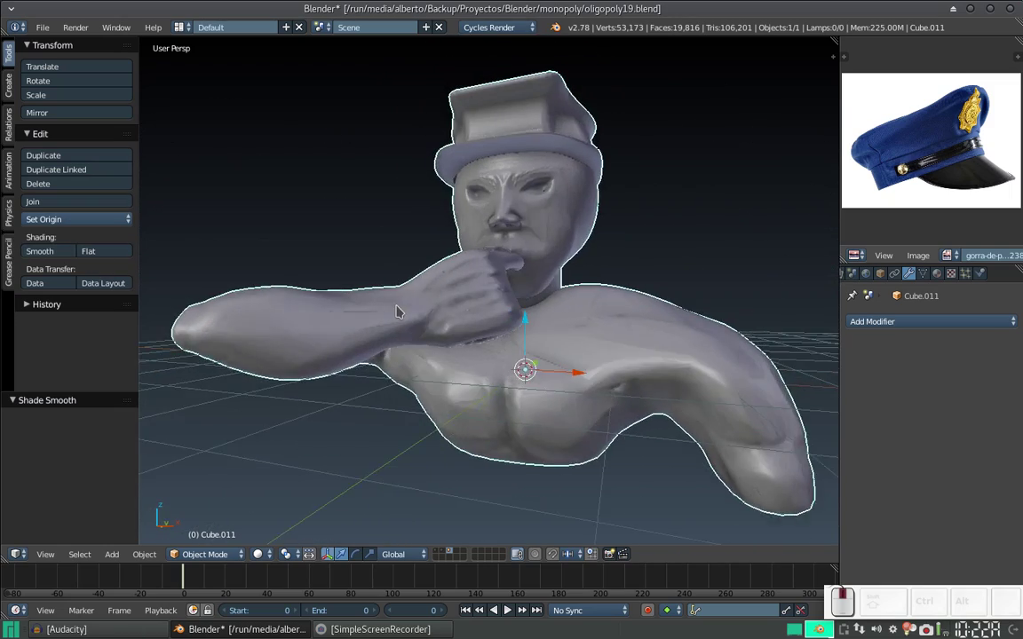
drag(436, 321, 372, 307)
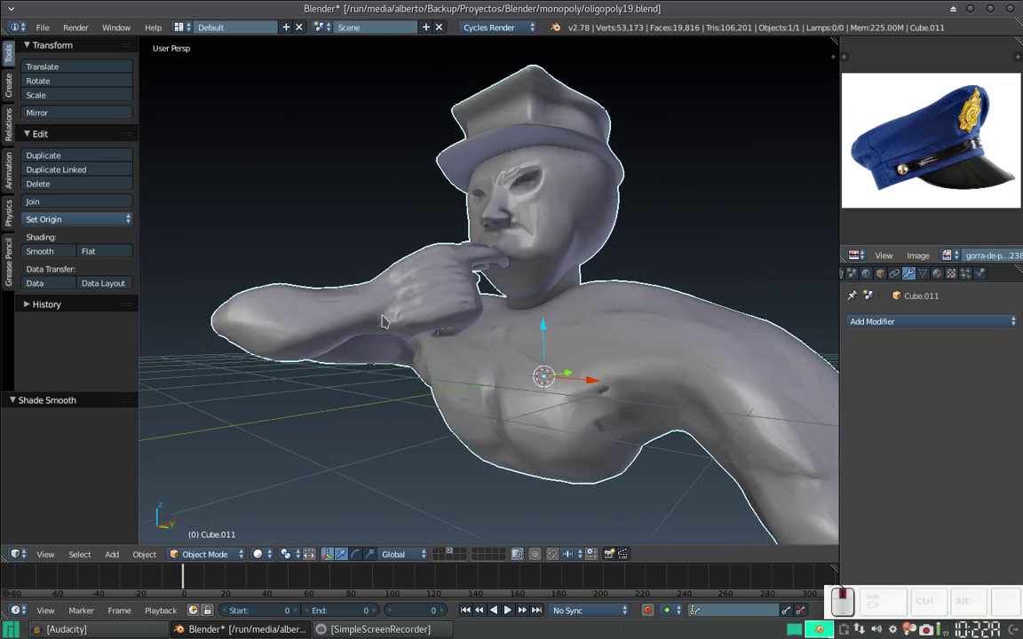
middle_click(452, 335)
scroll(up, 3)
scroll(down, 3)
scroll(down, 3)
drag(469, 307, 447, 384)
scroll(down, 3)
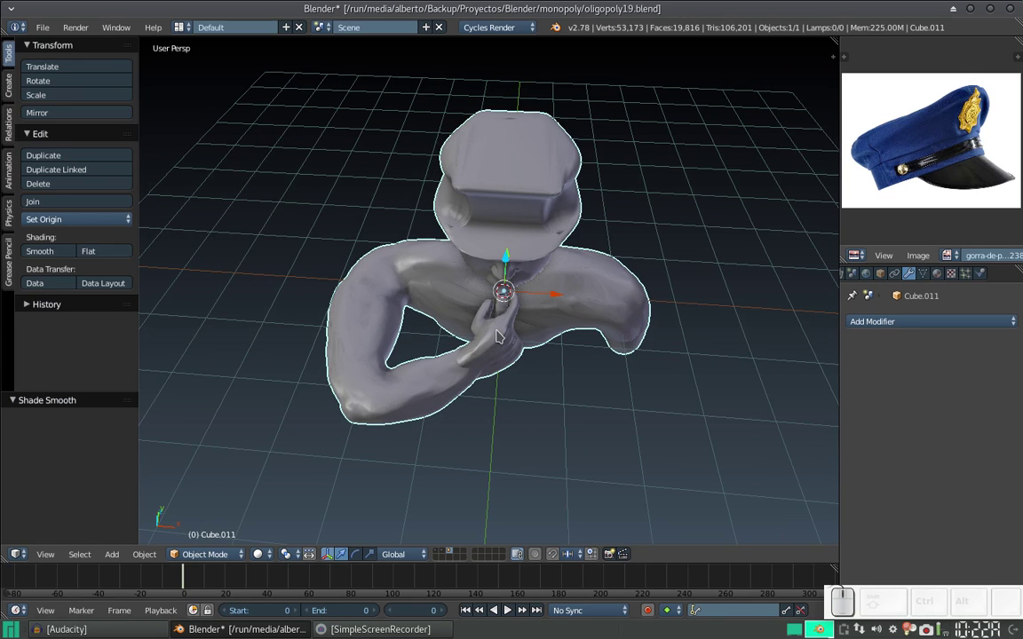
drag(429, 335, 421, 293)
middle_click(534, 316)
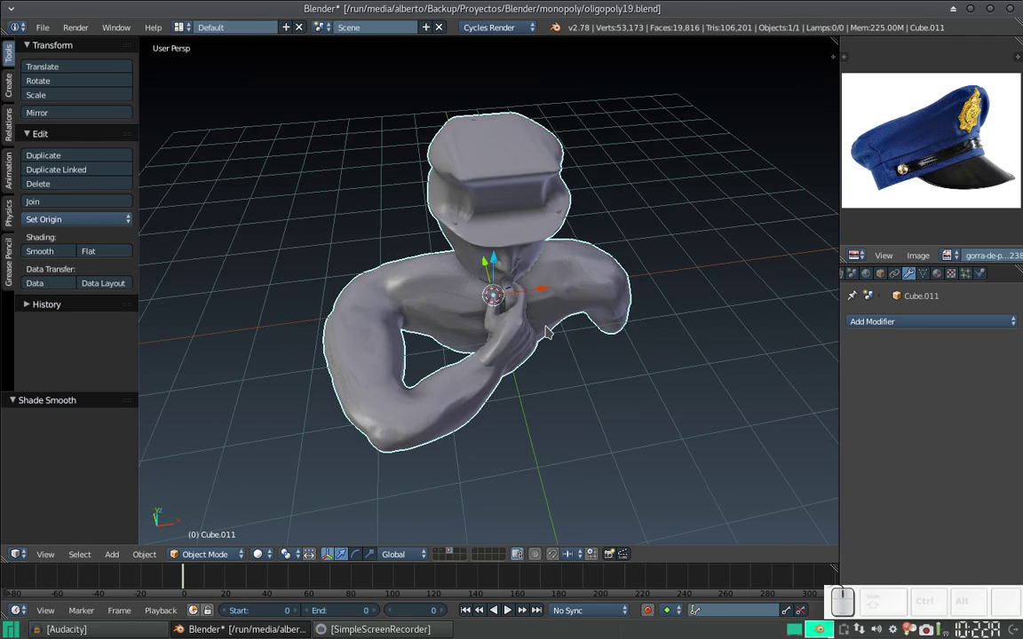
middle_click(548, 336)
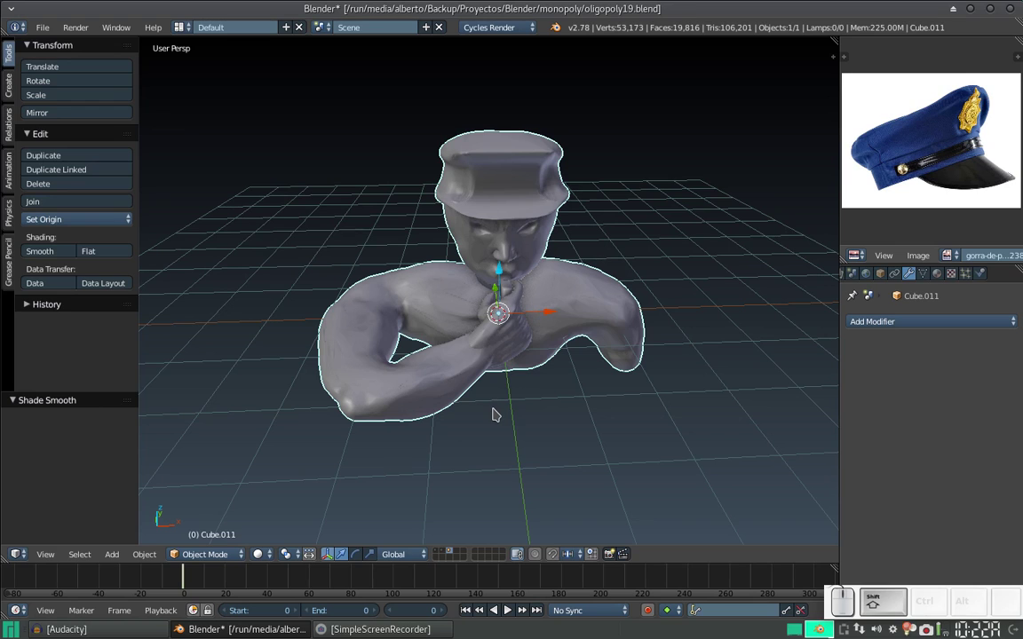
key(shift+c)
scroll(up, 3)
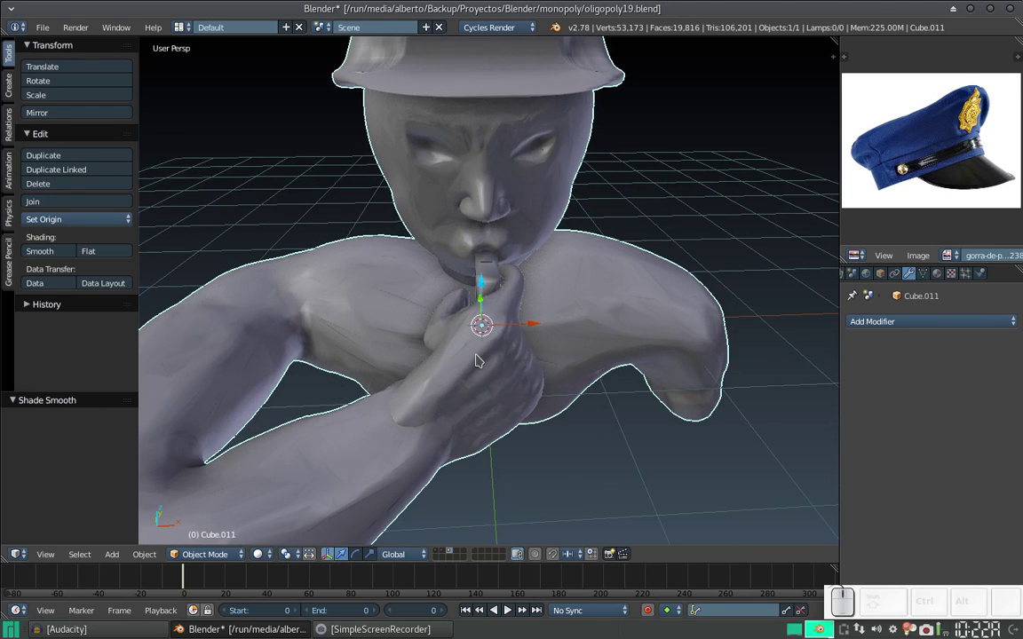
- Add a new plane and rotate it 90° on X so it stands upright
key(shift+a)
click(522, 63)
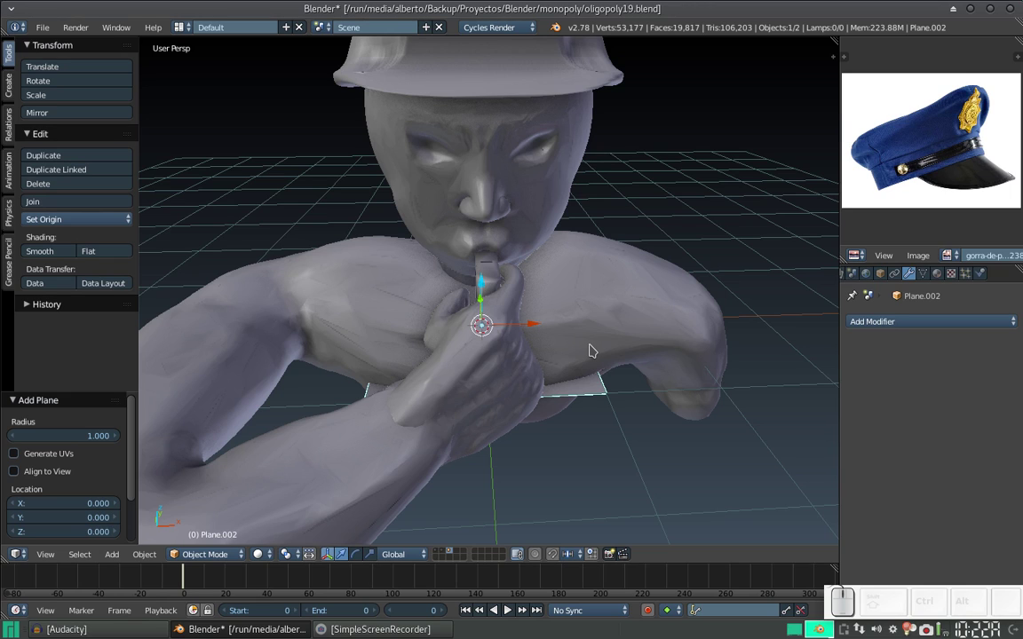
key(r)
key(x)
key(KP_9)
key(KP_0)
key(KP_Enter)
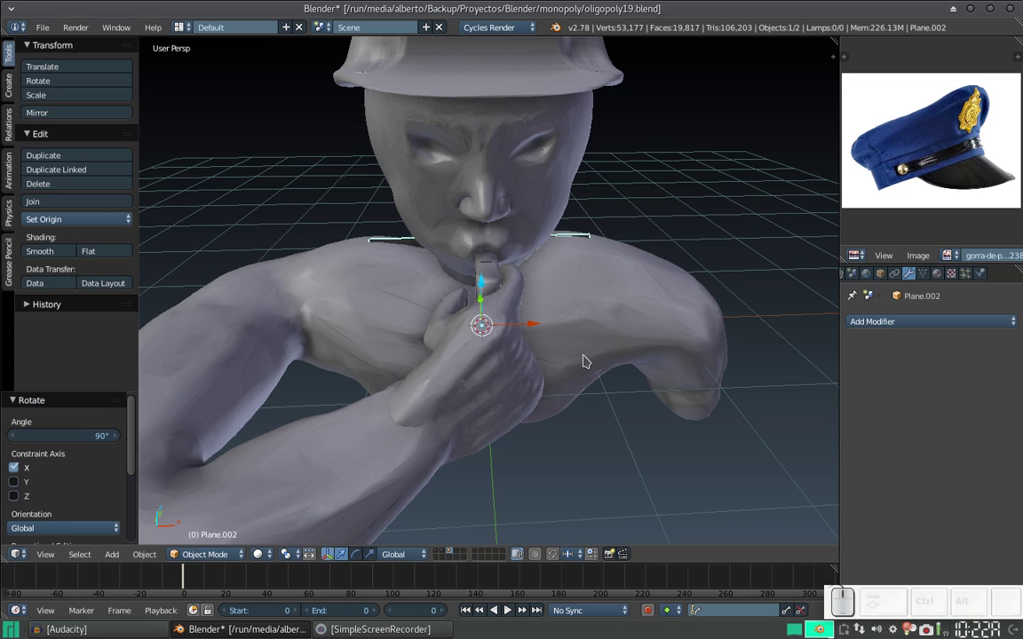
- Move the upright plane along Y to sit just in front of the bust's chest
key(g)
key(y)
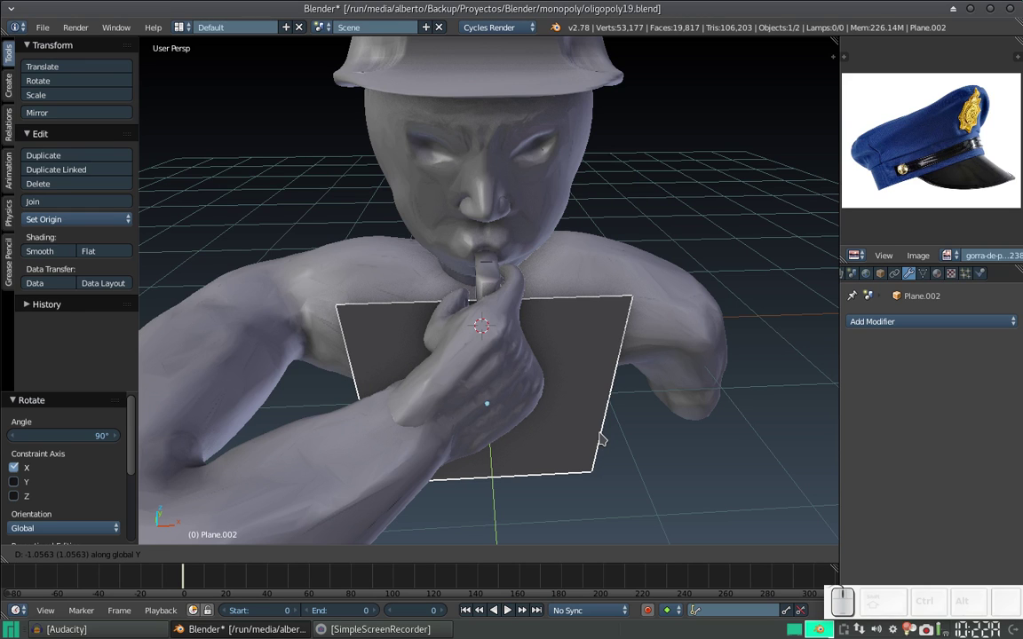
drag(605, 433, 591, 369)
drag(591, 374, 592, 405)
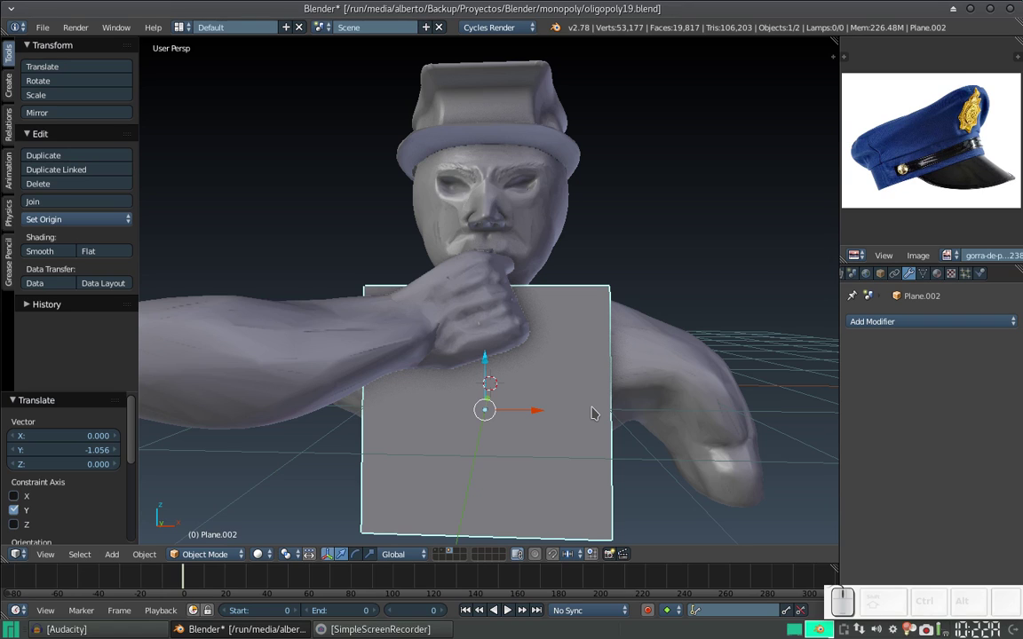
- Apply the shirt plane's rotation, scale and location transforms
key(ctrl+a)
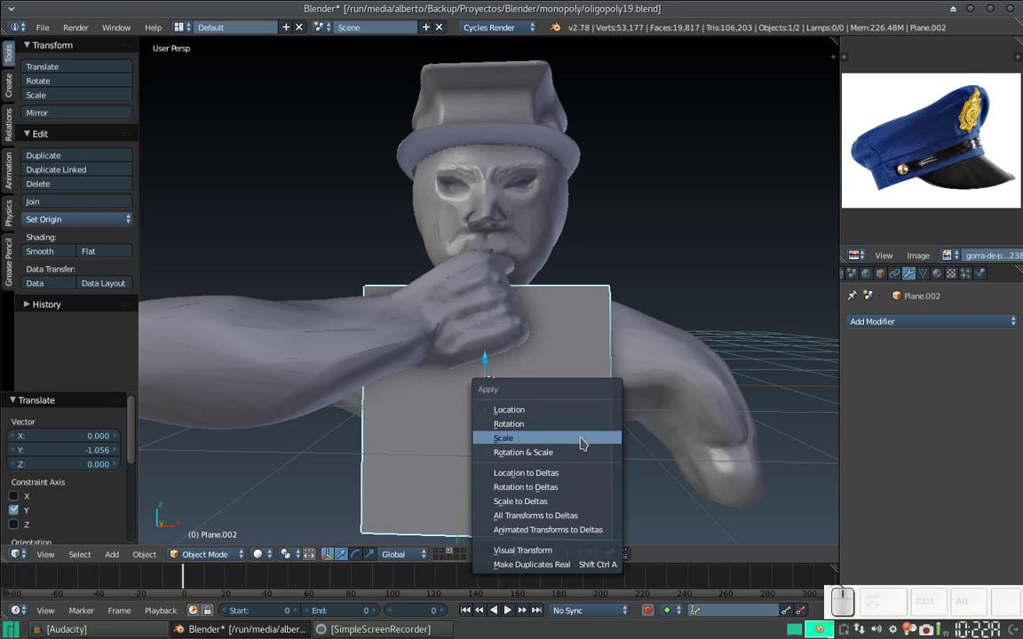
click(579, 456)
key(ctrl+a)
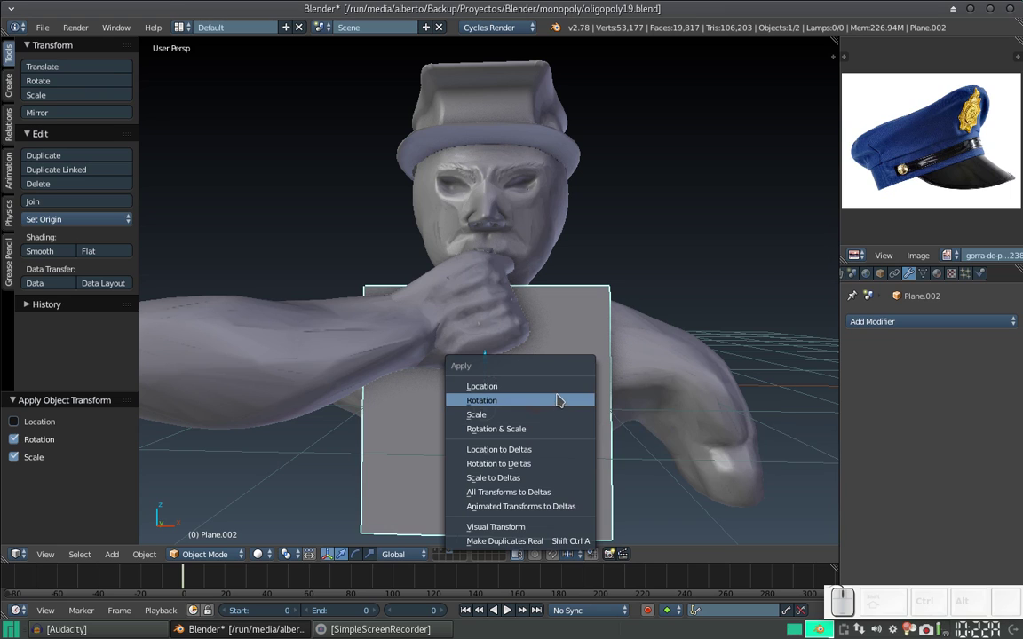
click(559, 391)
click(526, 369)
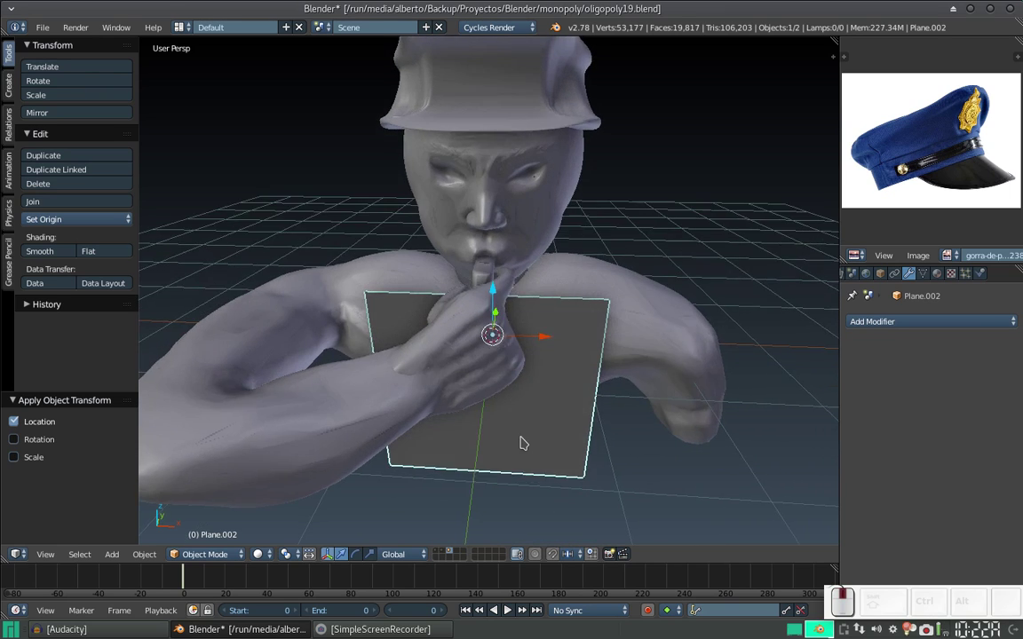
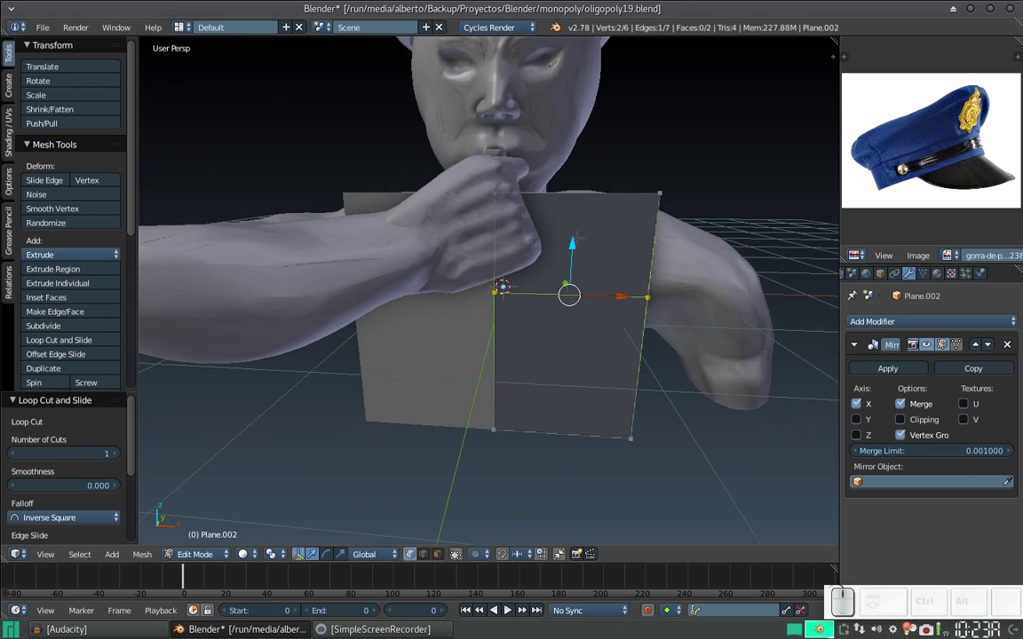
- Add a loop cut across the shirt plane and edge-slide it into place
key(ctrl+r)
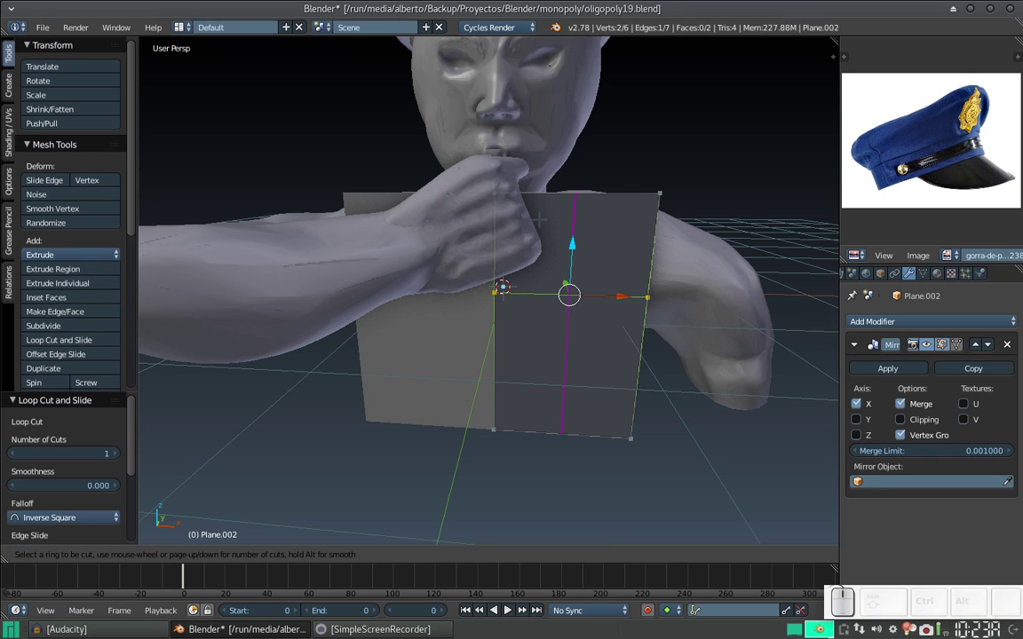
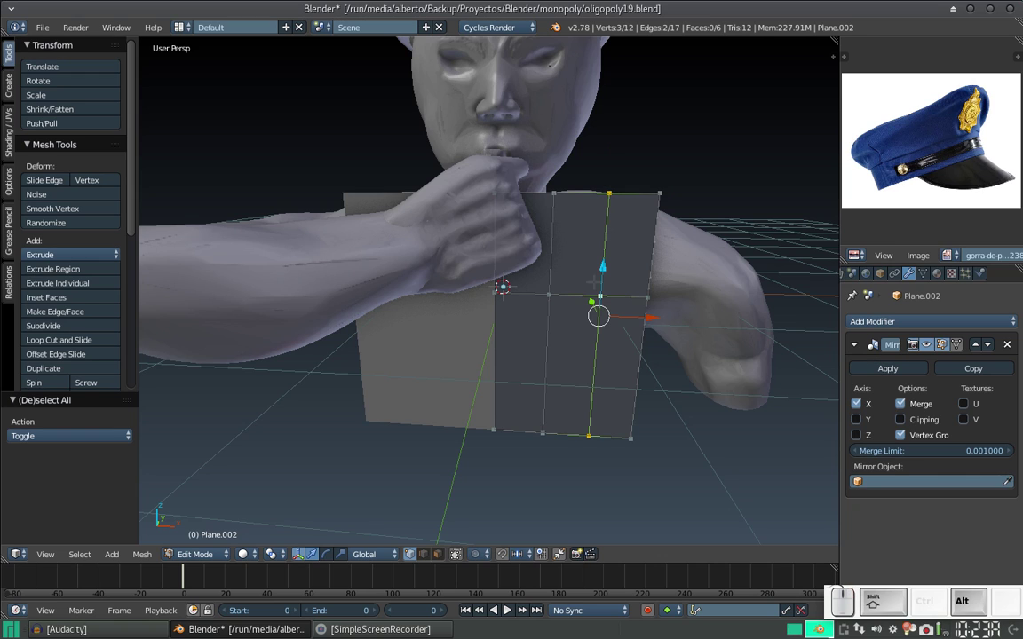
key(ctrl+e)
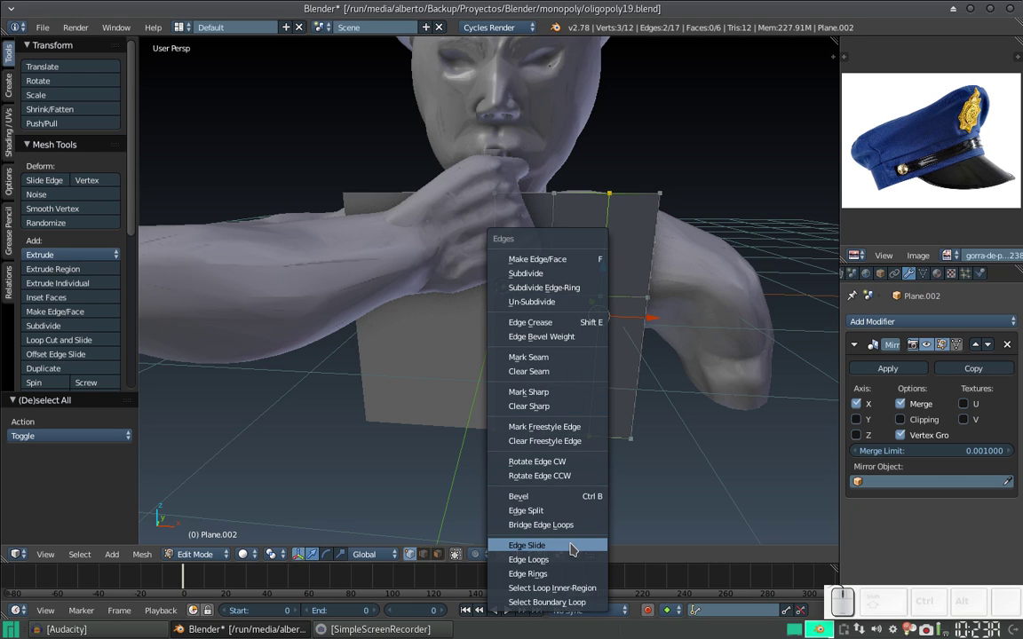
click(577, 551)
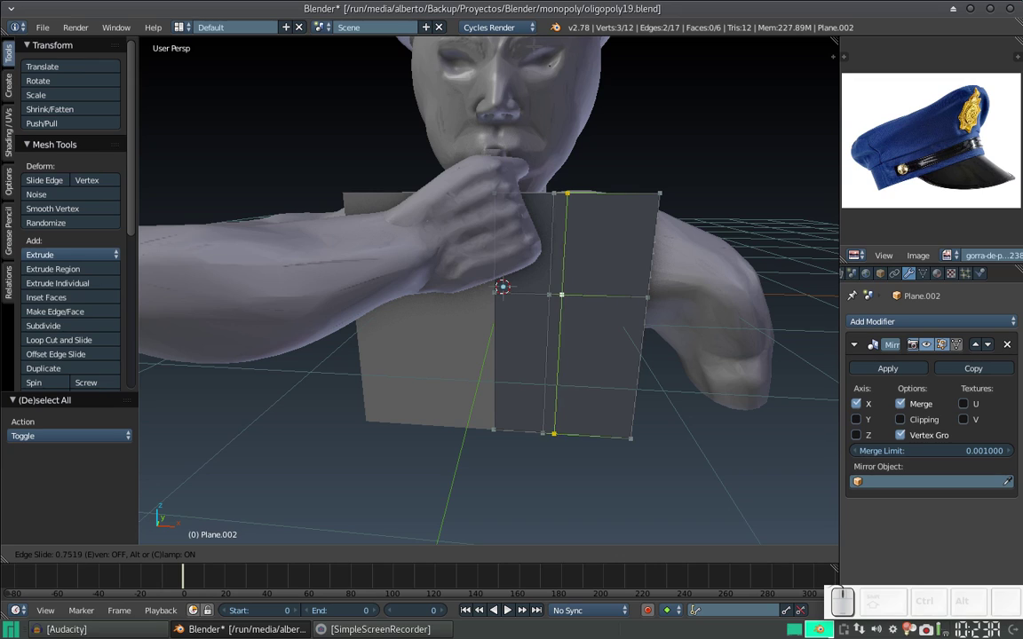
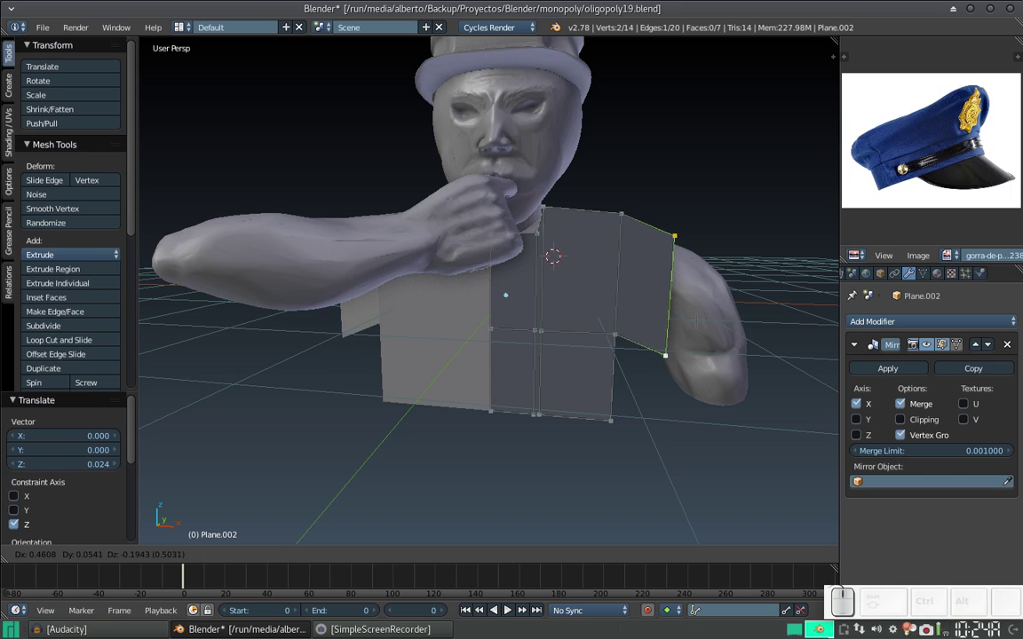
- Extrude the side edge outward and tilt it along Y into a shoulder panel
key(Escape)
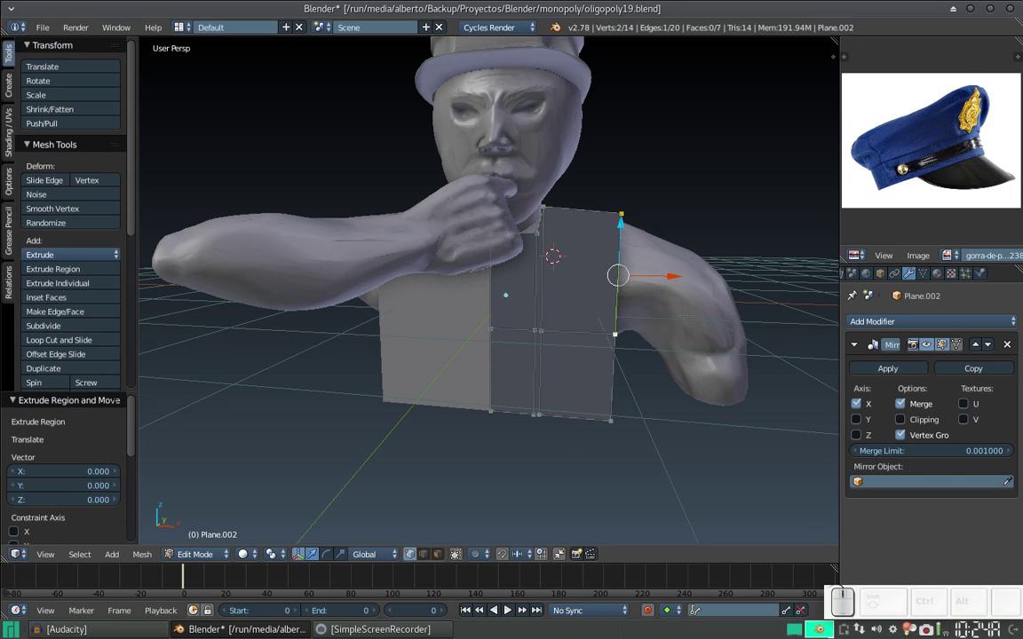
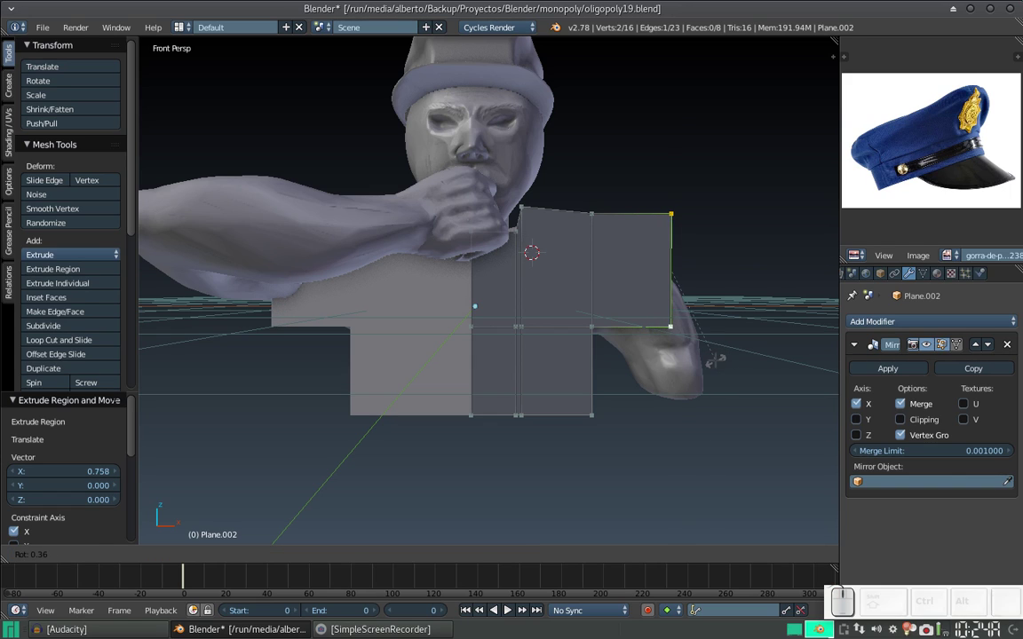
key(Escape)
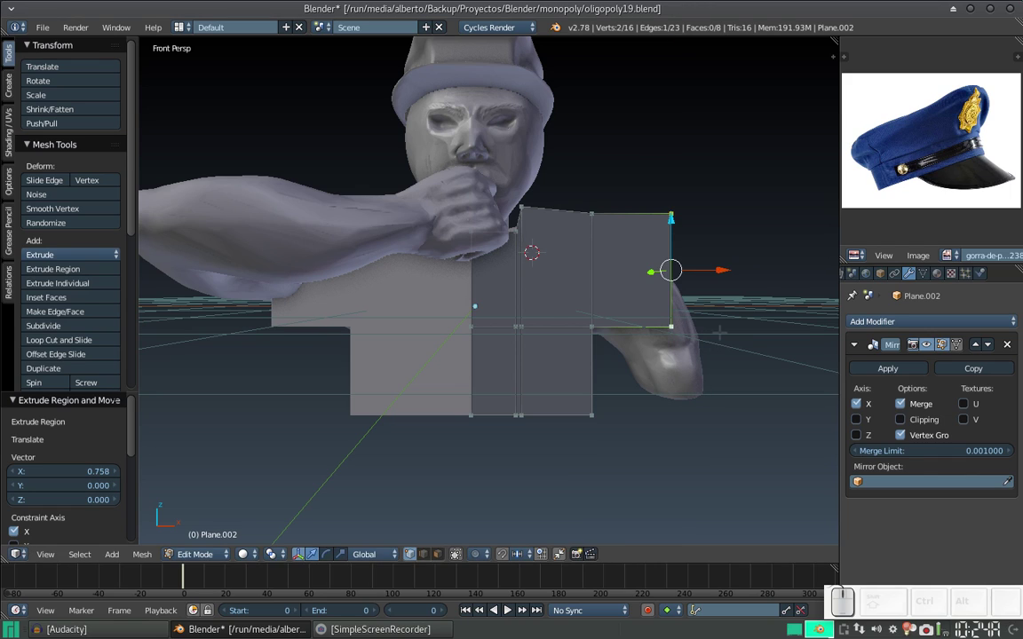
key(r)
key(y)
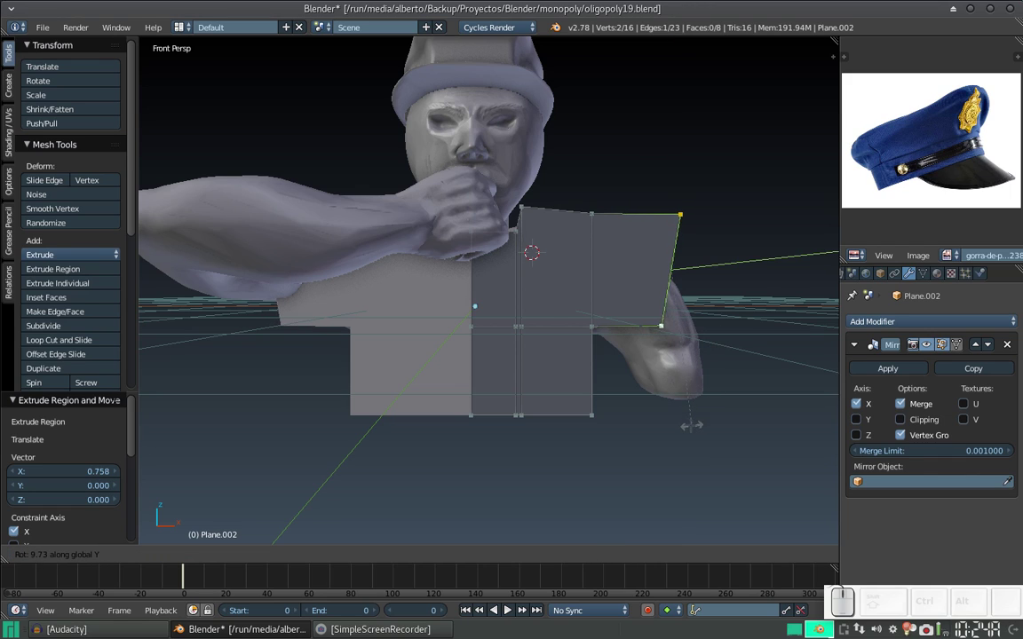
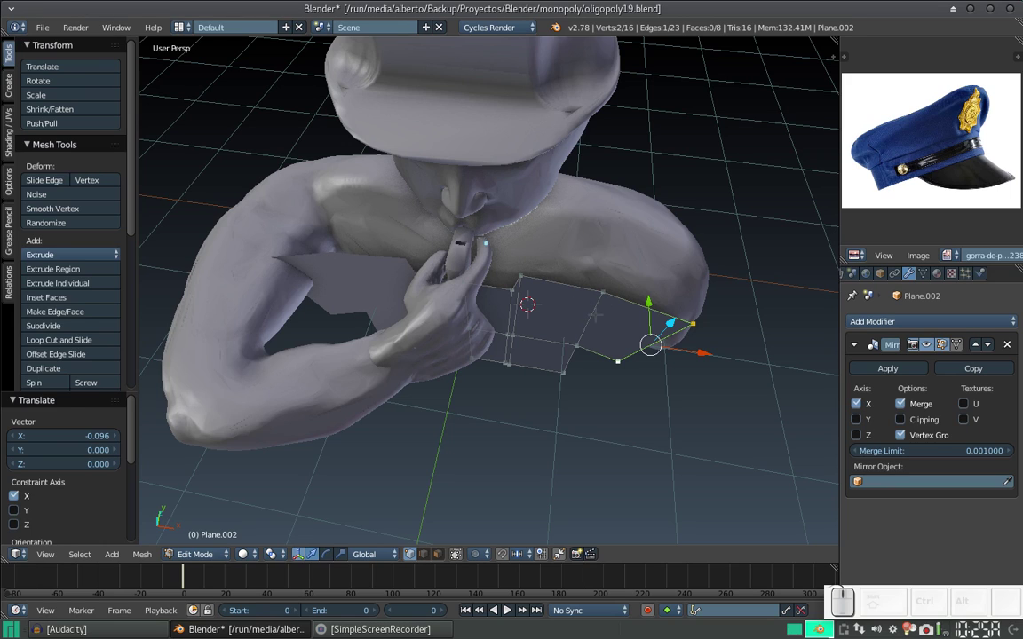
- Select the whole front shirt panel and duplicate it for the shirt's back
key(a)
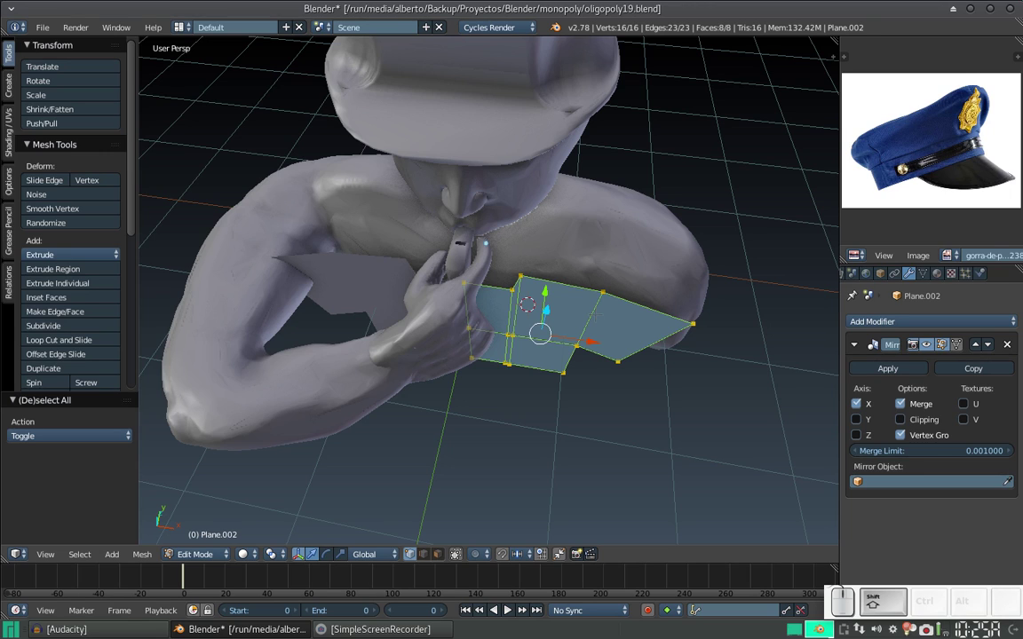
key(shift+d)
key(Return)
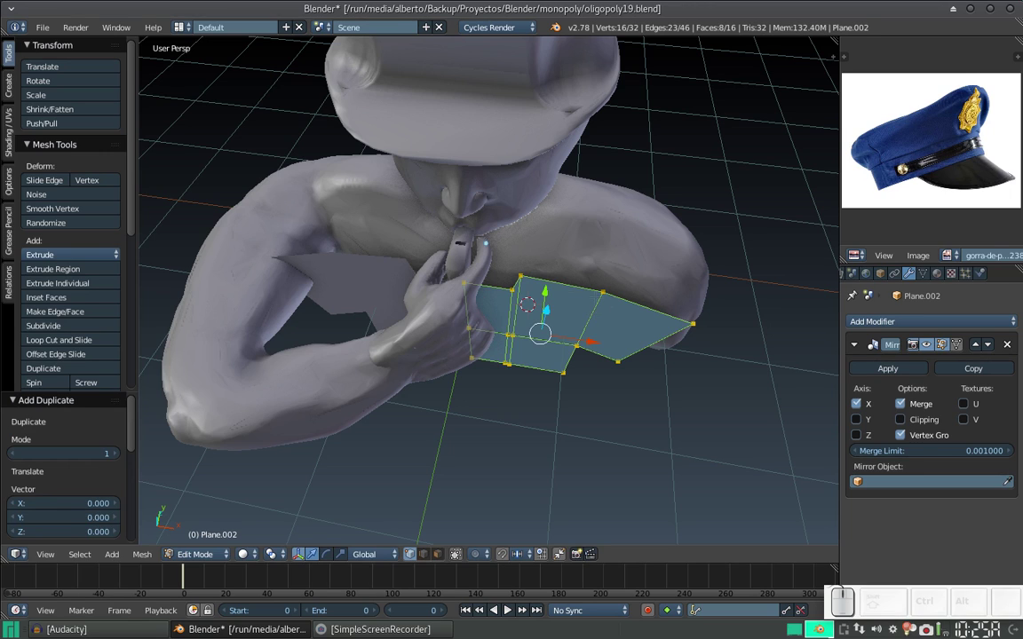
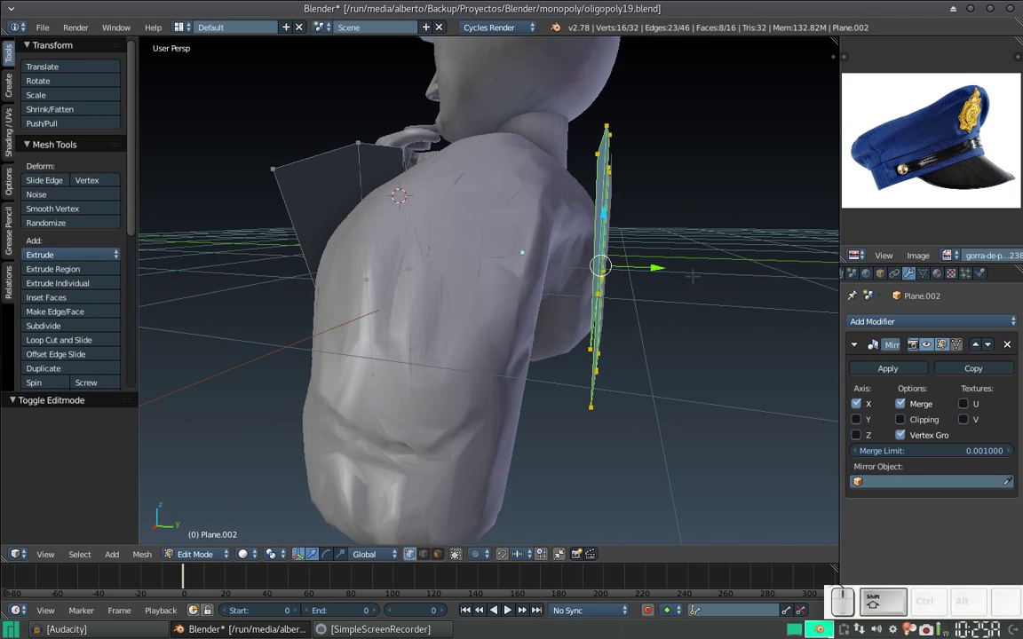
- Review the viewport display settings in the N sidebar while shaping the panels
key(n)
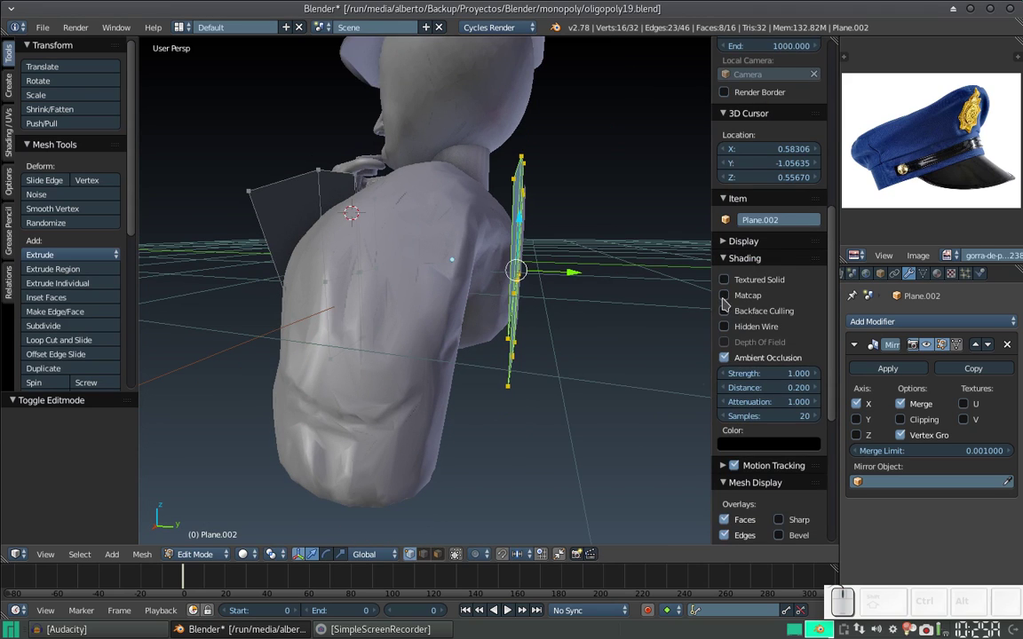
scroll(up, 3)
scroll(up, 3)
scroll(down, 3)
click(729, 357)
scroll(down, 3)
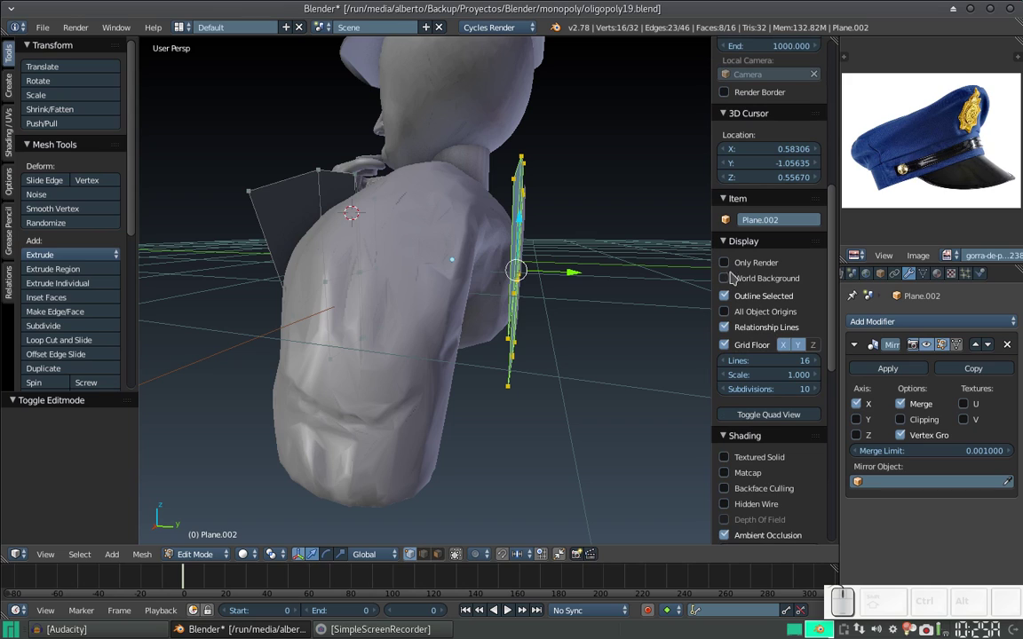
click(730, 239)
scroll(down, 3)
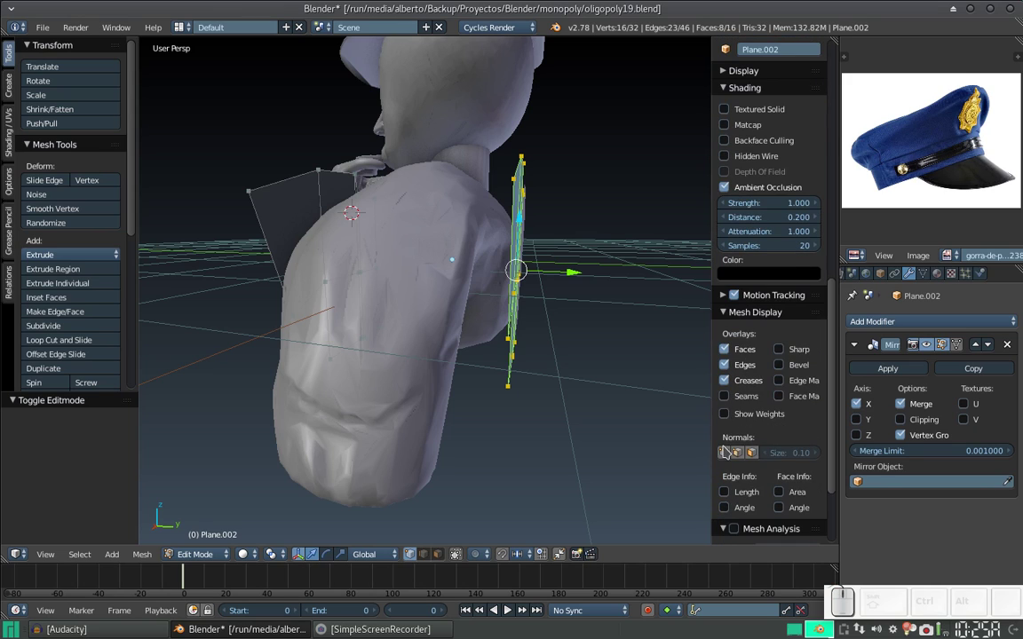
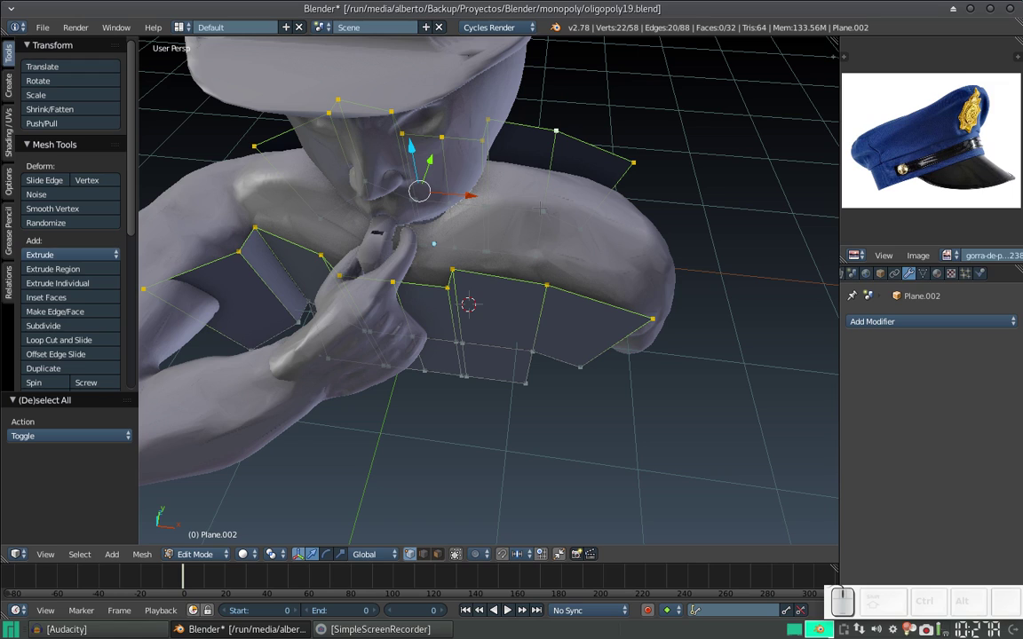
- Bridge the front and back shoulder edge loops into shoulder faces via the 'brid' search
key(space)
key(b)
key(r)
key(i)
key(d)
key(Return)
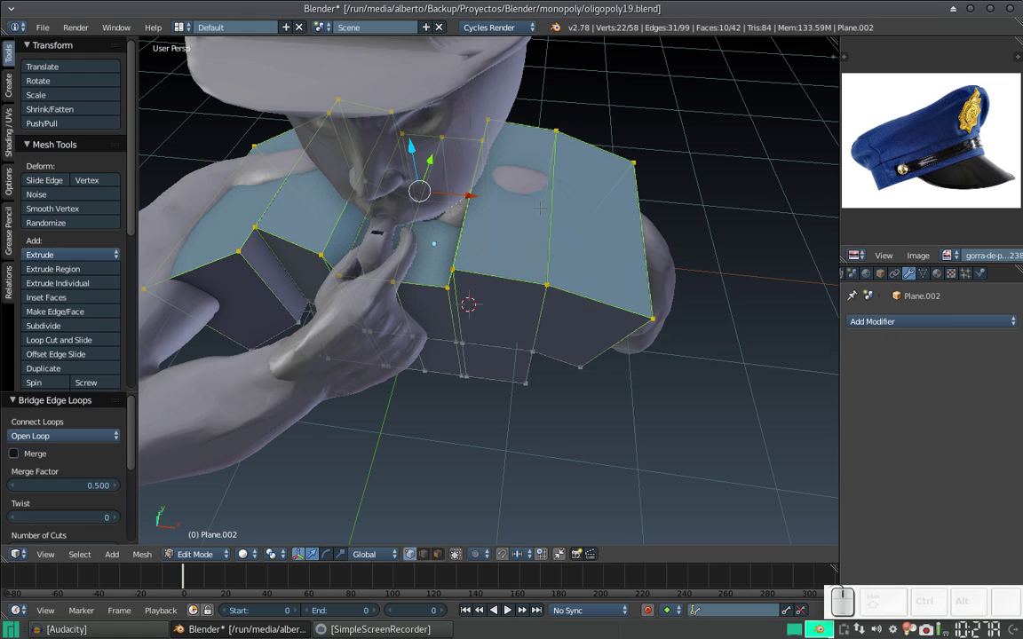
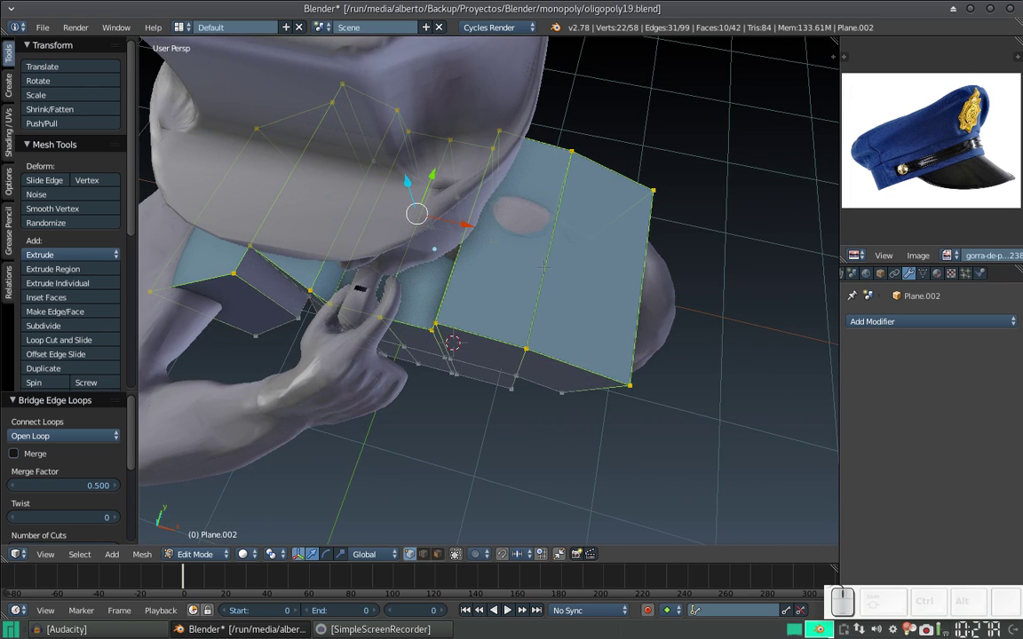
- Bring up the delete menu to remove only the excess shirt faces
key(x)
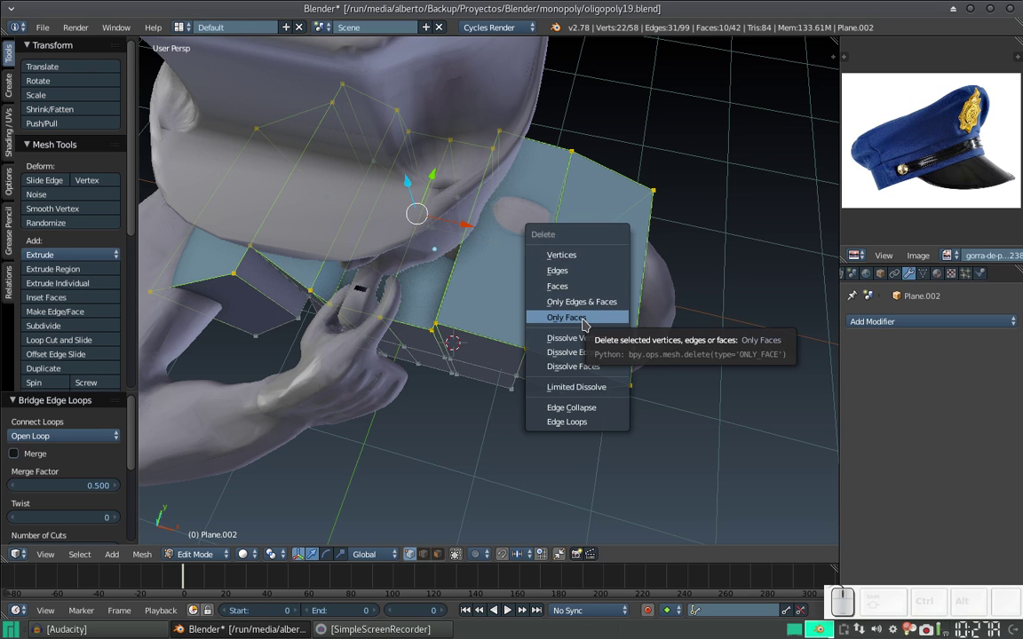
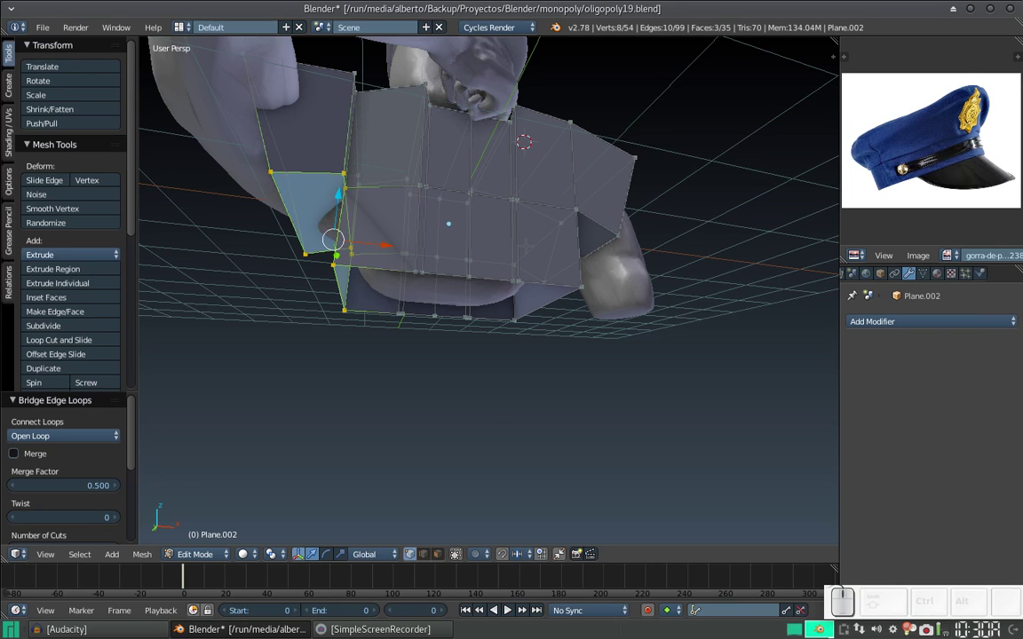
- Delete the bridged shirt faces with Only Faces, keeping their edges
key(x)
click(528, 247)
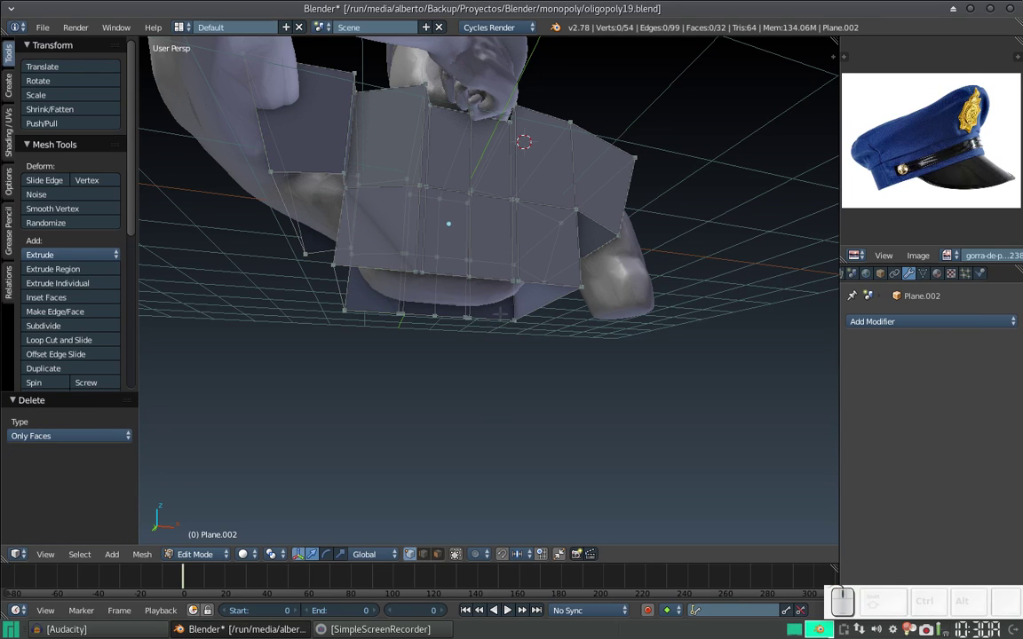
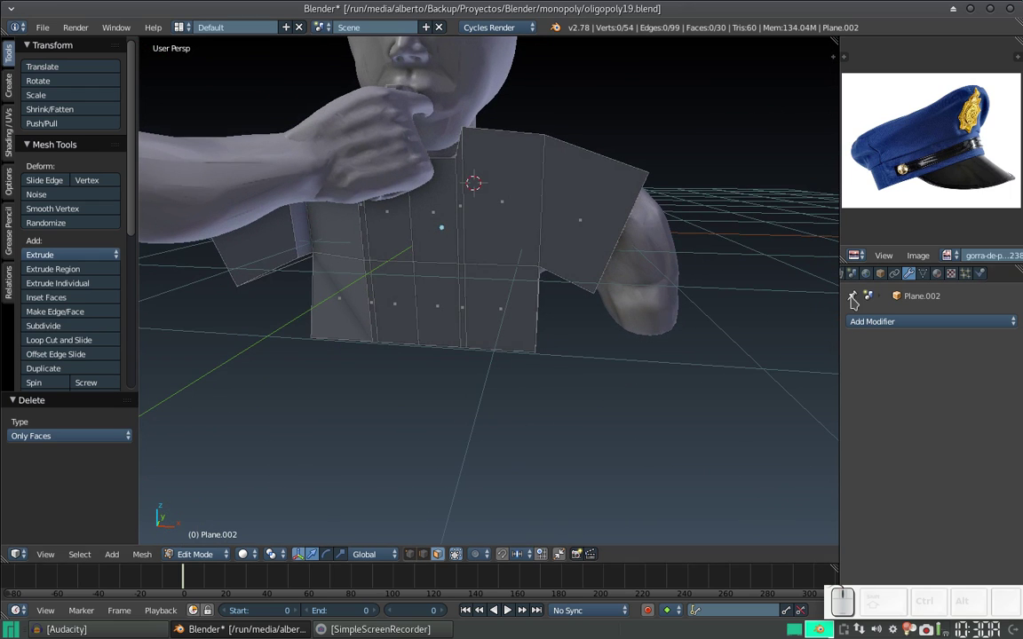
- Return to Object Mode and give the shirt a Cloth physics modifier
key(Tab)
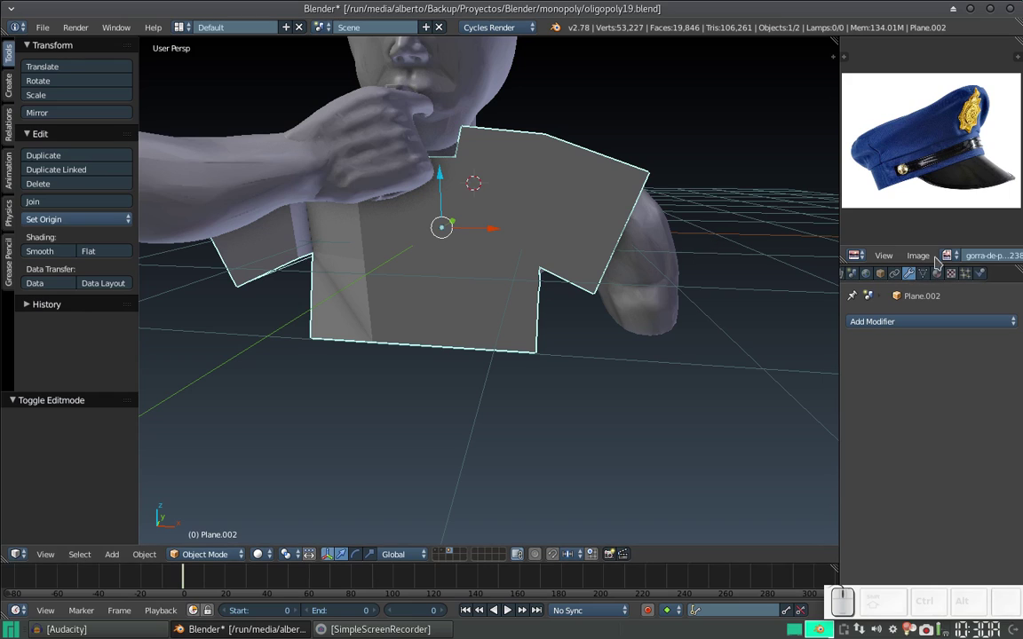
click(986, 273)
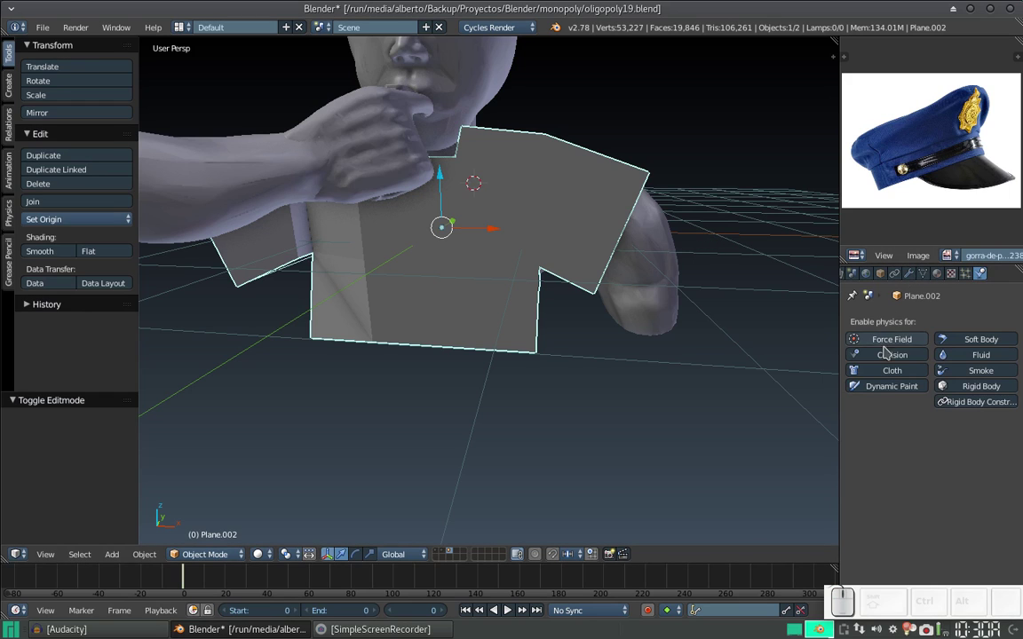
click(894, 370)
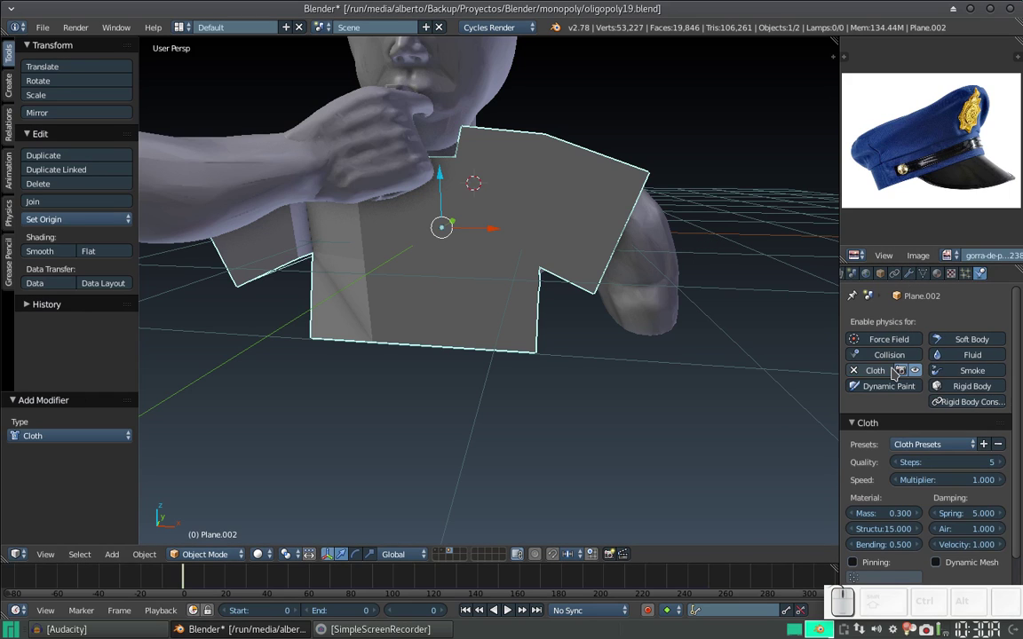
scroll(down, 3)
- Give the sculpted bust a Collision modifier, then reselect the shirt
right_click(487, 143)
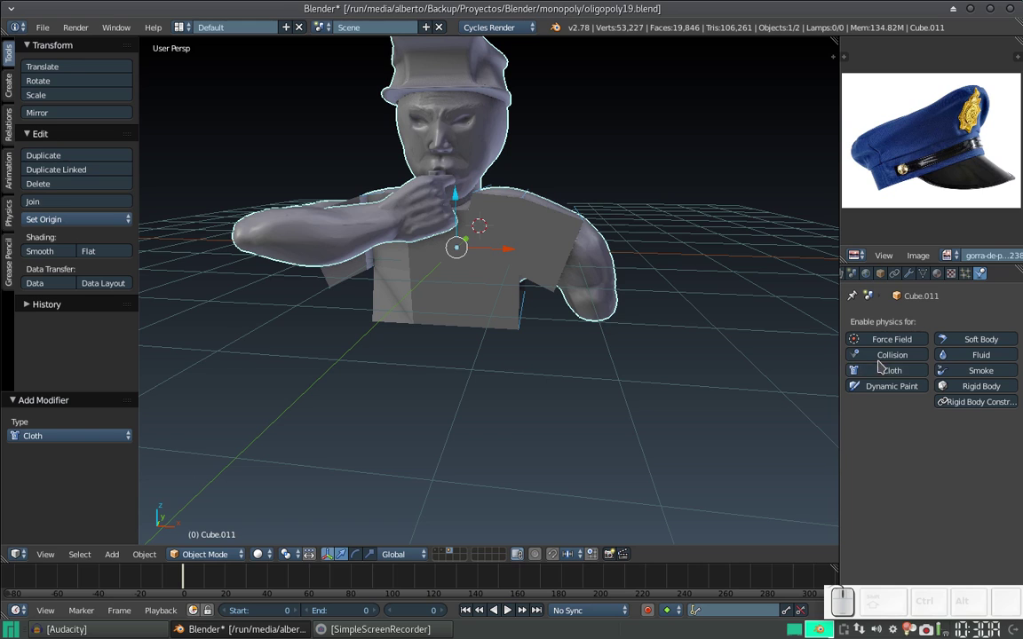
click(884, 361)
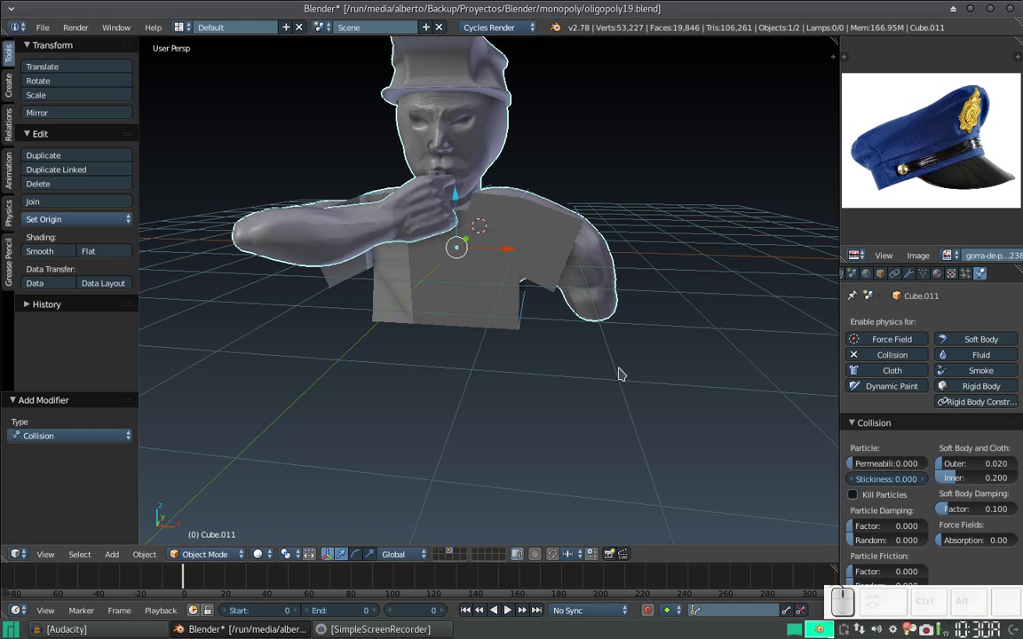
right_click(537, 263)
- Change options in the shirt's Cloth physics panel
click(567, 288)
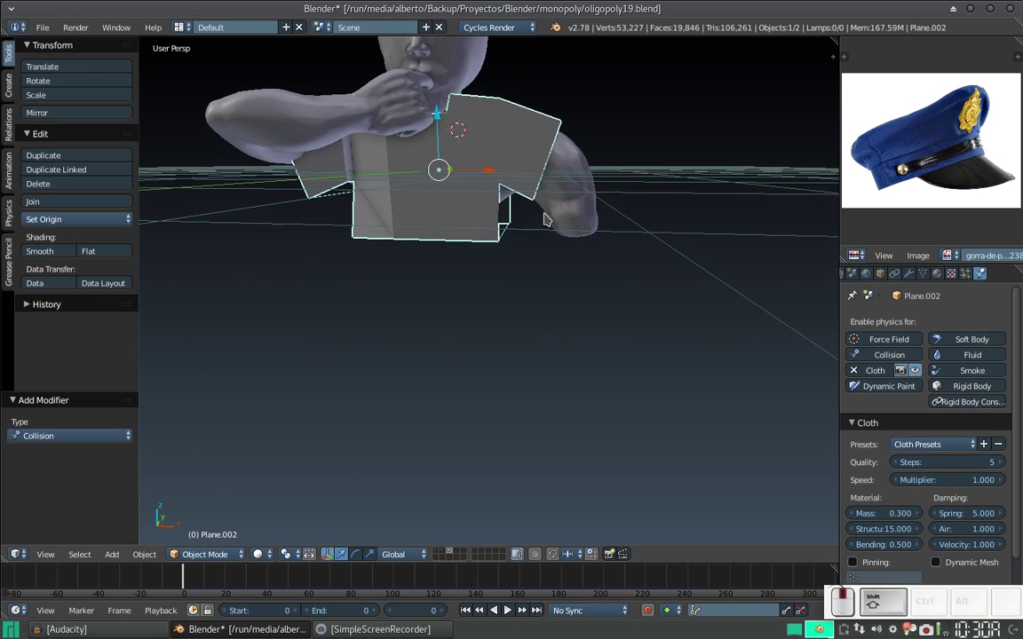
scroll(down, 3)
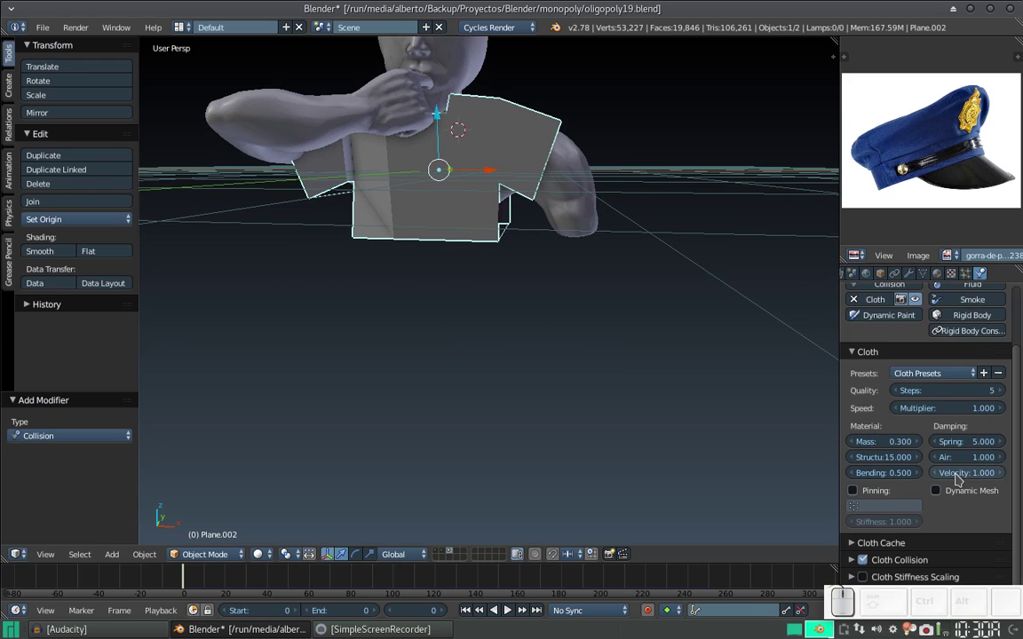
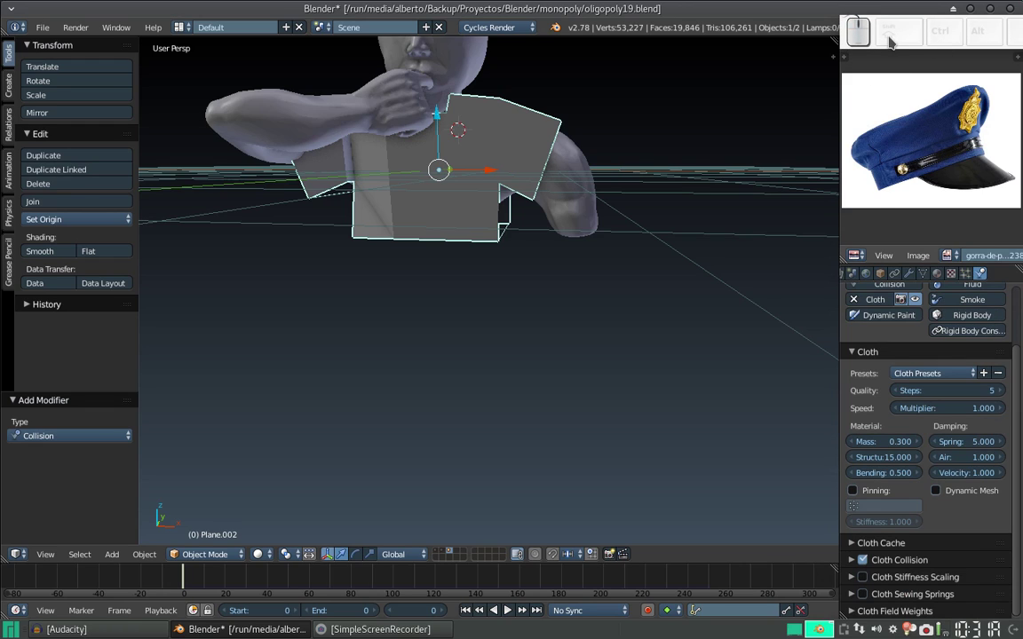
click(854, 597)
scroll(down, 3)
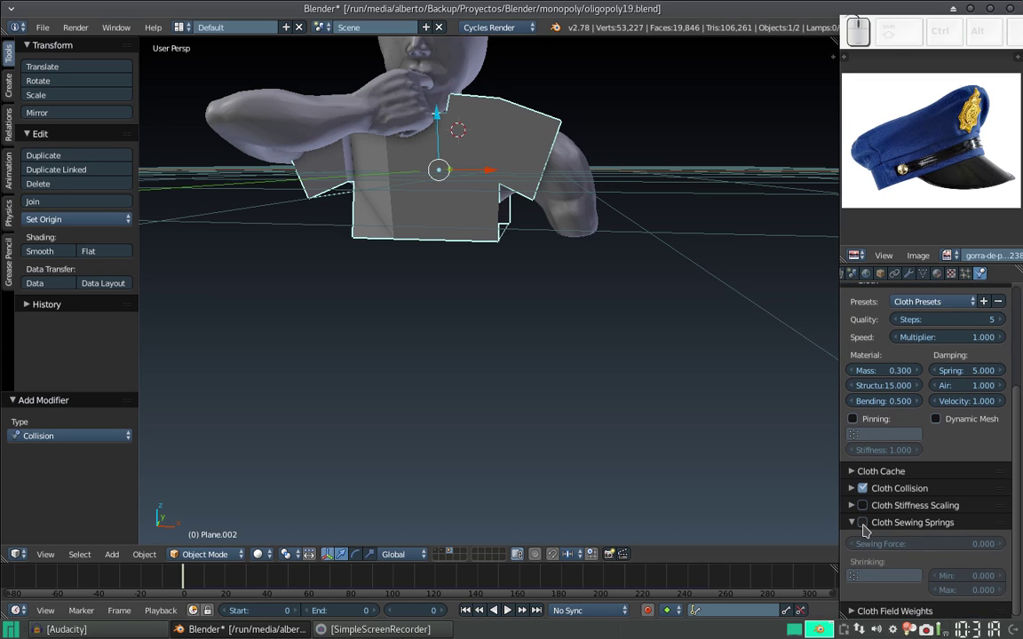
click(869, 526)
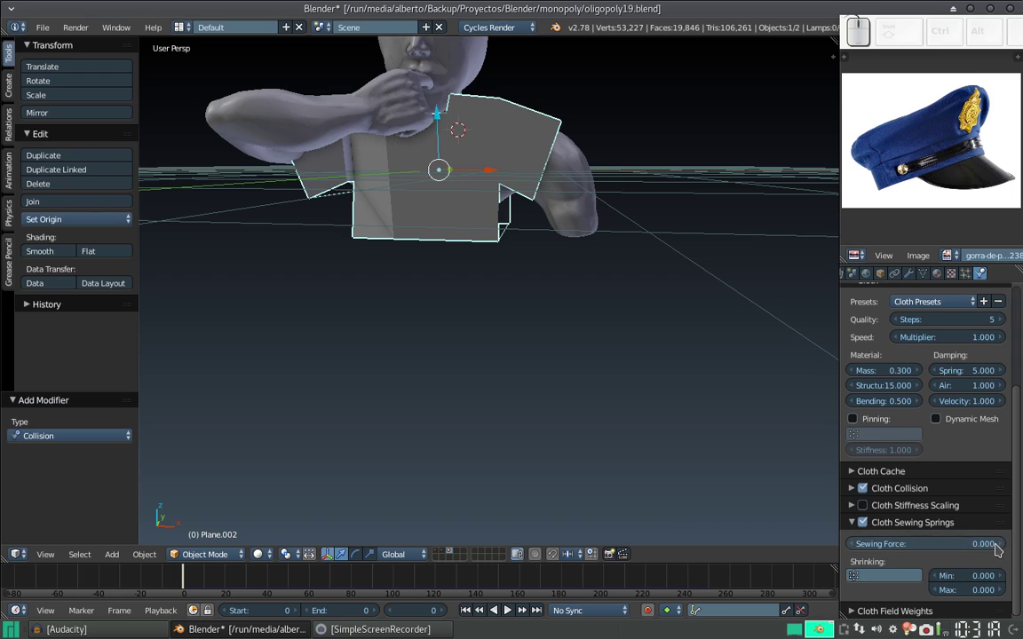
- Step a cloth setting value several times and orbit to look down on the shirt
click(1007, 545)
click(1007, 545)
click(1007, 545)
click(1006, 545)
drag(617, 275, 606, 269)
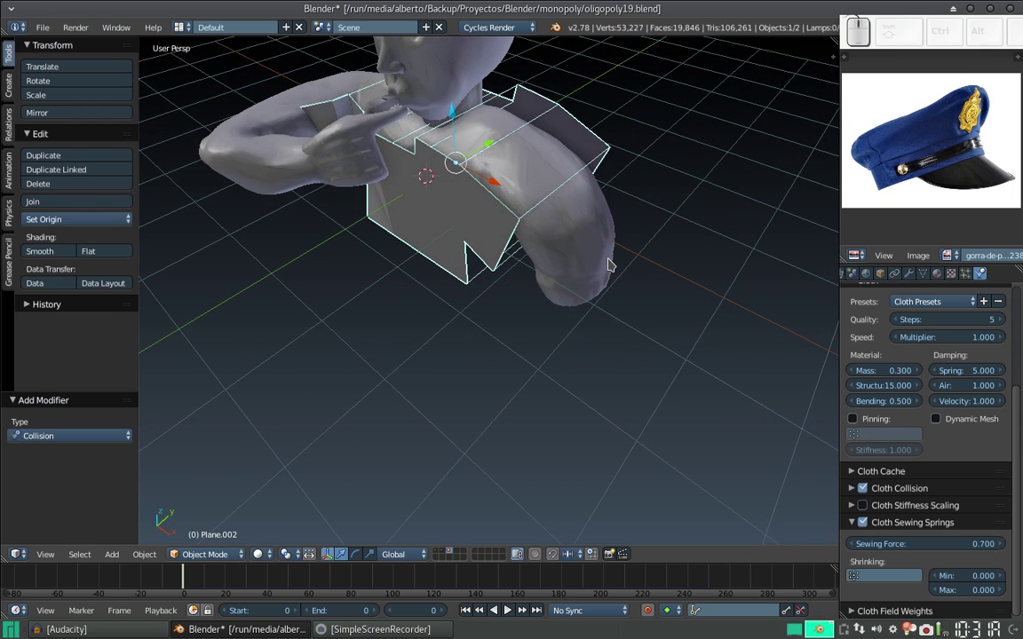
- Play the shirt's cloth simulation and stop it
key(alt+a)
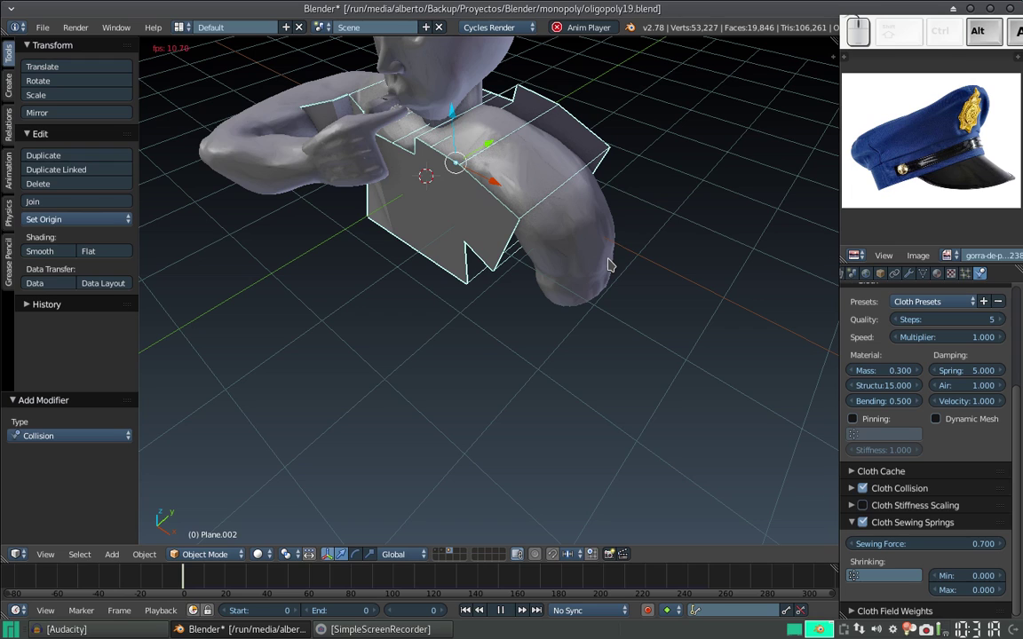
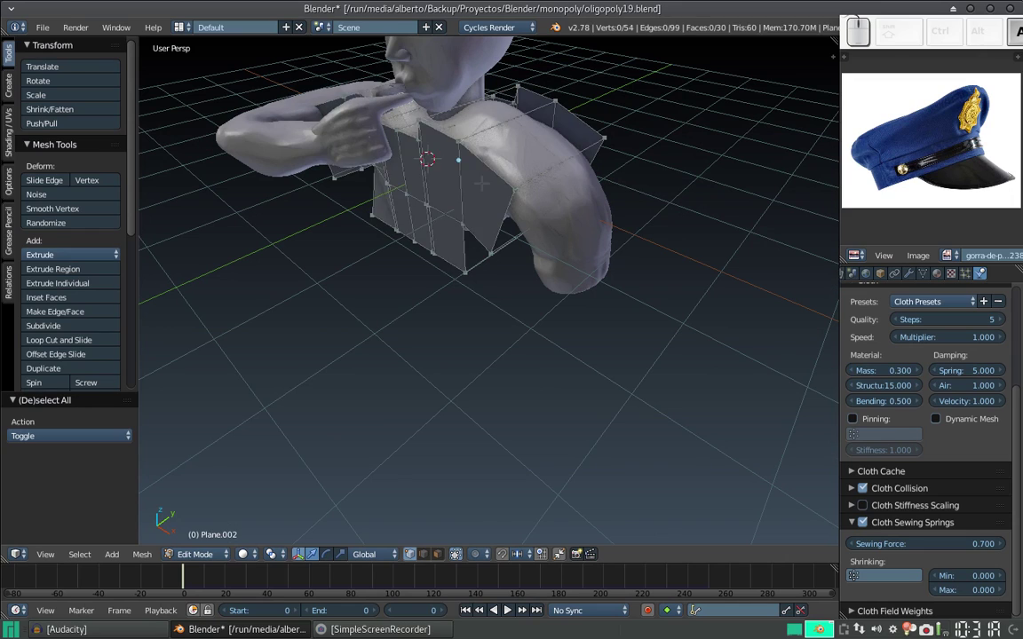
key(alt+a)
key(Escape)
- Enter Edit Mode on the shirt, adjust its vertices, then leave mesh editing
key(Tab)
click(481, 213)
middle_click(430, 224)
key(alt+a)
key(Escape)
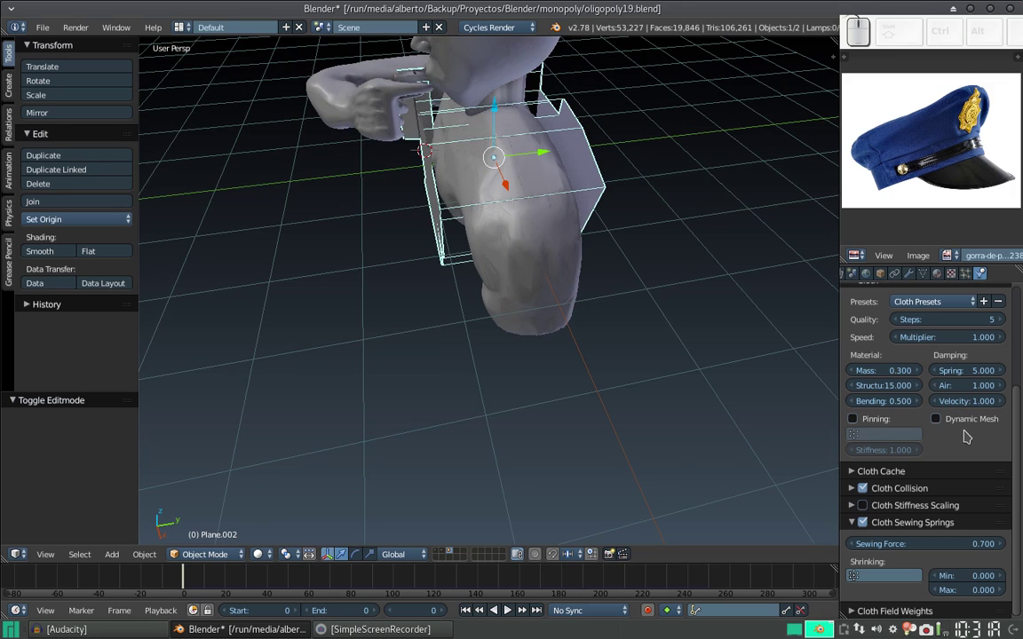
click(990, 402)
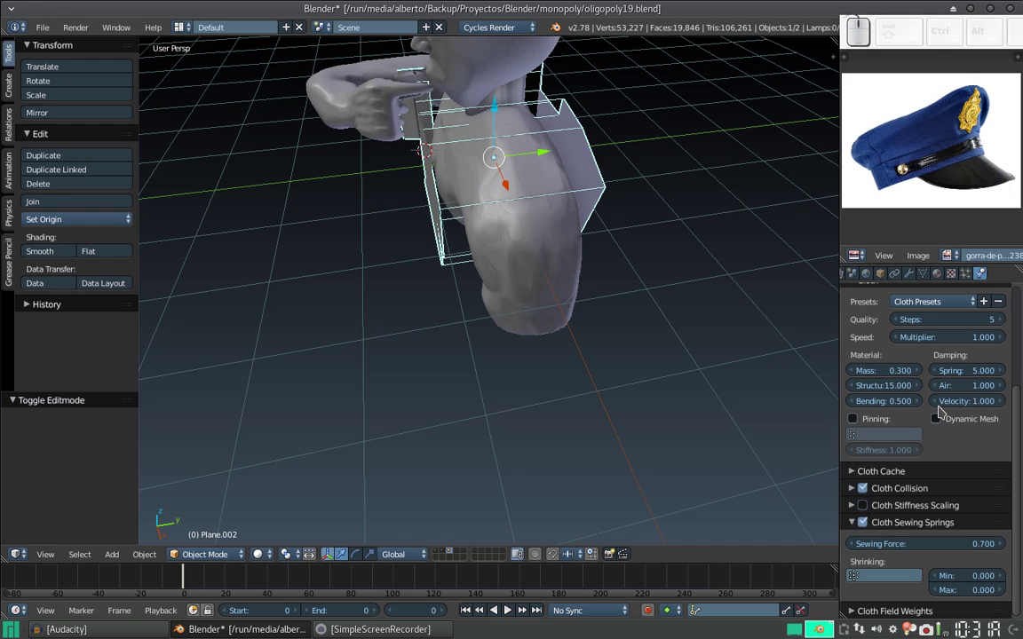
click(942, 403)
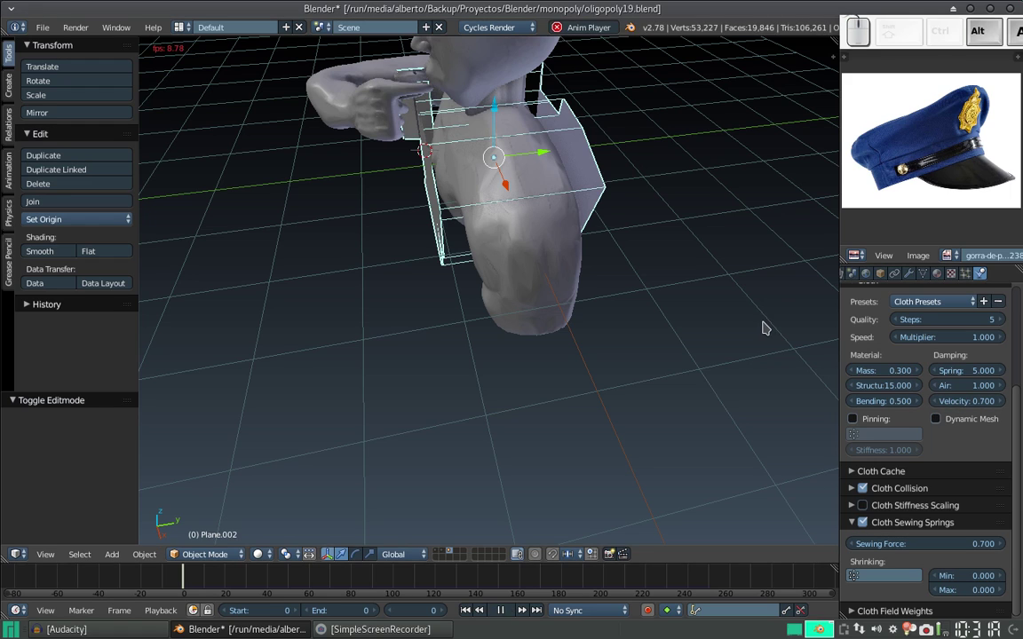
key(Escape)
scroll(down, 3)
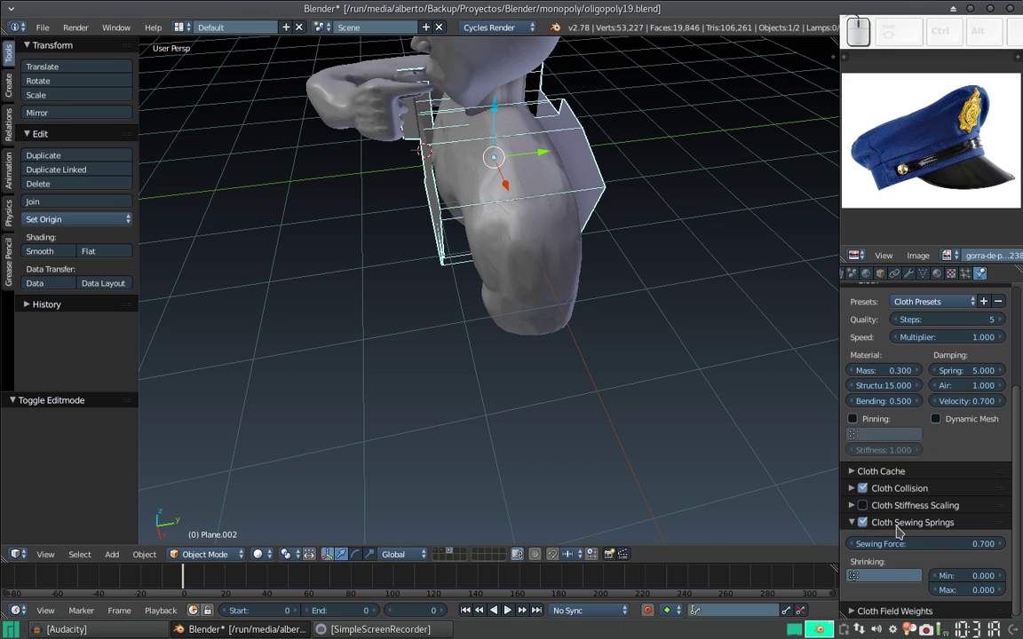
click(873, 608)
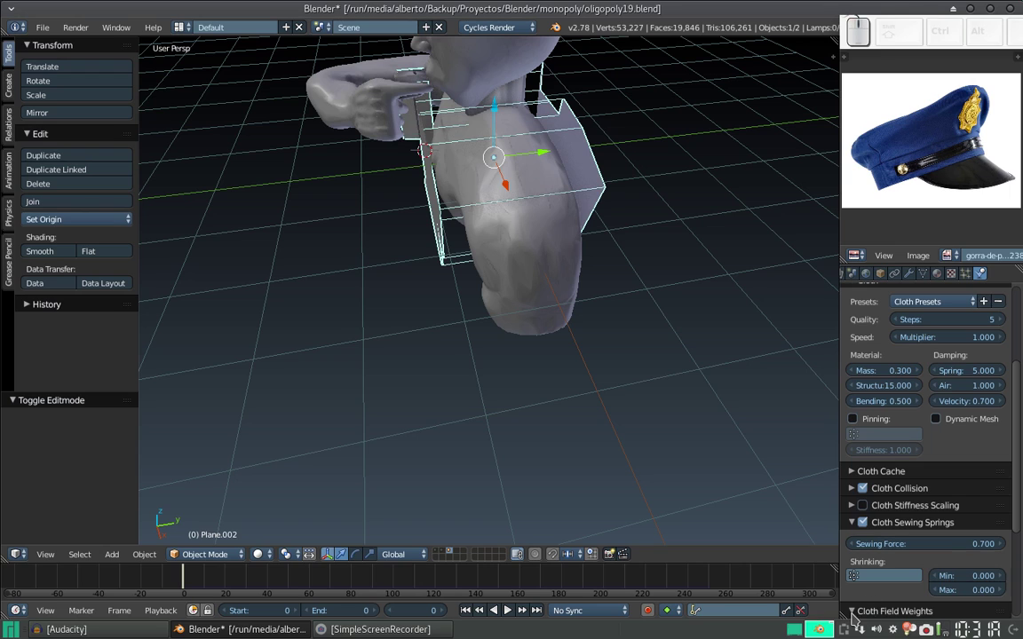
scroll(down, 3)
drag(904, 491, 715, 282)
key(alt+a)
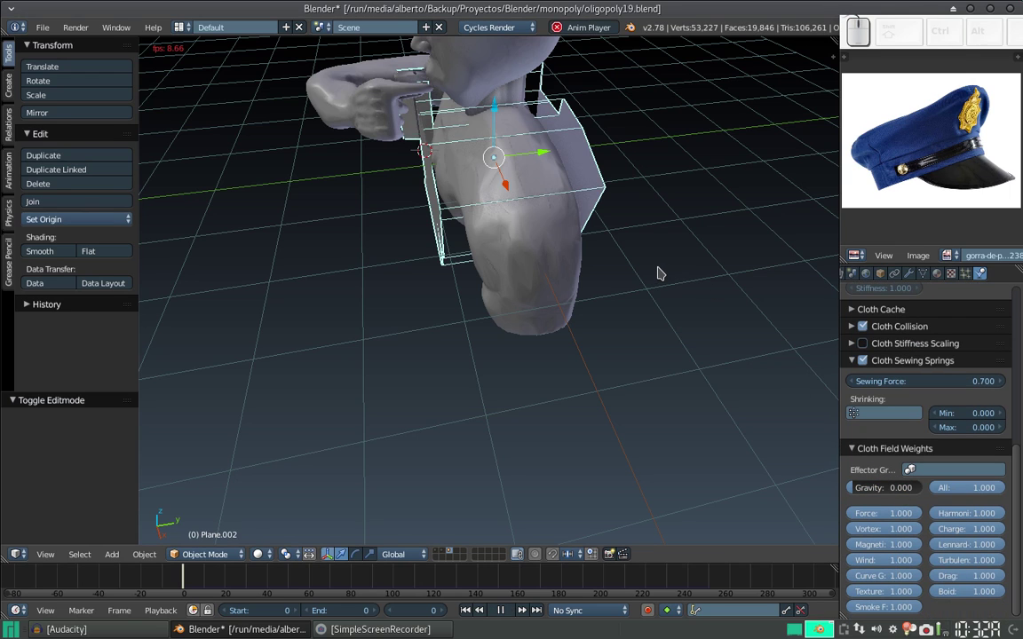
key(Escape)
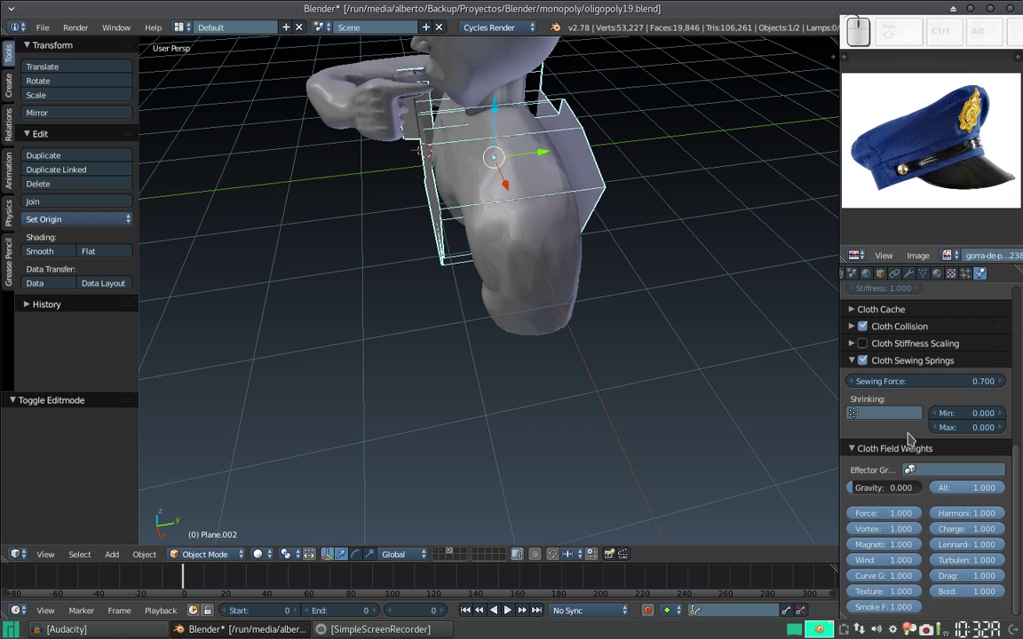
scroll(up, 3)
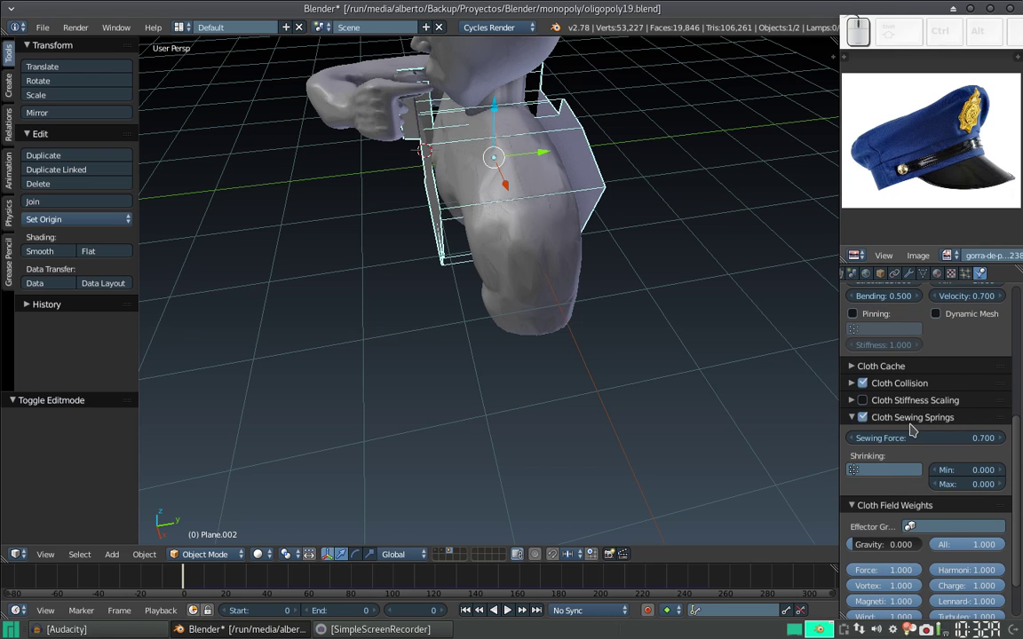
scroll(up, 3)
scroll(up, 3)
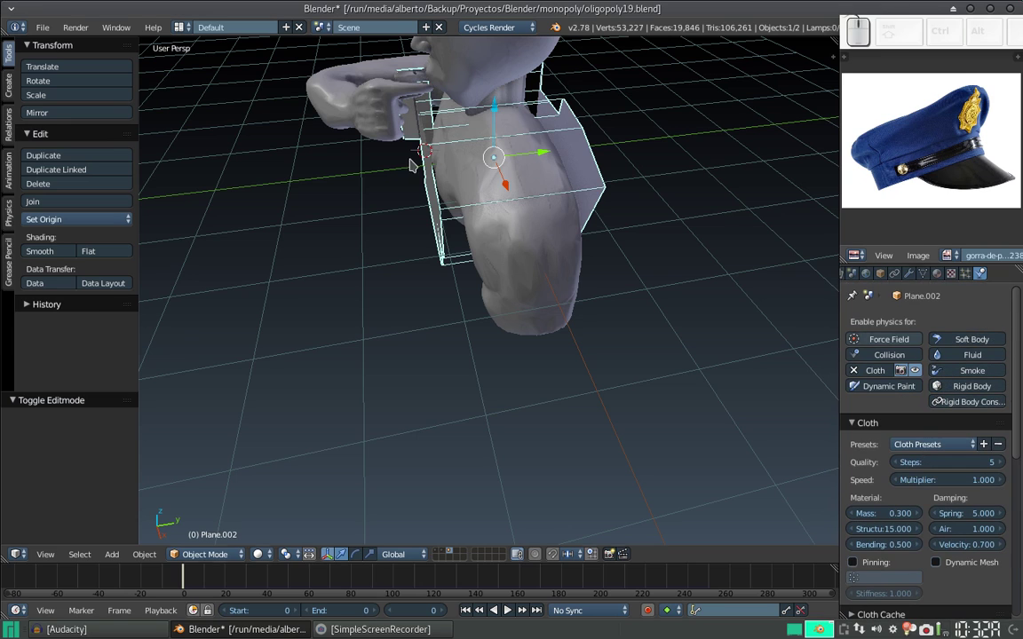
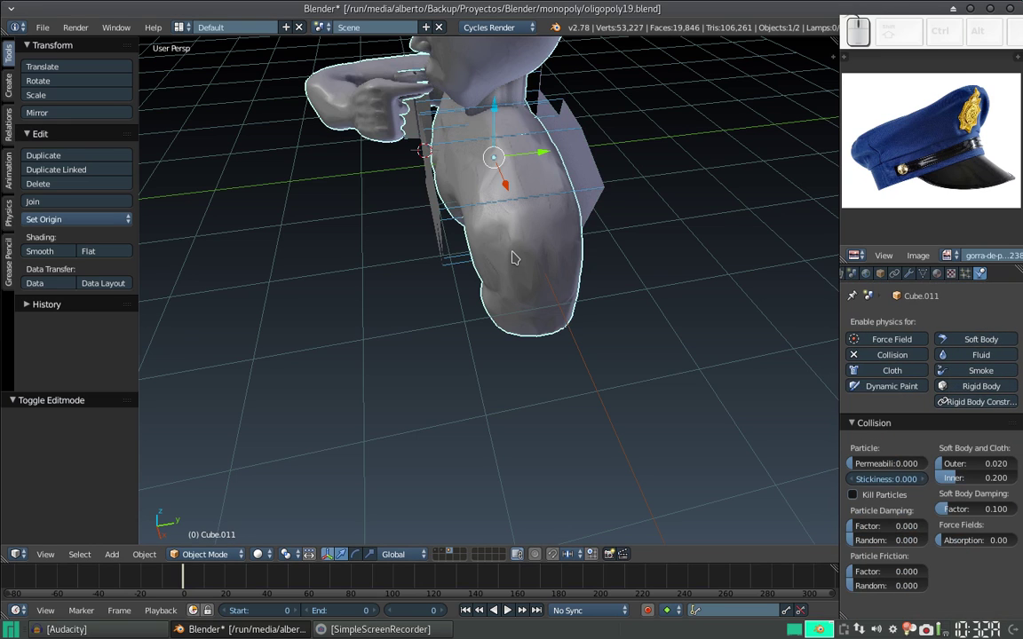
- Move the shirt mesh about 2.97 units along Y, clear of the bust
right_click(598, 160)
drag(630, 276, 516, 188)
drag(546, 166, 730, 195)
- Play and stop the animation, then start editing the timeline Start frame
key(alt+a)
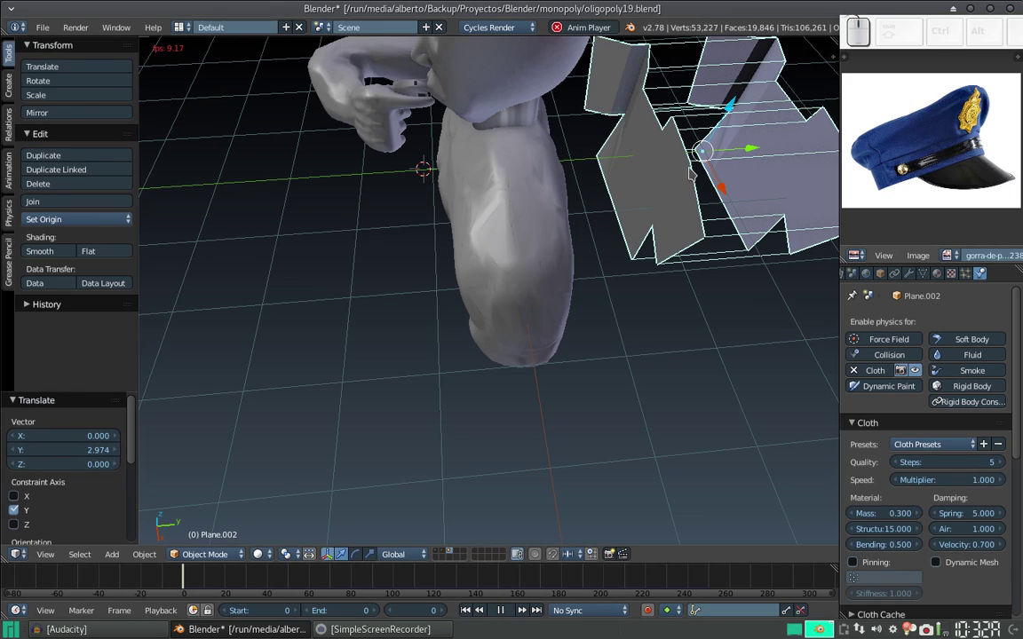
key(Escape)
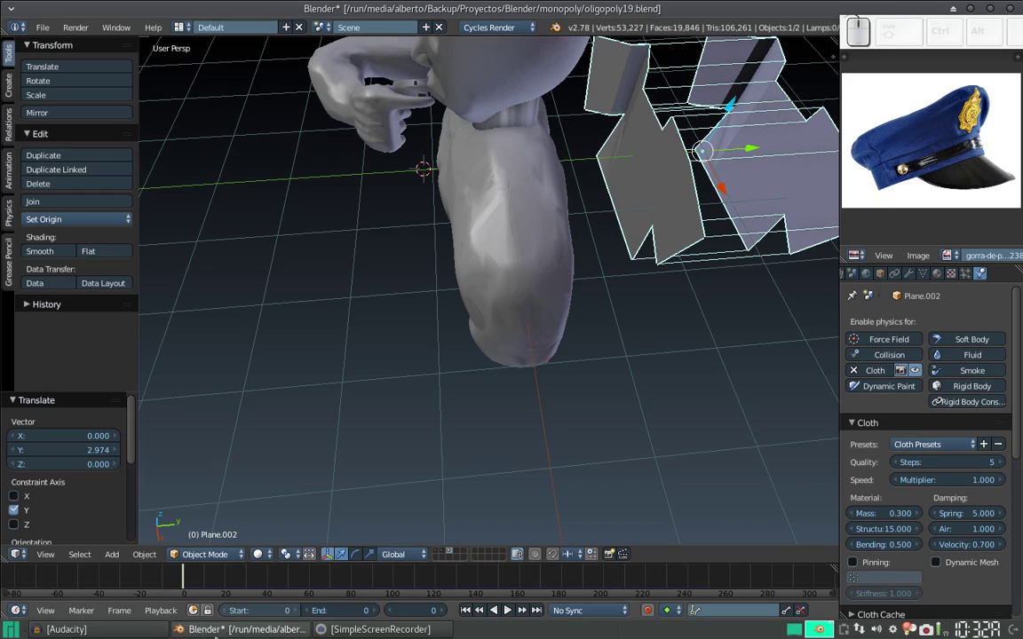
click(282, 610)
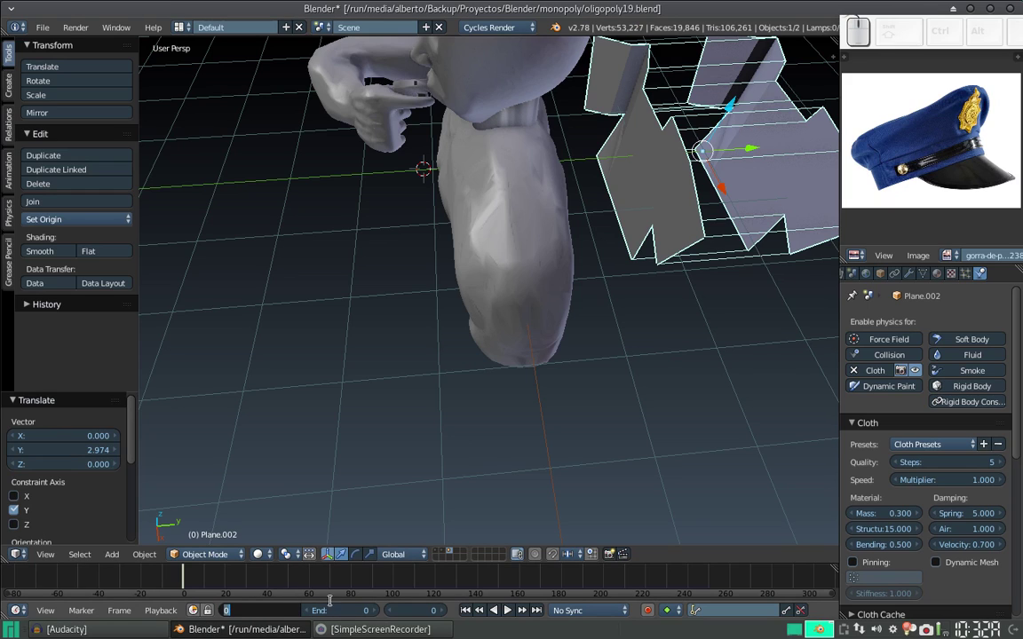
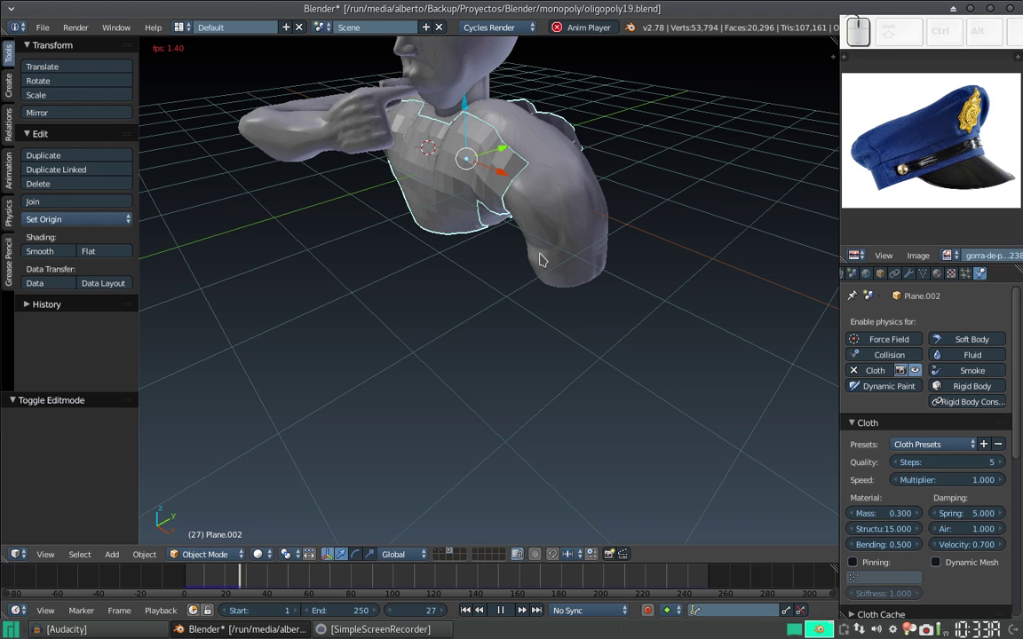
- Stop the cloth playback after the shirt drapes onto the bust, resetting to frame 1
key(Escape)
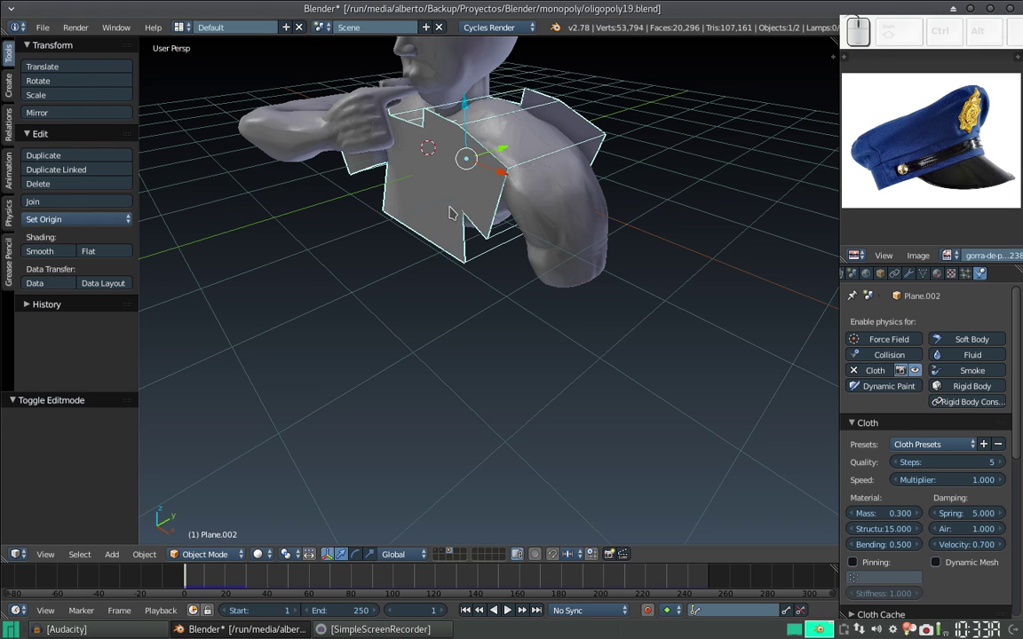
- From front view, reselect the shirt and begin scaling it up uniformly to about 1.38
drag(458, 187, 545, 139)
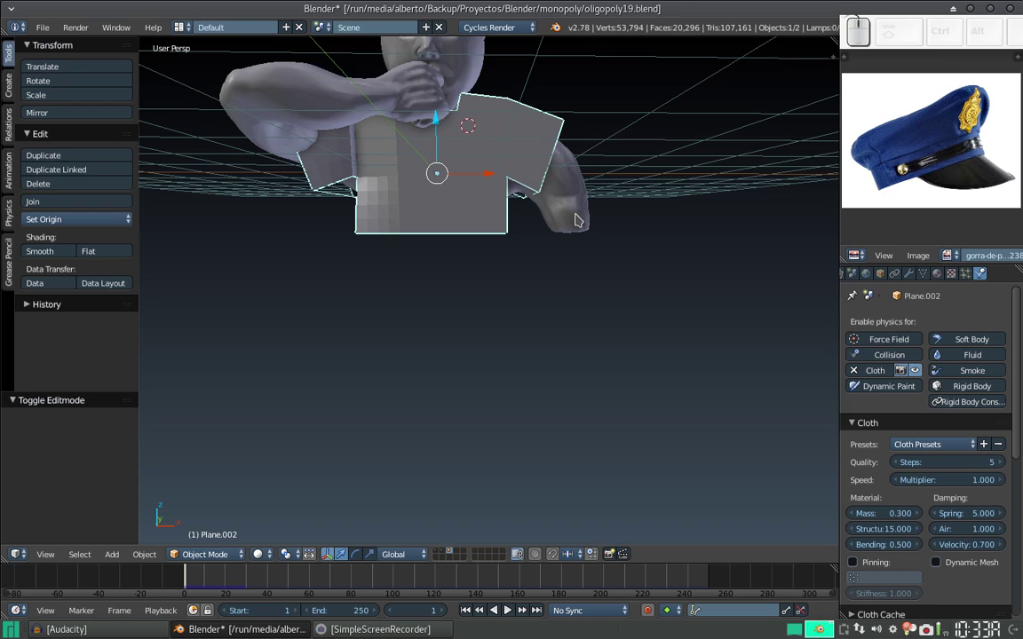
right_click(580, 214)
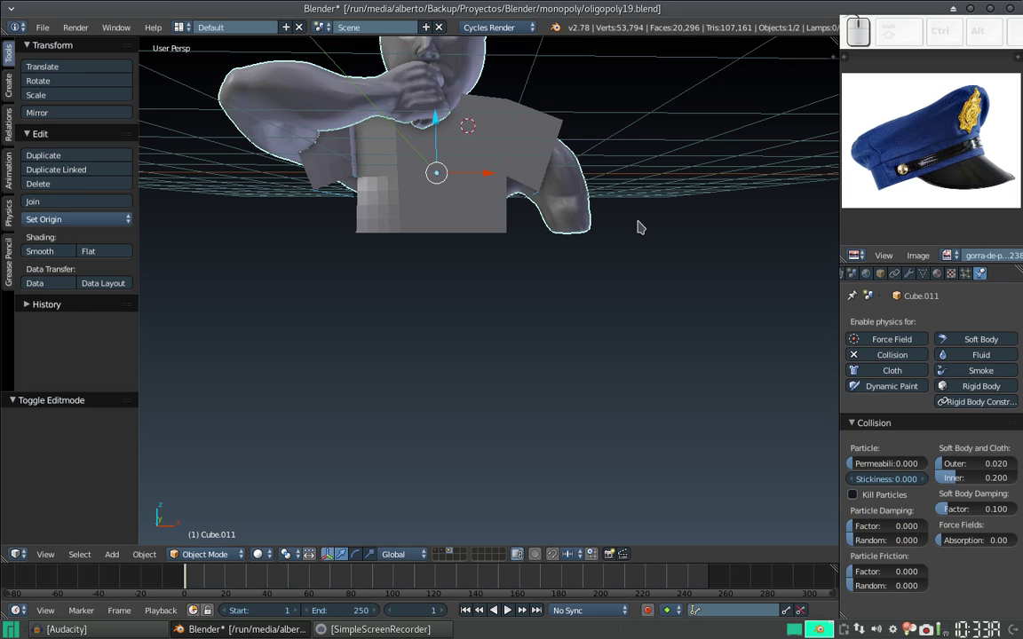
middle_click(570, 190)
right_click(480, 167)
click(535, 235)
key(s)
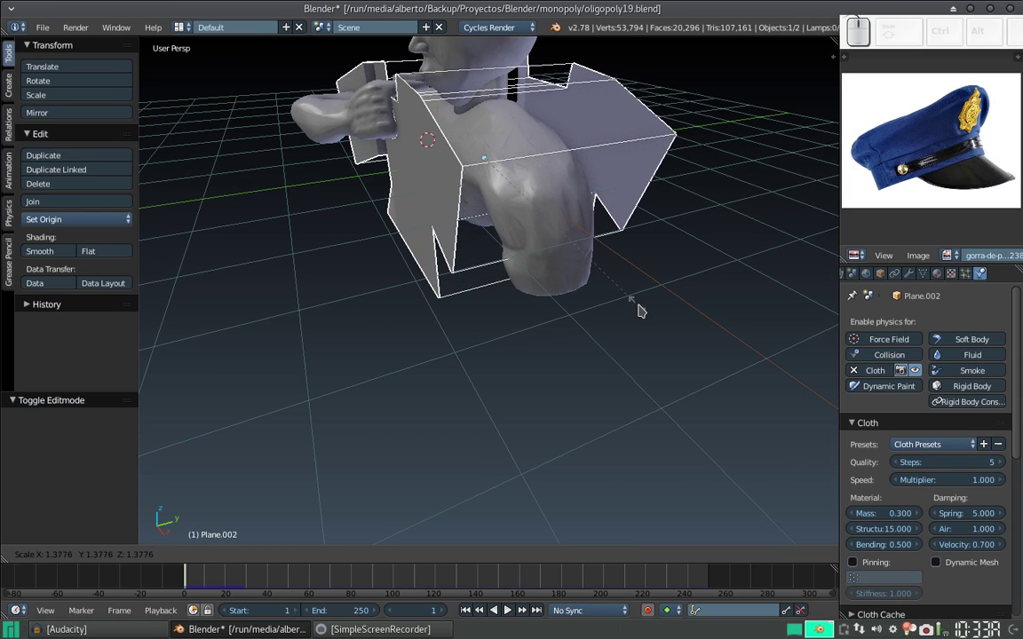
- Confirm the shirt at 1.44 scale and replay the cloth drape over the bust, then reset to frame 1
click(651, 309)
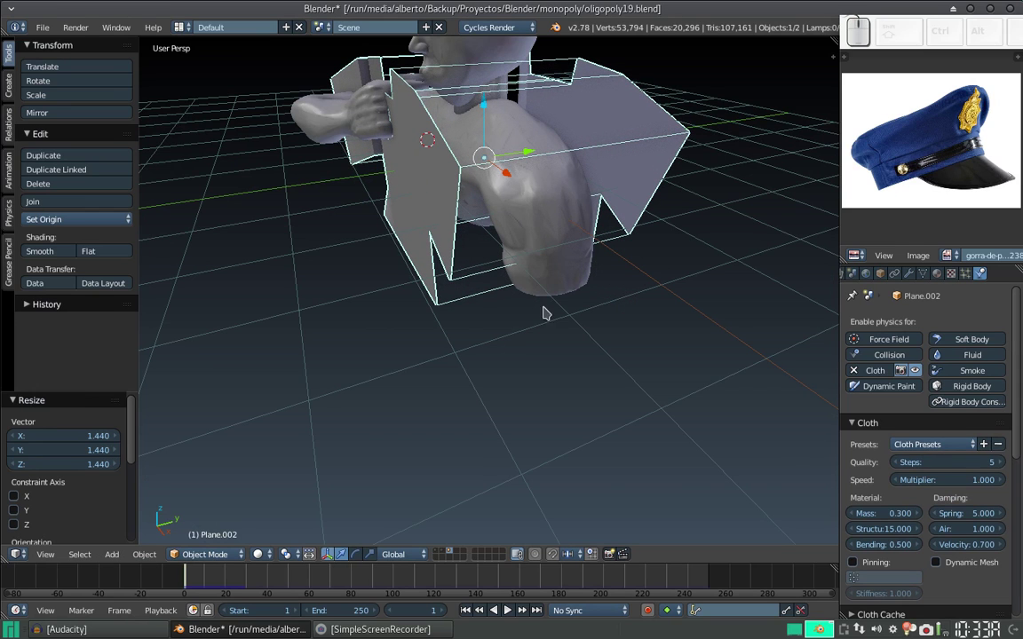
key(alt+a)
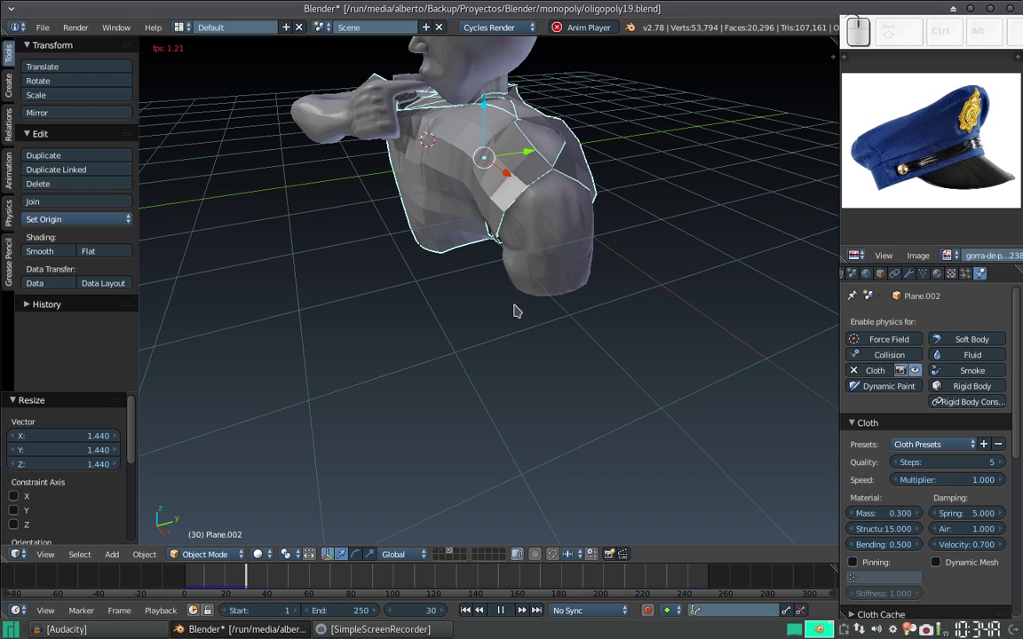
middle_click(477, 139)
scroll(down, 3)
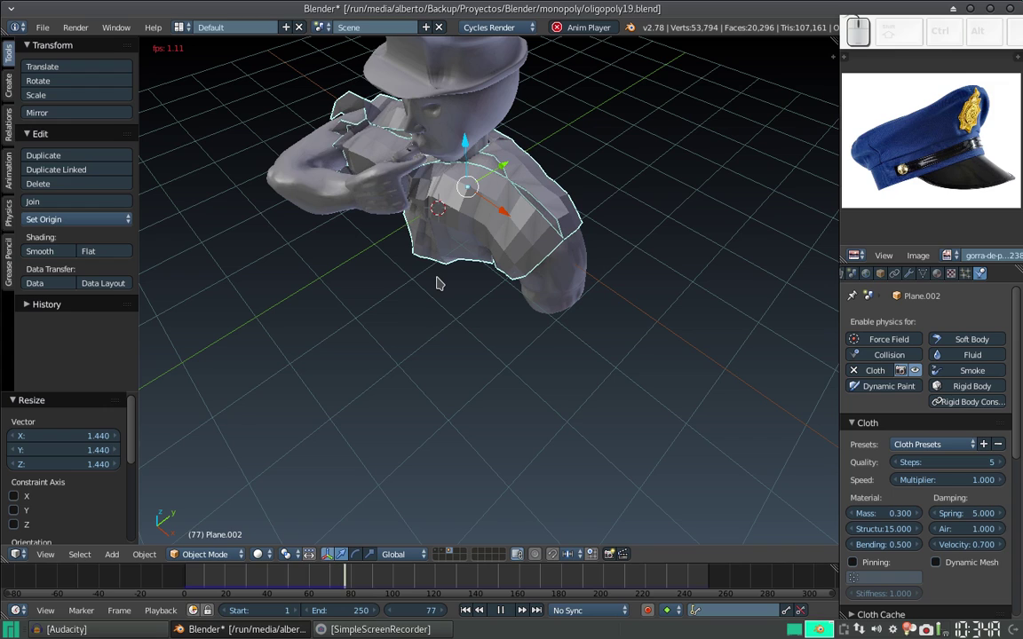
key(Escape)
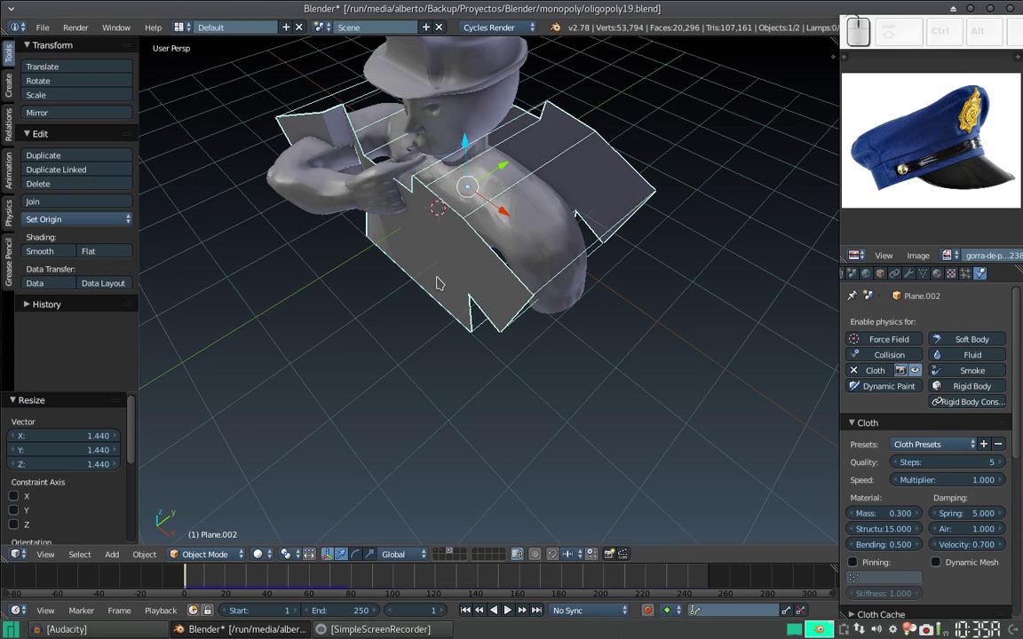
- From front view, scale the shirt mesh by a further 1.167 around the bust
middle_click(397, 284)
drag(502, 192, 520, 194)
click(520, 194)
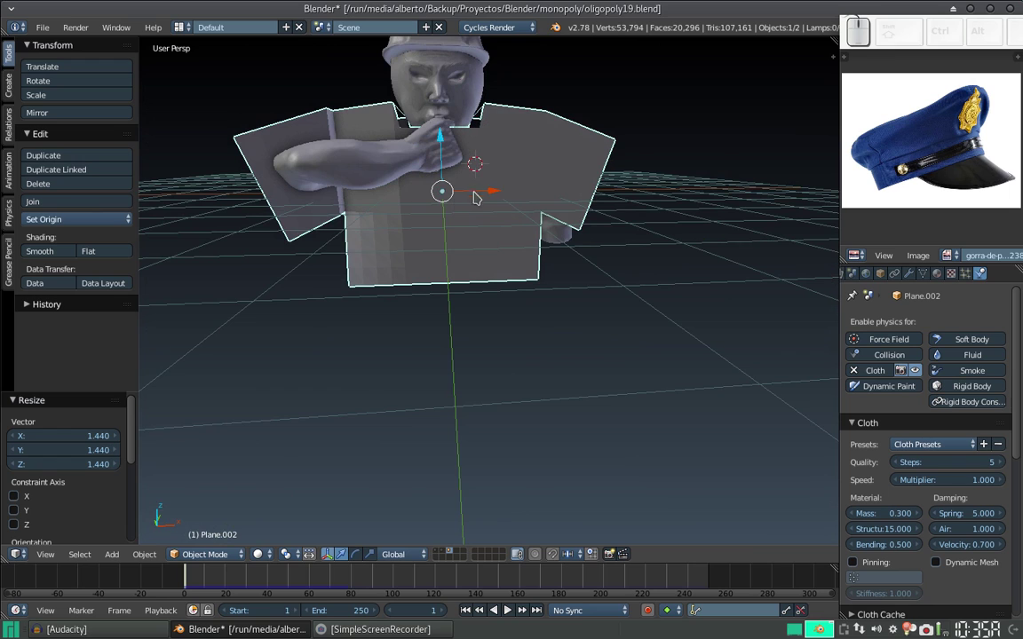
key(s)
click(588, 211)
- Orbit the model to inspect the resized shirt from the side
drag(627, 189, 465, 231)
drag(466, 231, 453, 218)
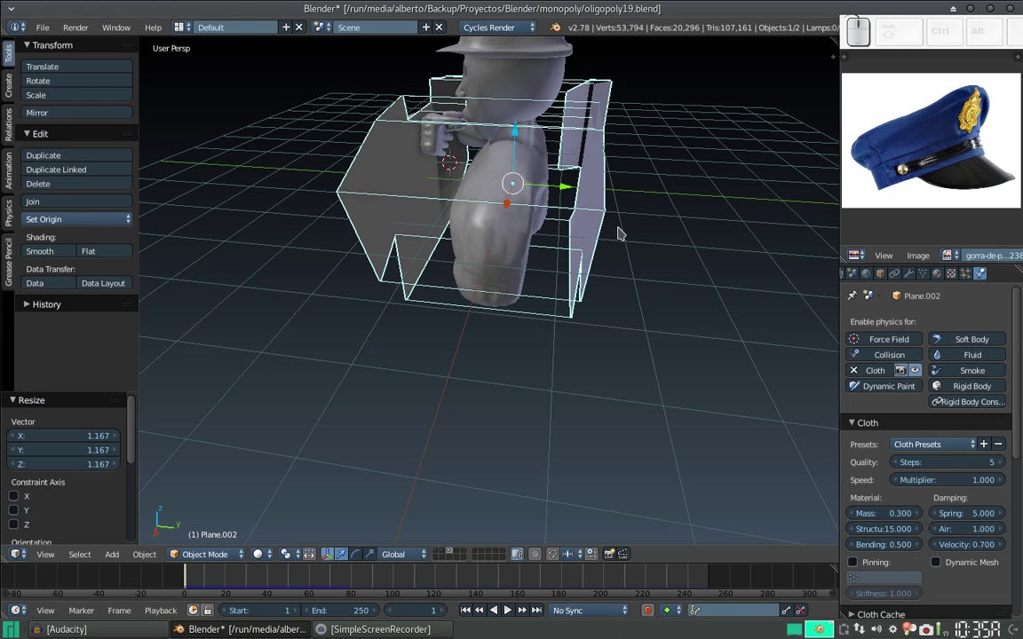
middle_click(502, 229)
click(513, 260)
middle_click(515, 264)
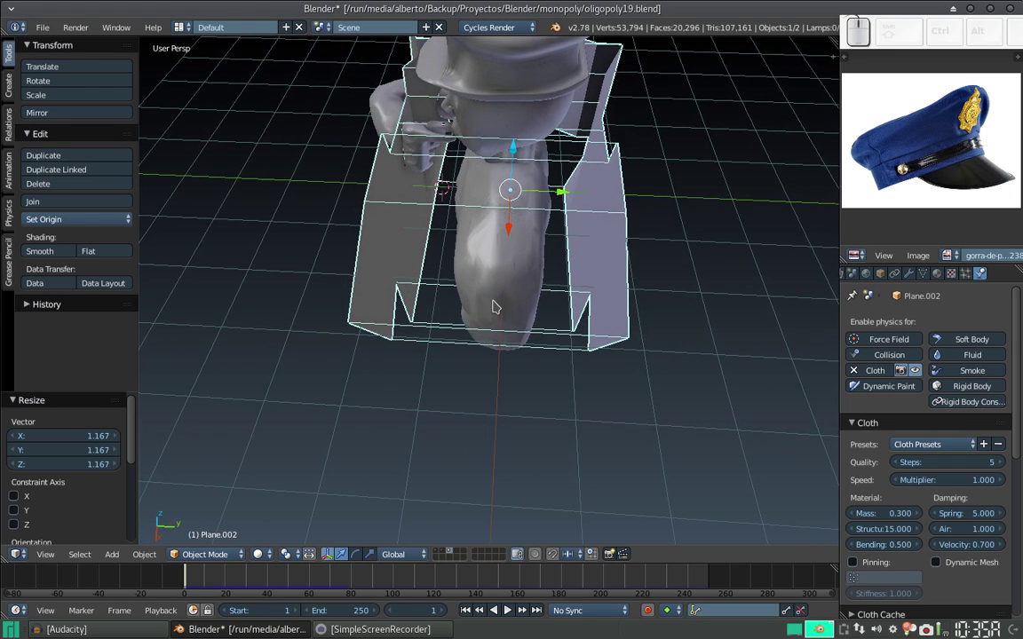
- Search the operator menu for 'Bridge' in Object Mode without finding it
key(space)
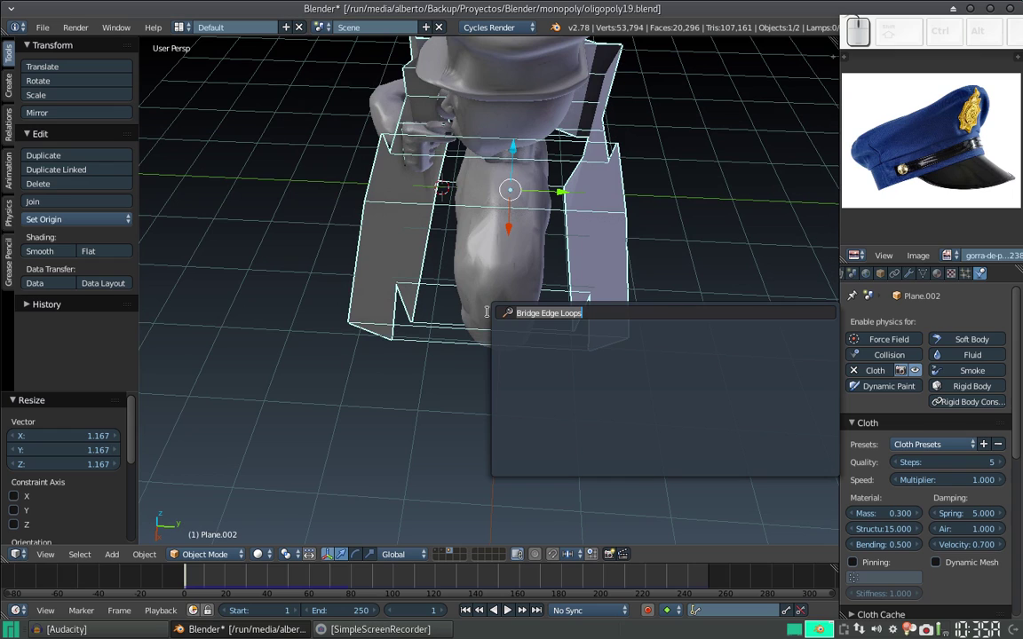
key(BackSpace)
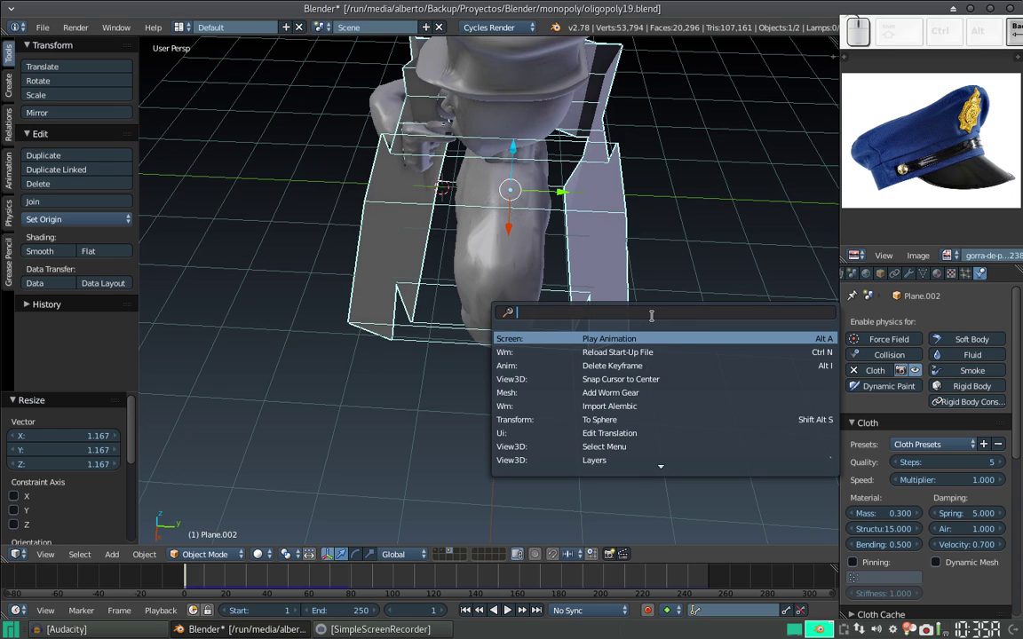
key(Escape)
key(space)
key(BackSpace)
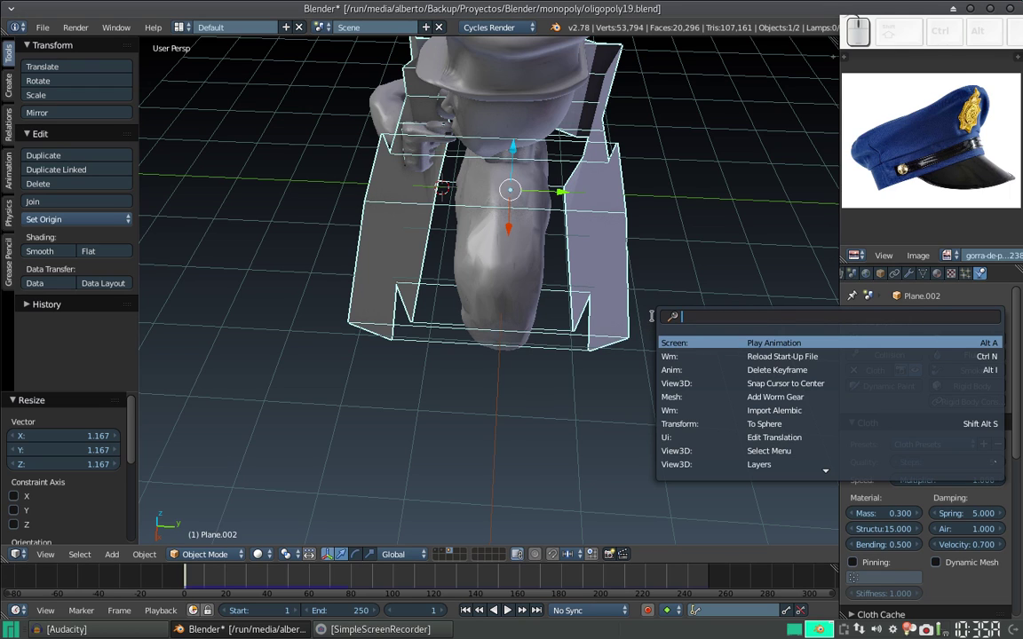
key(b)
key(r)
key(BackSpace)
key(g)
key(e)
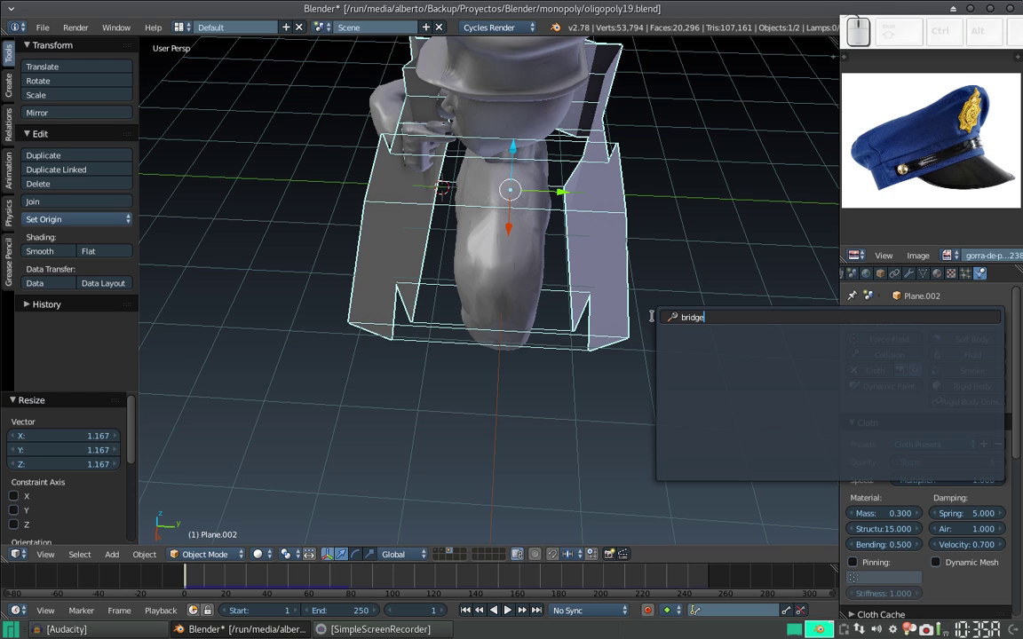
key(BackSpace)
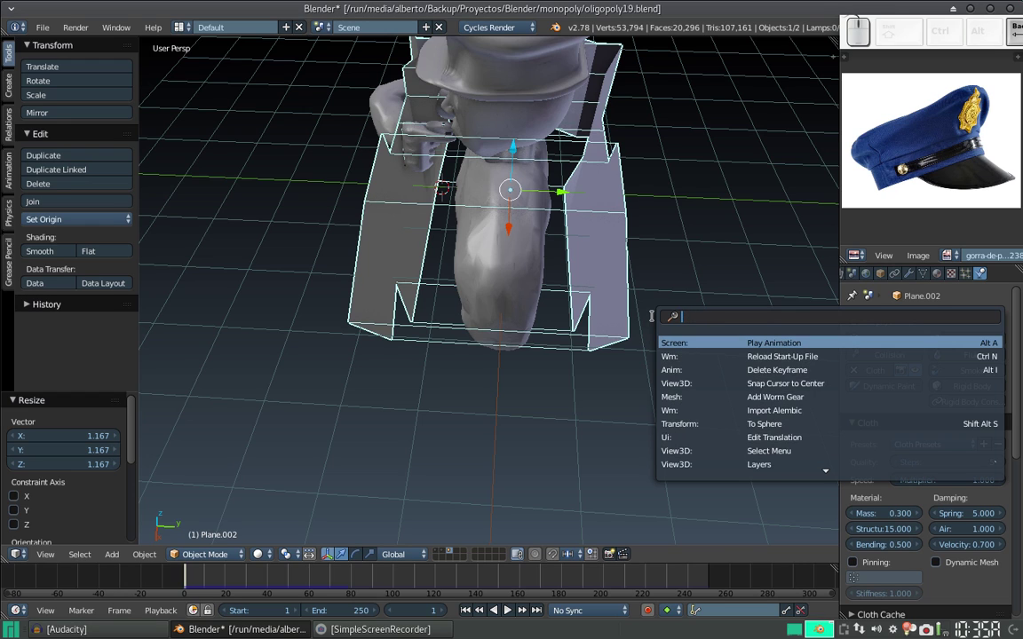
key(shift+b)
key(shift+r)
key(shift+i)
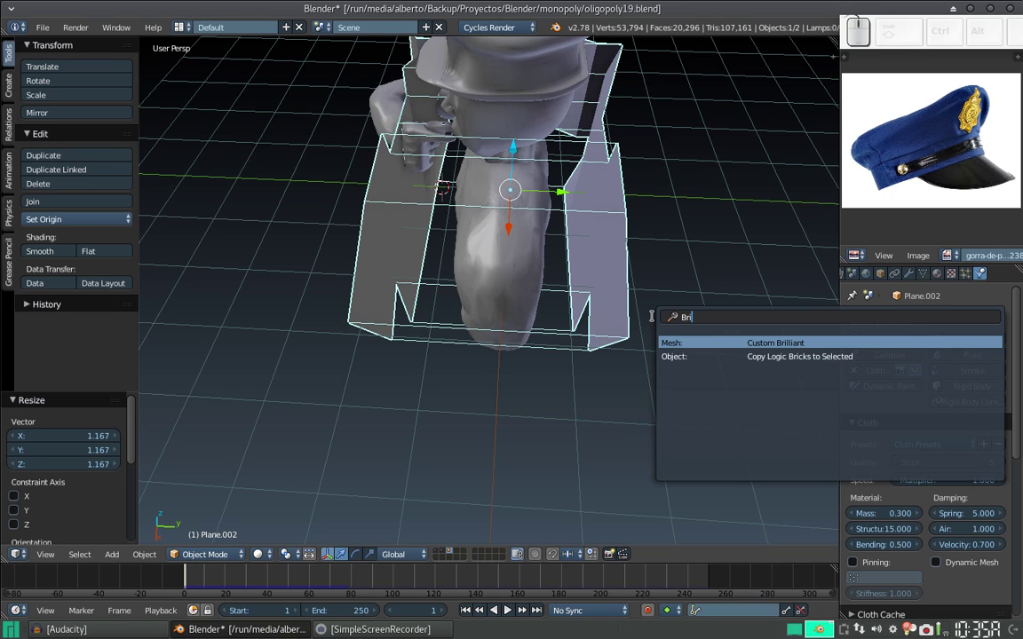
key(d)
key(Escape)
- Enter Edit Mode on the shirt and search 'Bridg' to find Bridge Edge Loops
key(Tab)
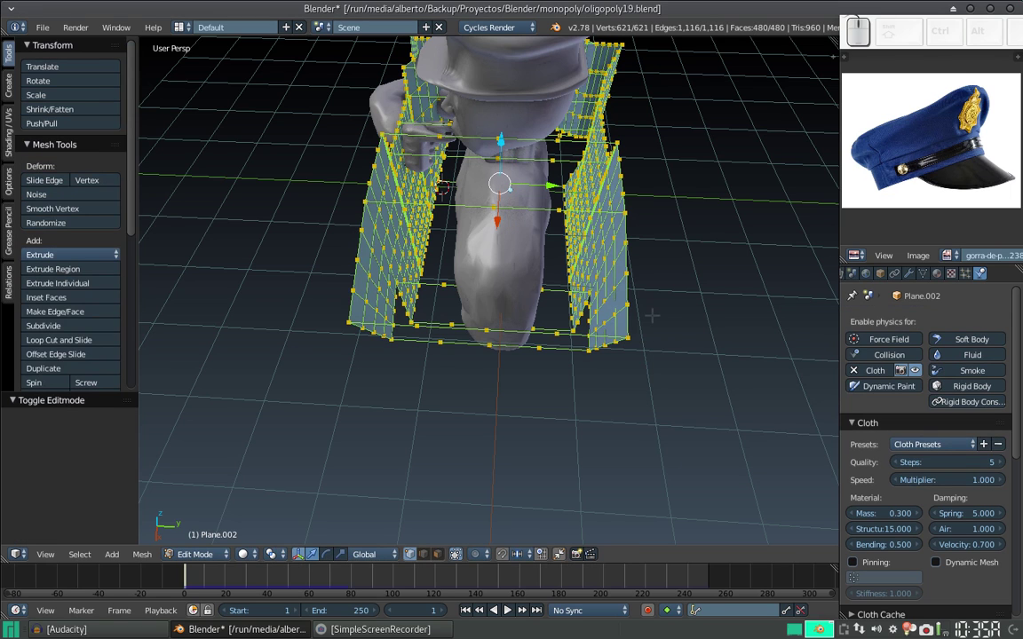
key(space)
key(BackSpace)
key(shift+b)
key(shift+r)
key(shift+d)
key(shift+g)
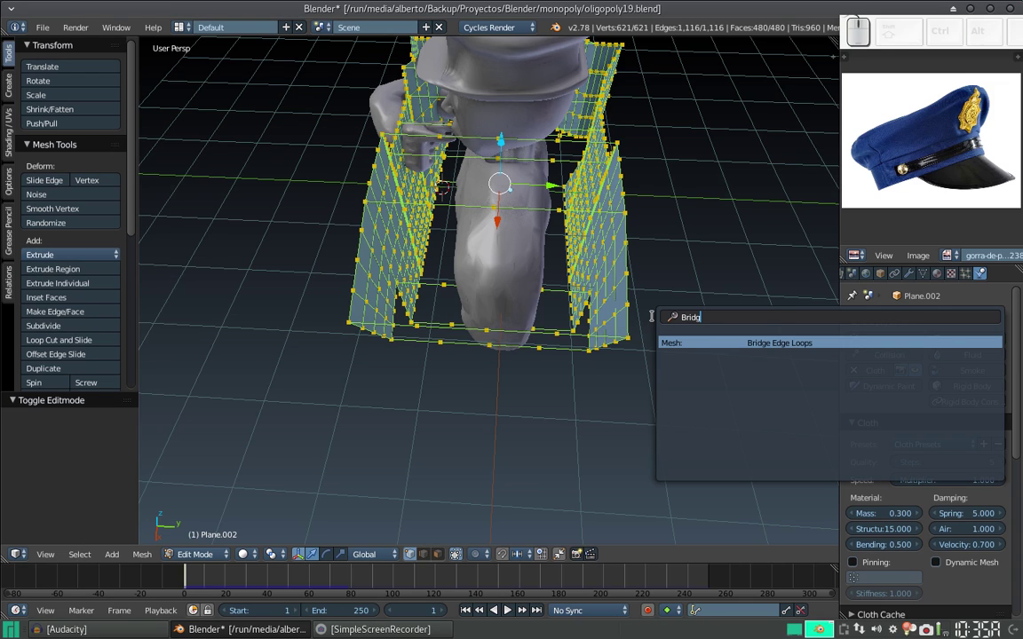
key(Escape)
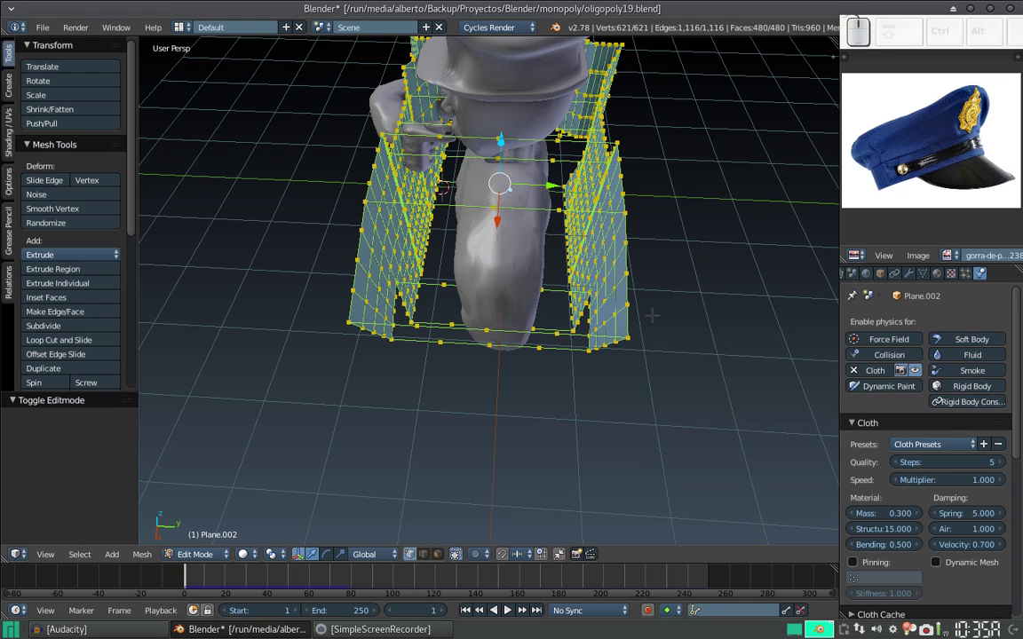
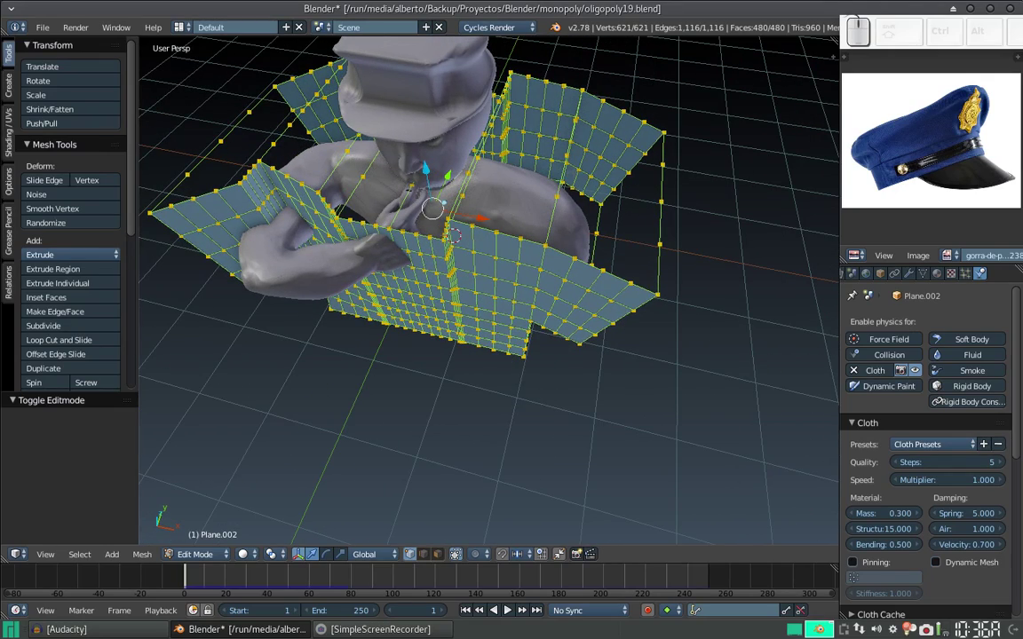
- Dismiss the delete options and deselect every vertex of the shirt mesh
key(x)
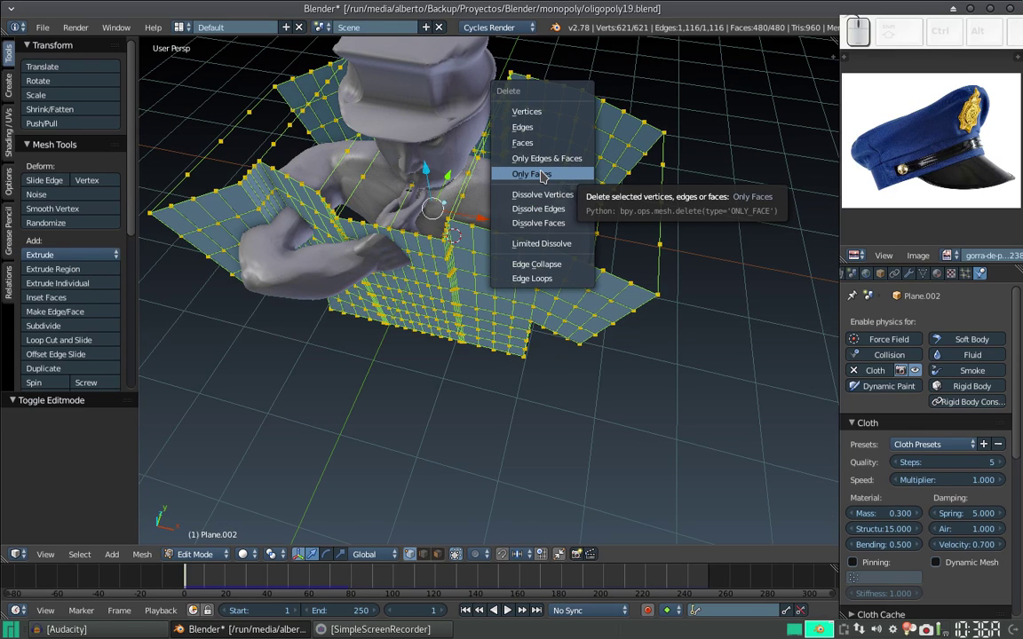
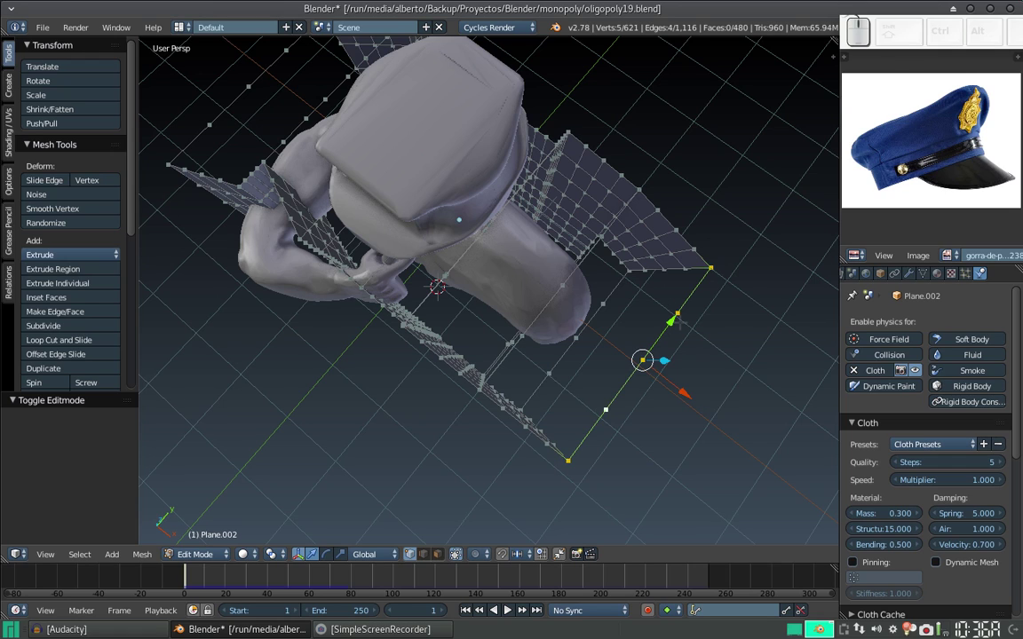
key(a)
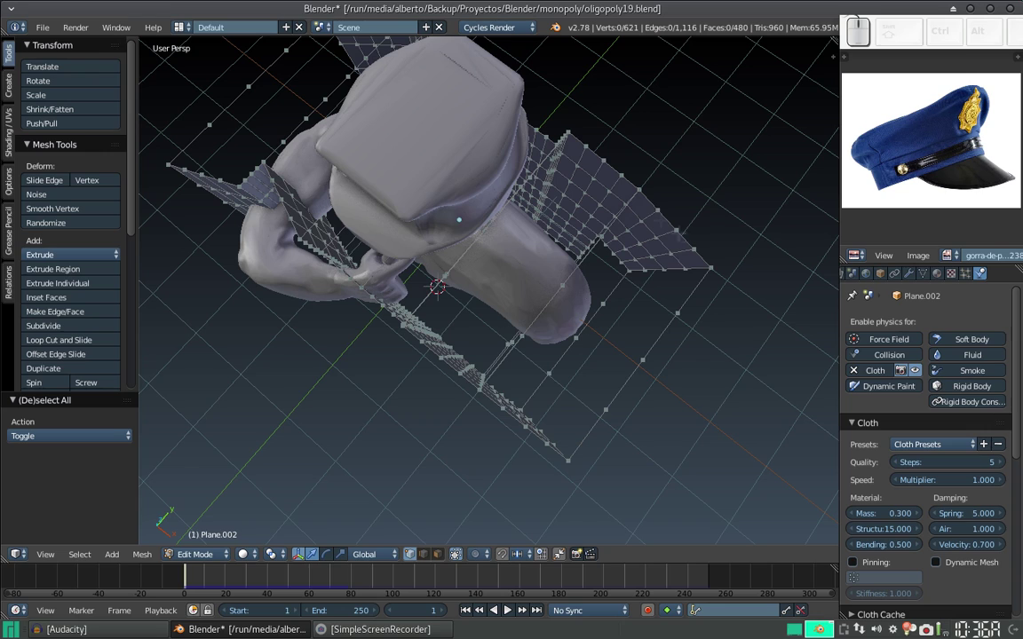
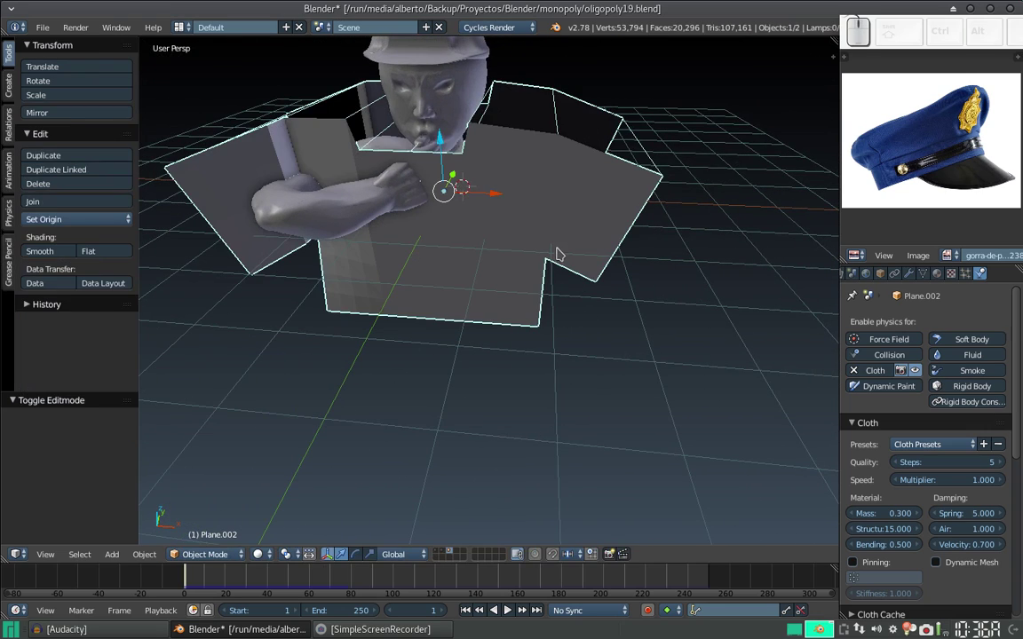
drag(559, 231, 595, 213)
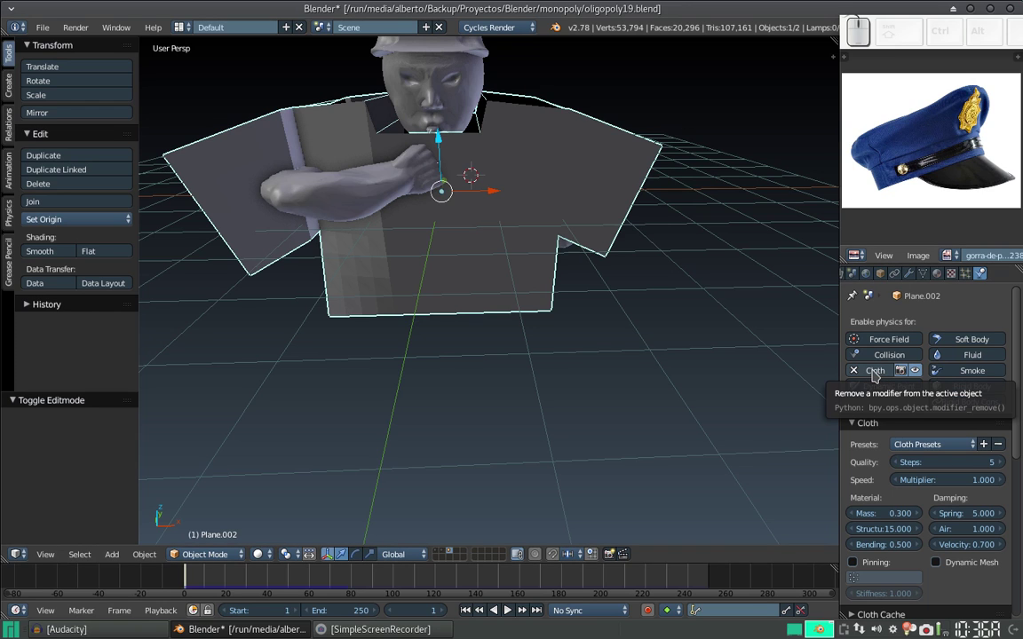
middle_click(563, 198)
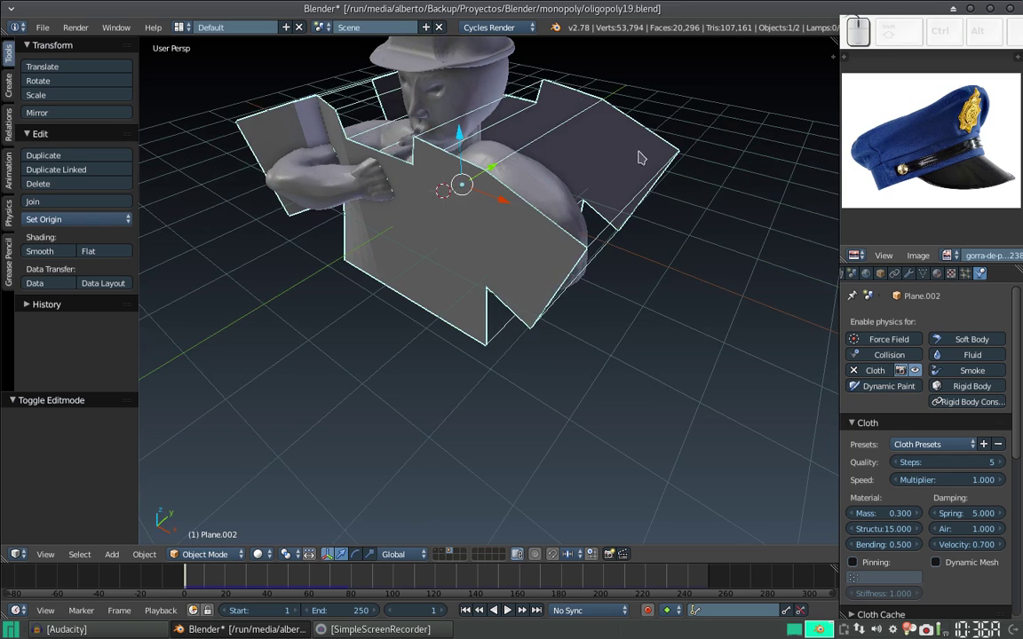
drag(516, 260, 791, 373)
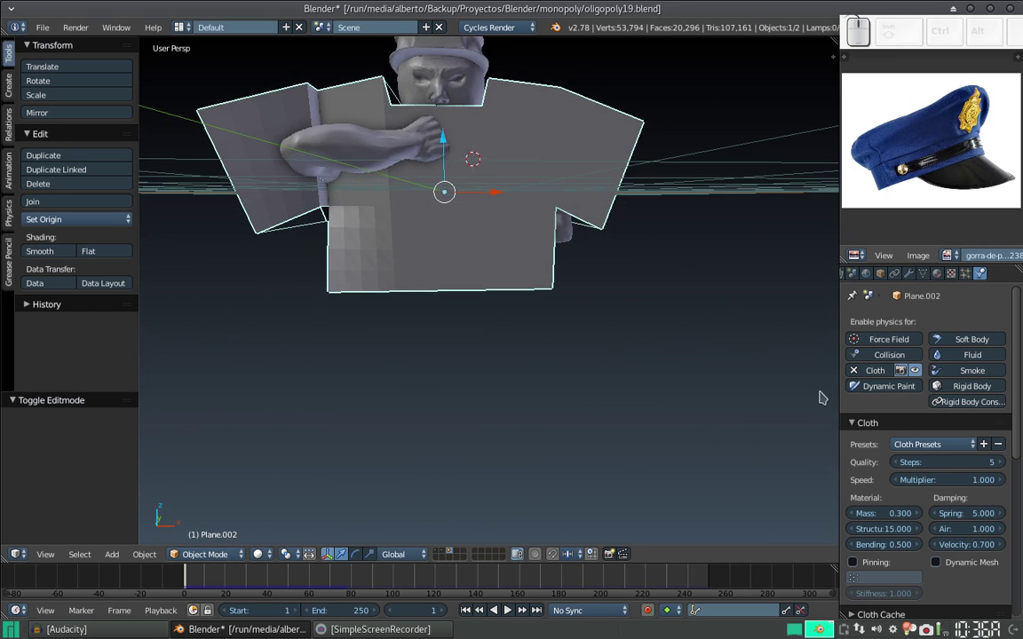
scroll(down, 3)
scroll(up, 3)
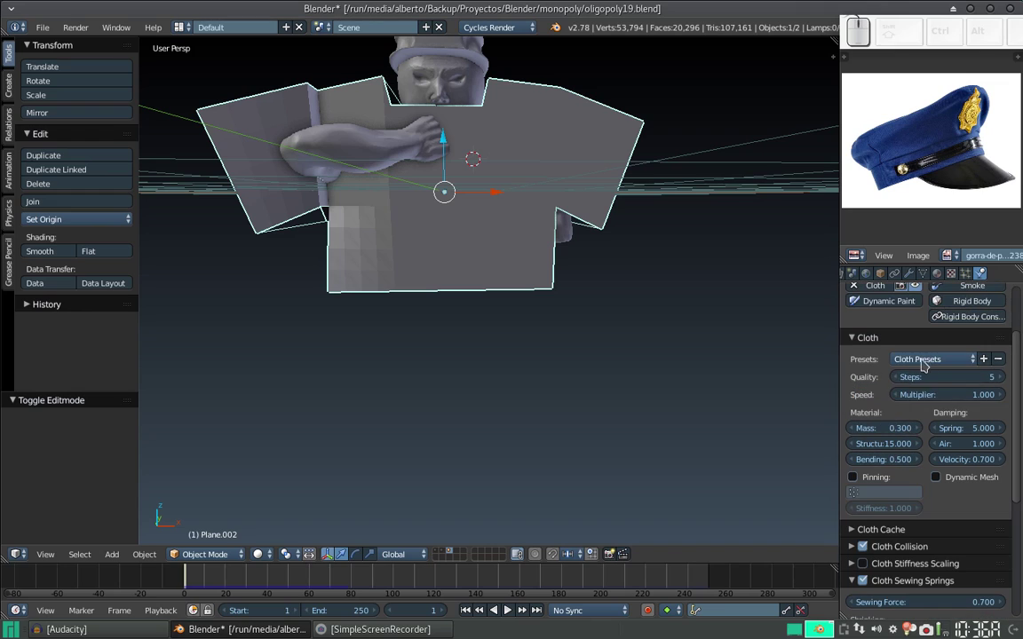
click(927, 360)
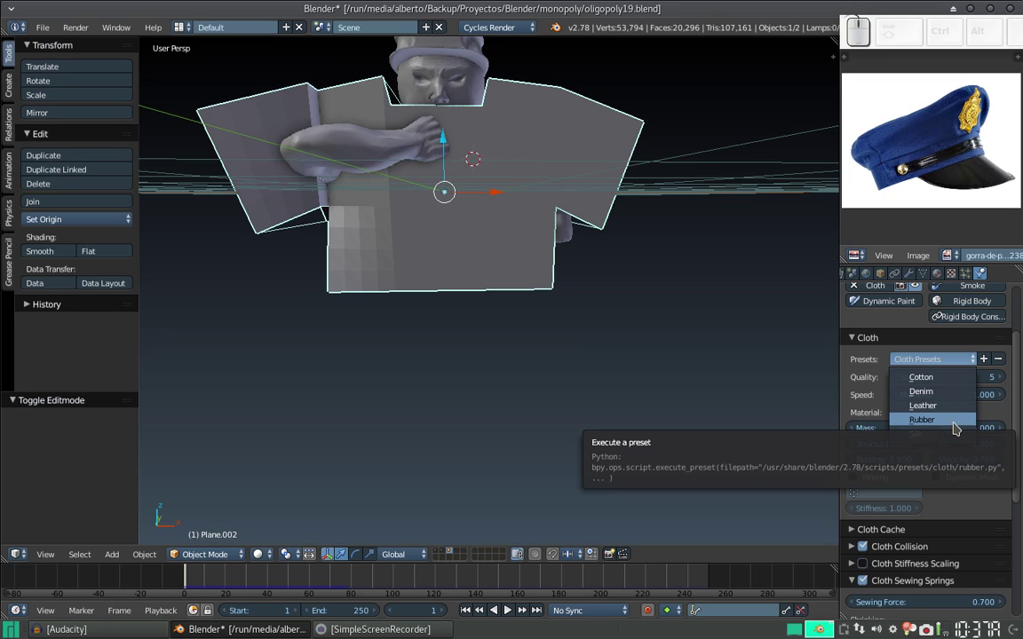
key(Escape)
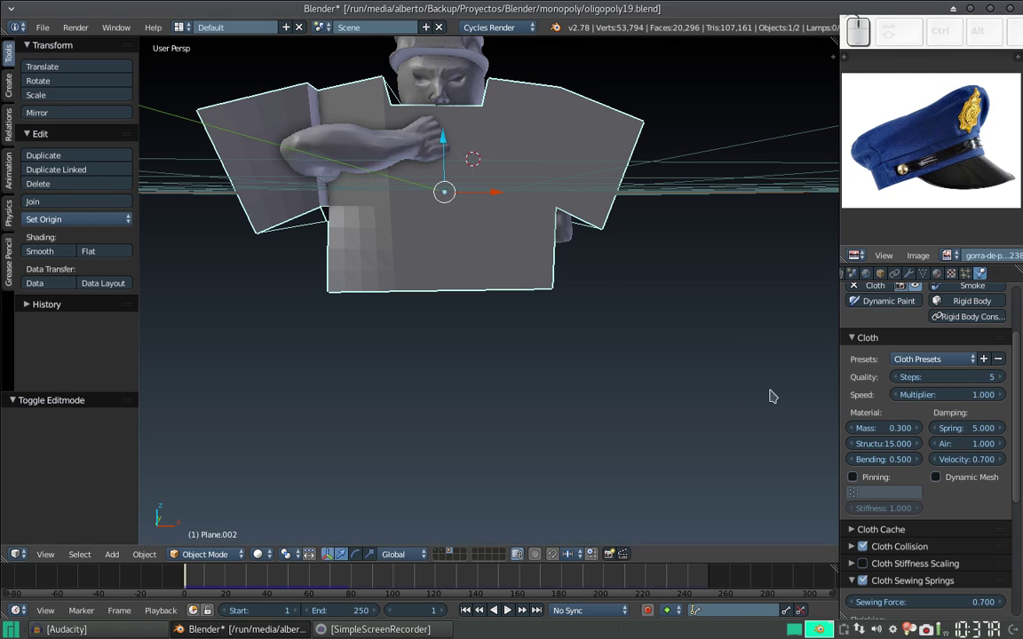
scroll(down, 3)
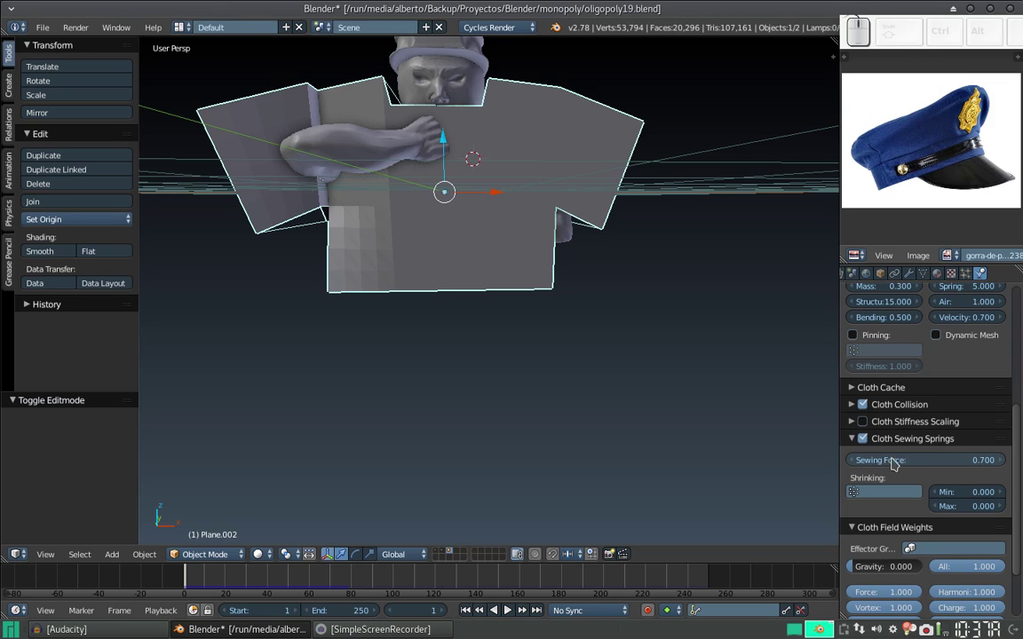
middle_click(552, 162)
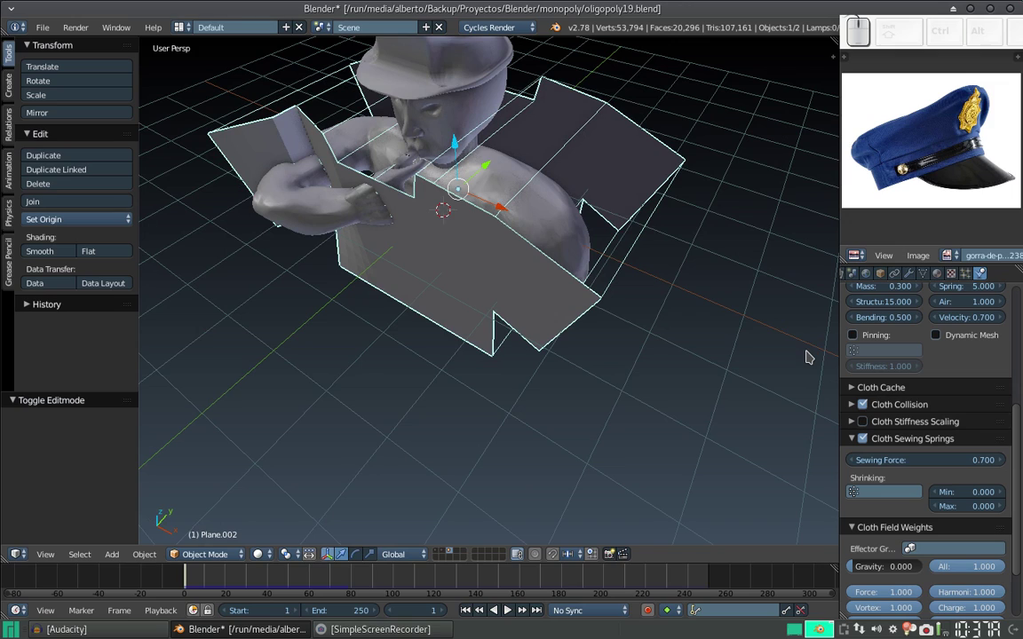
- Play the cloth simulation until the shirt drapes over the bust, then stop playback
key(alt+a)
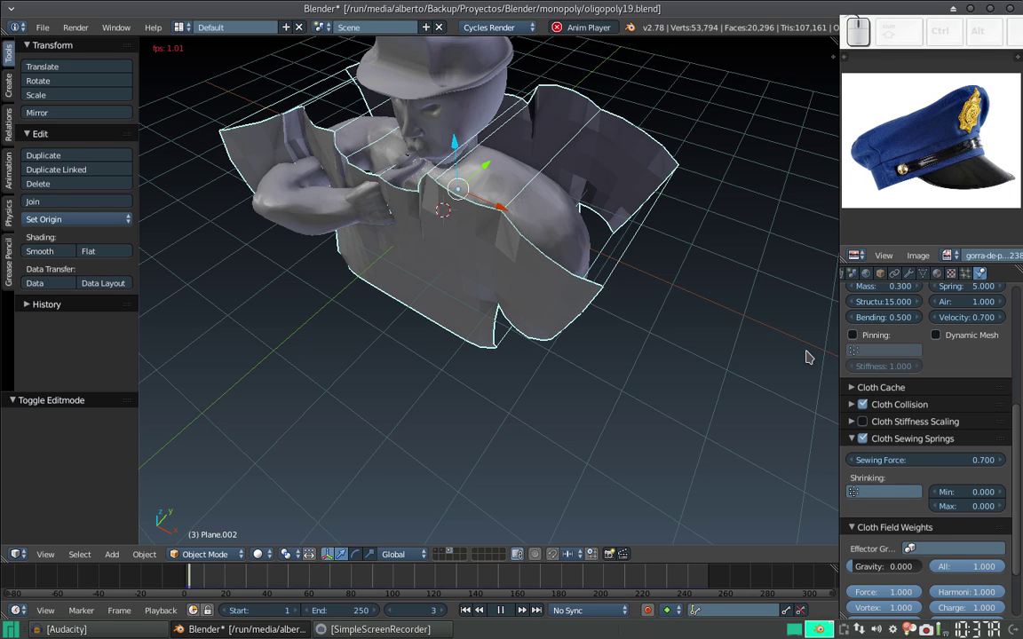
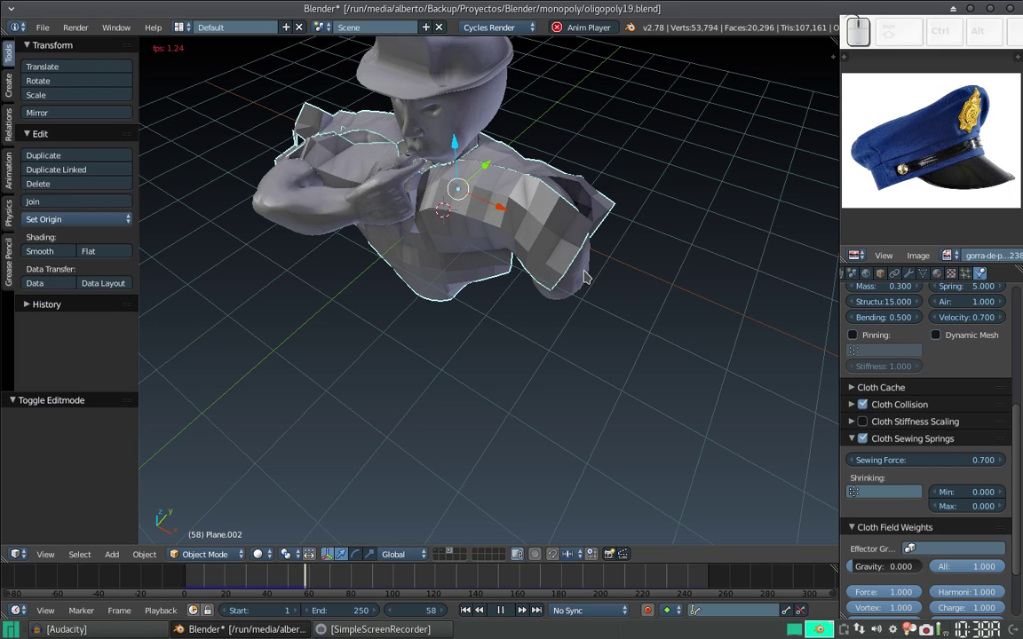
click(516, 612)
- Orbit and zoom around the bust to inspect the draped shirt from several sides
drag(495, 361, 416, 241)
scroll(up, 3)
middle_click(435, 161)
middle_click(504, 316)
middle_click(528, 342)
drag(357, 316, 515, 258)
scroll(down, 3)
click(522, 287)
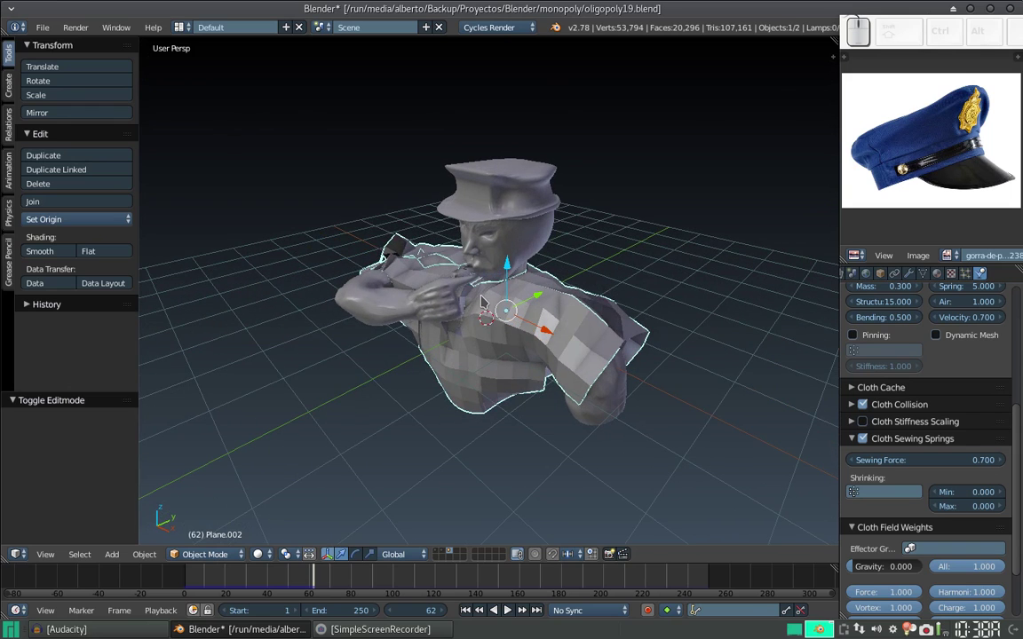
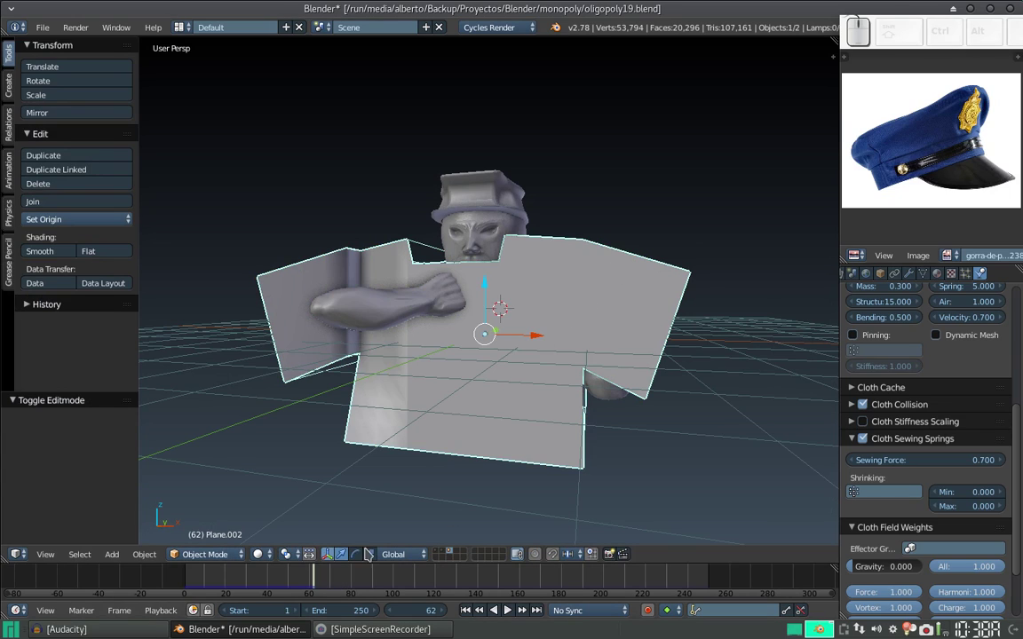
- Replay the cloth simulation from the start while orbiting around the bust
click(471, 614)
middle_click(604, 342)
drag(596, 346, 571, 374)
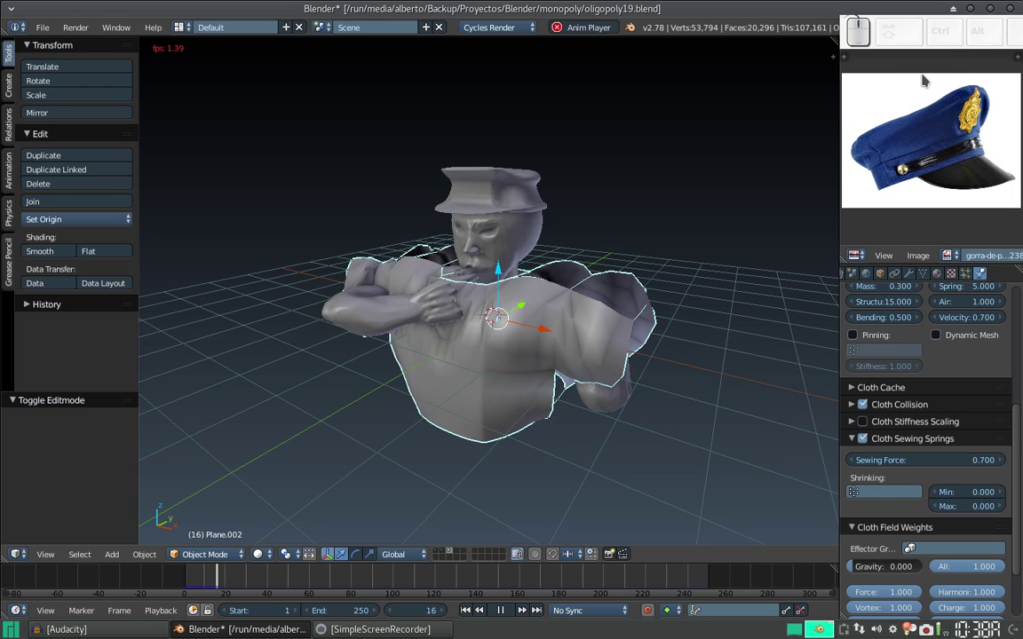
- Adjust the view region and stop playback at frame 39 with the shirt draped
drag(946, 36, 932, 603)
drag(932, 602, 931, 570)
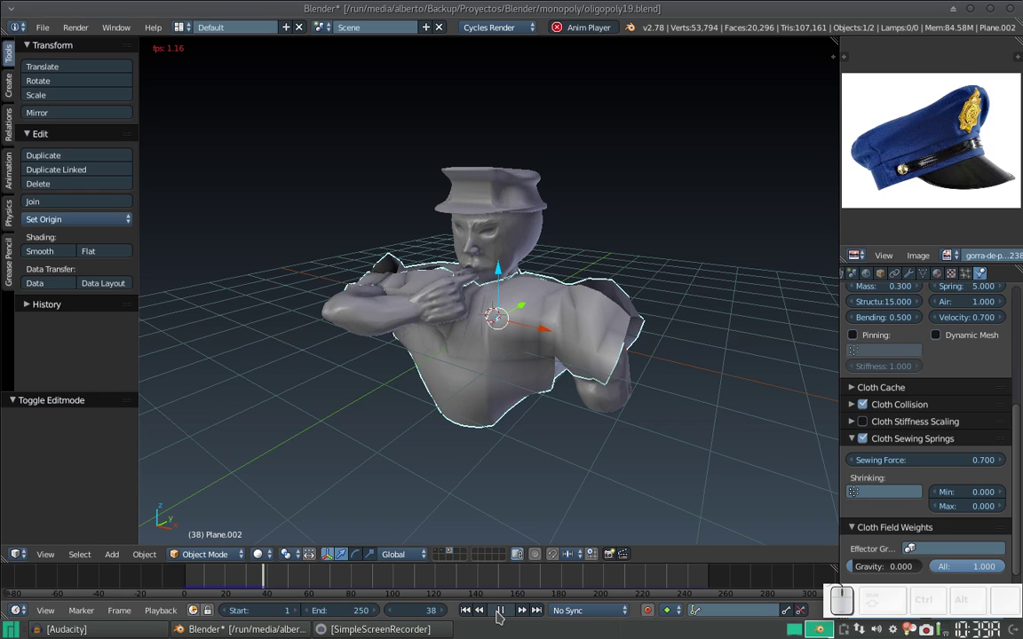
click(499, 613)
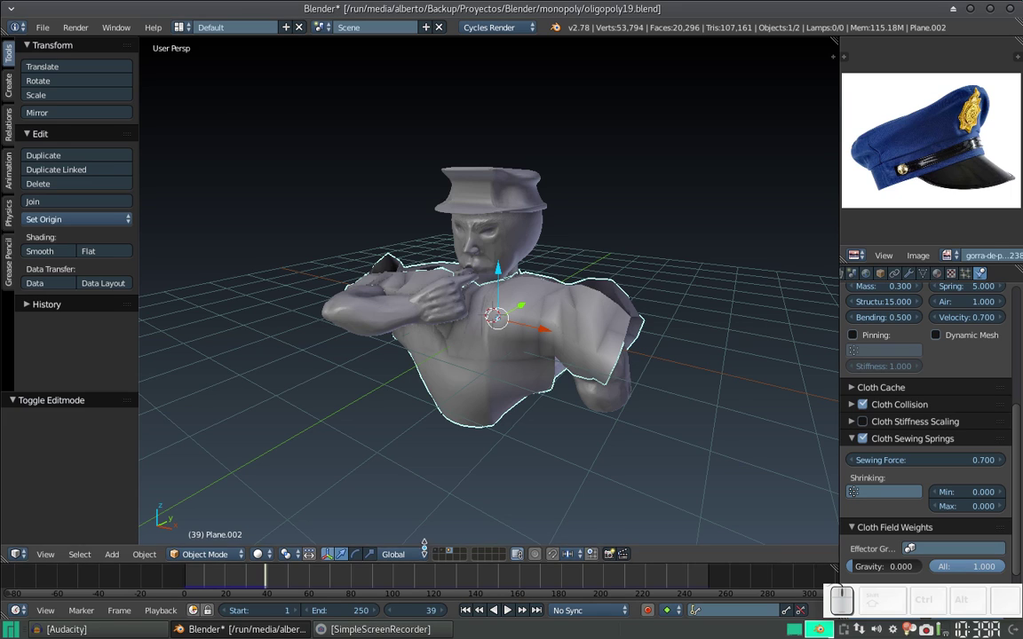
- Show the full Monopoly board scene and inspect the shirted bust in place on it
click(444, 551)
scroll(down, 3)
drag(556, 365, 608, 294)
scroll(up, 3)
scroll(down, 3)
scroll(down, 3)
drag(570, 338, 577, 332)
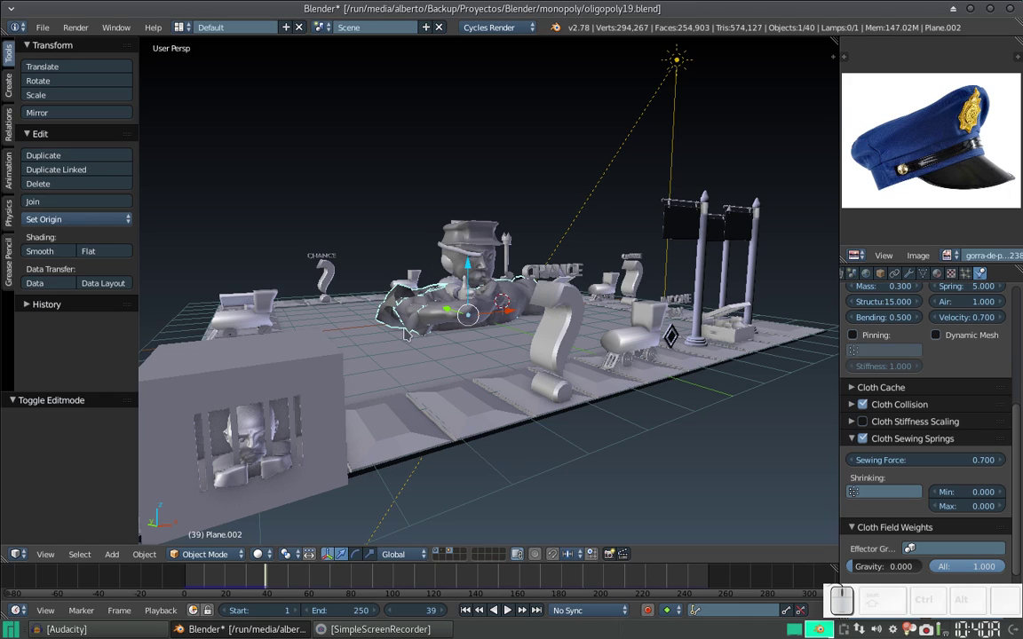
- Switch back to showing only the bust and its shirt layer
click(453, 551)
scroll(down, 3)
click(532, 268)
scroll(up, 3)
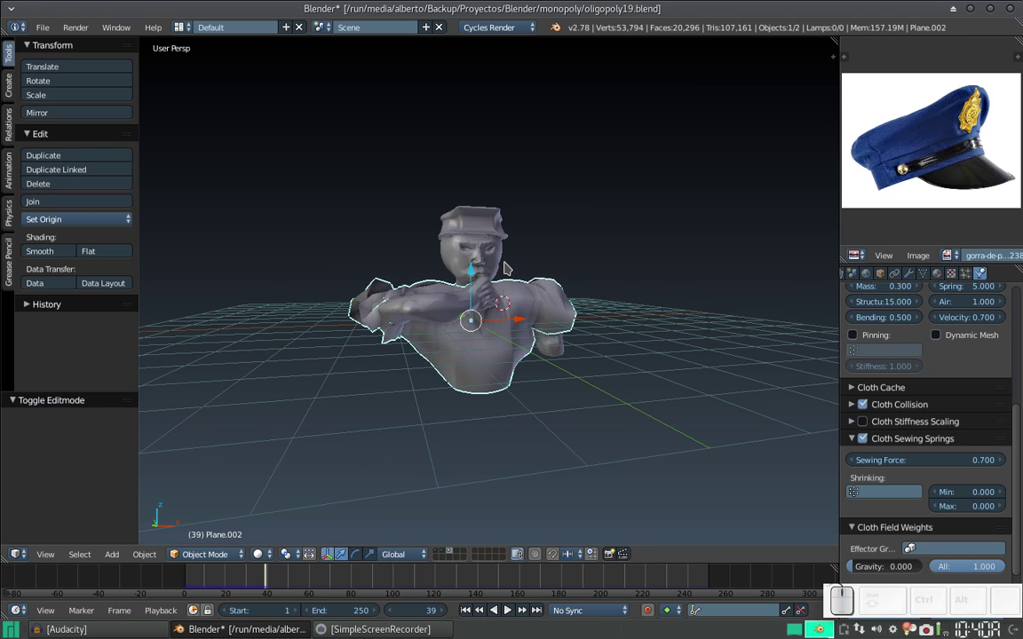